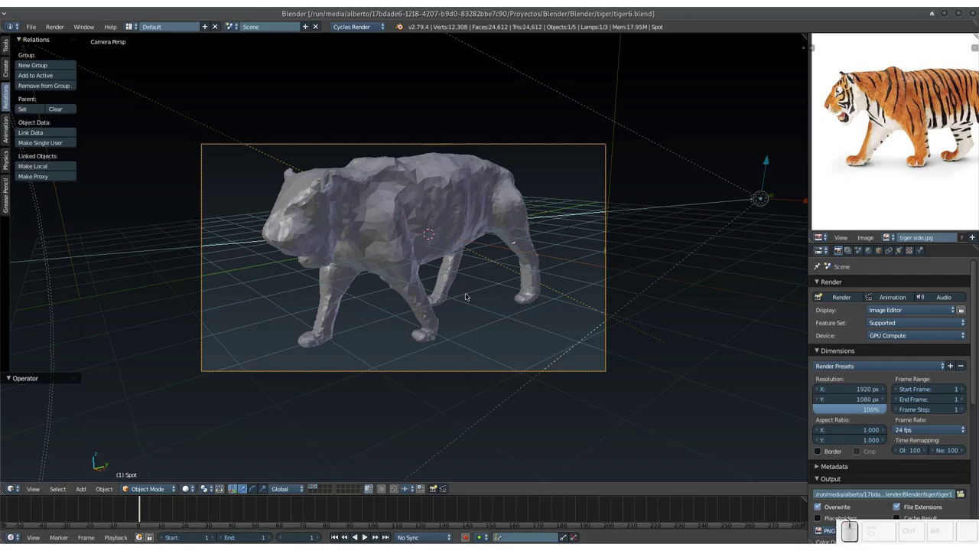
# Step: Orbit around the tiger model to inspect it from several angles
pyautogui.moveTo(466, 295); pyautogui.dragTo(502, 288)
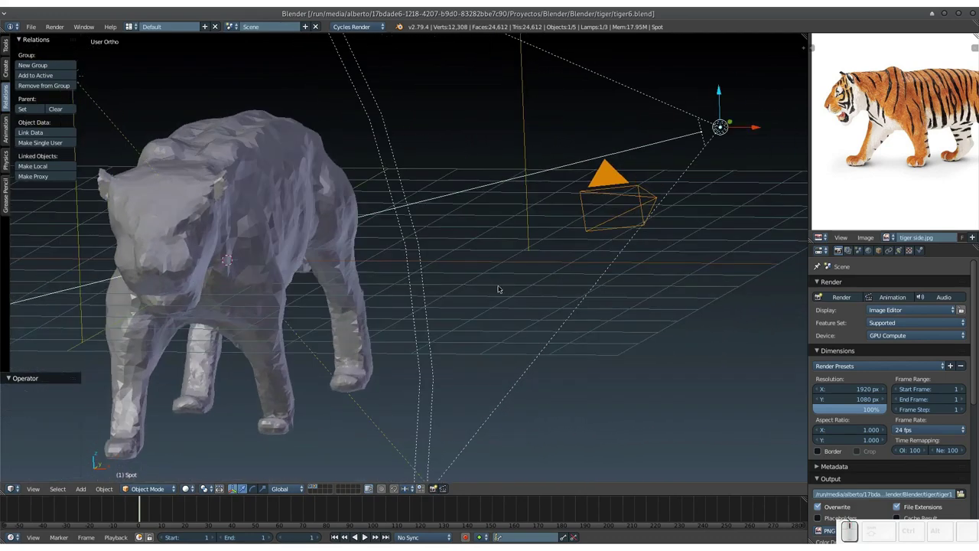
pyautogui.press('KP_Subtract')
pyautogui.middleClick(465, 303)
pyautogui.middleClick(468, 305)
pyautogui.click(313, 488)
pyautogui.moveTo(342, 394); pyautogui.dragTo(449, 322)
pyautogui.middleClick(447, 335)
pyautogui.moveTo(478, 301); pyautogui.dragTo(463, 295)
pyautogui.middleClick(473, 299)
pyautogui.middleClick(493, 296)
pyautogui.middleClick(482, 297)
pyautogui.middleClick(494, 292)
pyautogui.moveTo(459, 288); pyautogui.dragTo(496, 273)
pyautogui.moveTo(496, 280); pyautogui.dragTo(523, 287)
pyautogui.middleClick(536, 294)
# Step: Select the tiger mesh and enter Sculpt Mode with the Clay brush
pyautogui.click(149, 482)
pyautogui.click(153, 484)
pyautogui.rightClick(421, 285)
pyautogui.press('Escape')
# Step: Adjust the Tool Shelf and bring the tiger to a front view
pyautogui.click(148, 489)
pyautogui.click(162, 453)
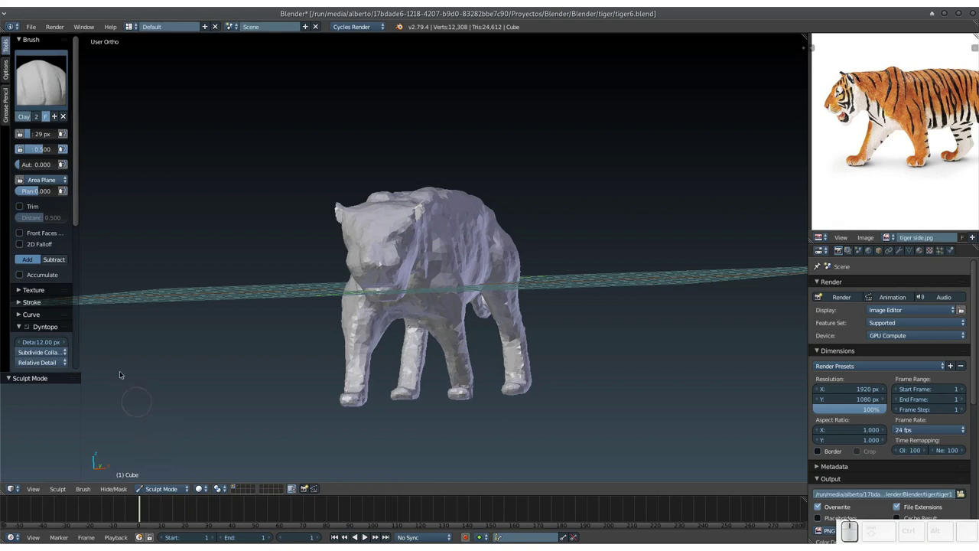
pyautogui.moveTo(79, 221); pyautogui.dragTo(88, 243)
pyautogui.moveTo(309, 357); pyautogui.dragTo(328, 342)
pyautogui.middleClick(328, 352)
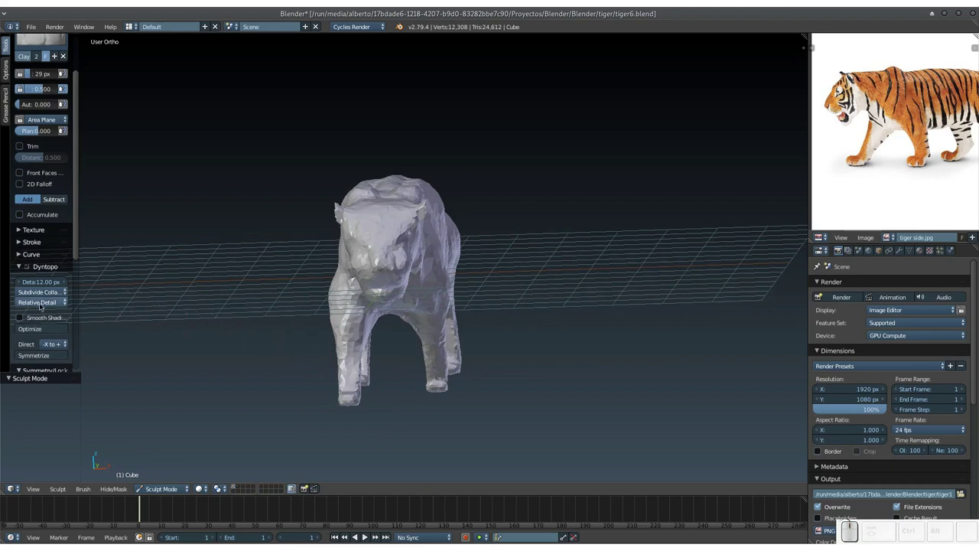
# Step: Switch Dyntopo to Constant Detail and set the detail resolution to 100
pyautogui.click(42, 301)
pyautogui.click(48, 278)
pyautogui.click(50, 284)
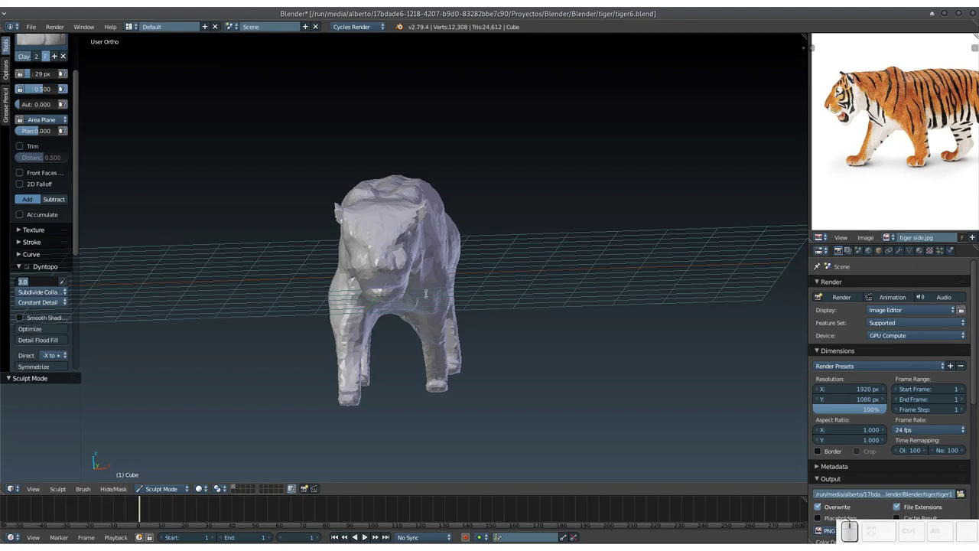
pyautogui.press('KP_1')
pyautogui.press('KP_0')
pyautogui.press('KP_Enter')
pyautogui.click(441, 292)
pyautogui.middleClick(411, 287)
pyautogui.middleClick(431, 313)
pyautogui.press('KP_Add')
pyautogui.middleClick(464, 352)
# Step: Shrink the Clay brush radius and lay a first clay stroke on the tiger's flank
pyautogui.click(485, 214)
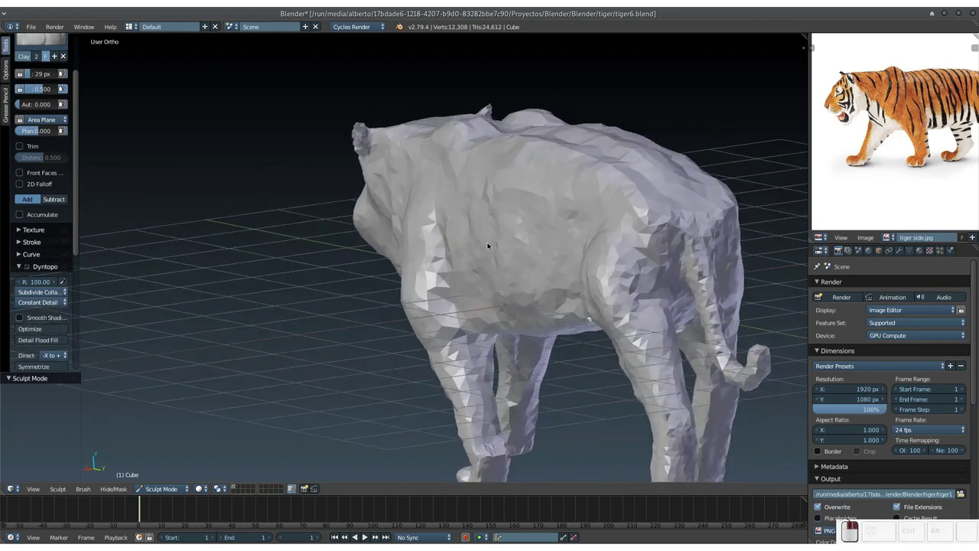
pyautogui.middleClick(478, 255)
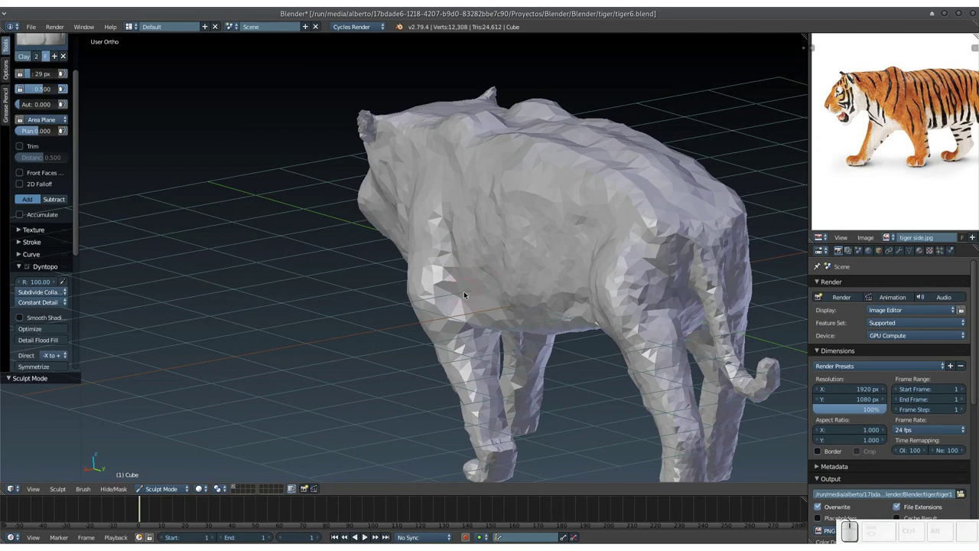
pyautogui.press('f')
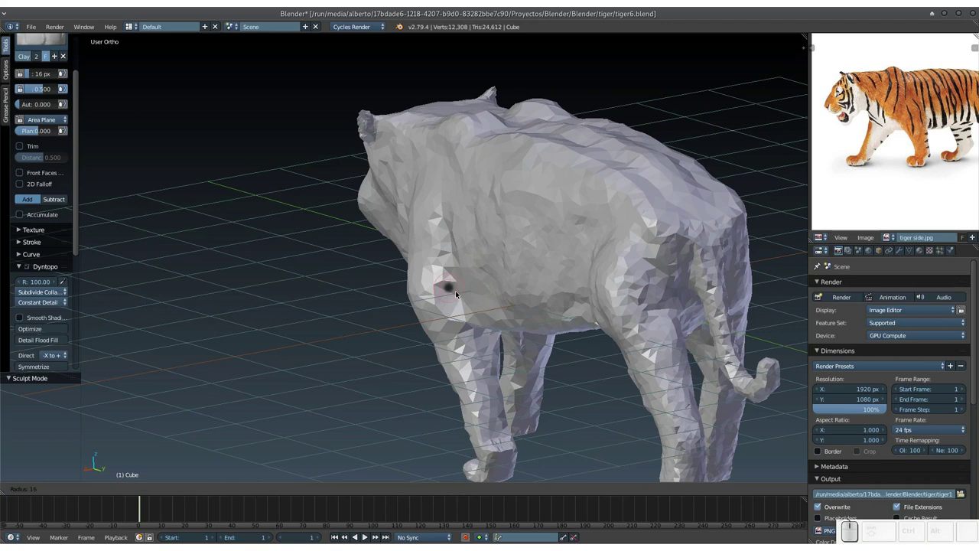
pyautogui.click(458, 291)
pyautogui.moveTo(456, 239); pyautogui.dragTo(463, 282)
pyautogui.middleClick(461, 285)
pyautogui.middleClick(456, 273)
# Step: Build up clay strokes along the tiger's body, raising the mesh to about 45,000 vertices
pyautogui.moveTo(432, 219); pyautogui.dragTo(444, 204)
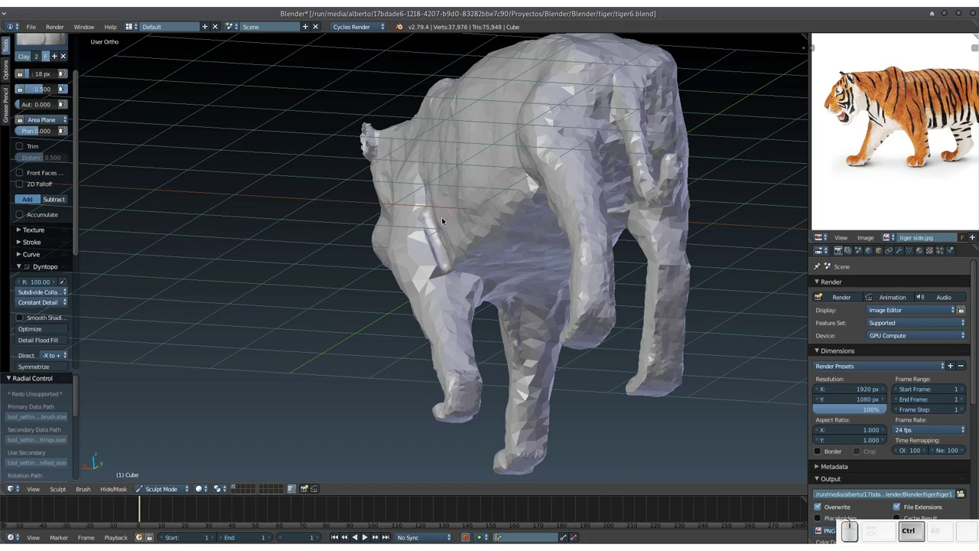
pyautogui.moveTo(433, 230); pyautogui.dragTo(428, 223)
pyautogui.moveTo(434, 224); pyautogui.dragTo(536, 248)
pyautogui.moveTo(540, 258); pyautogui.dragTo(507, 240)
pyautogui.click(507, 240)
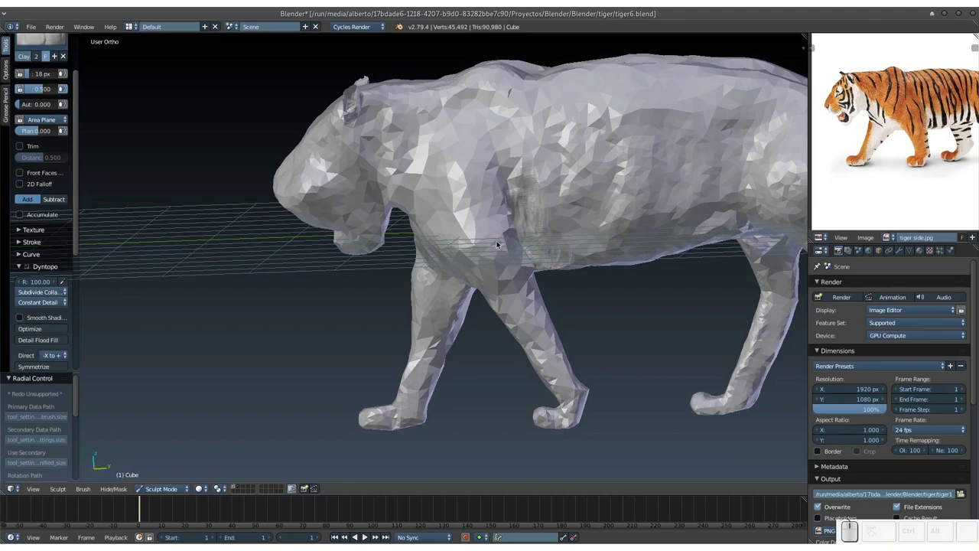
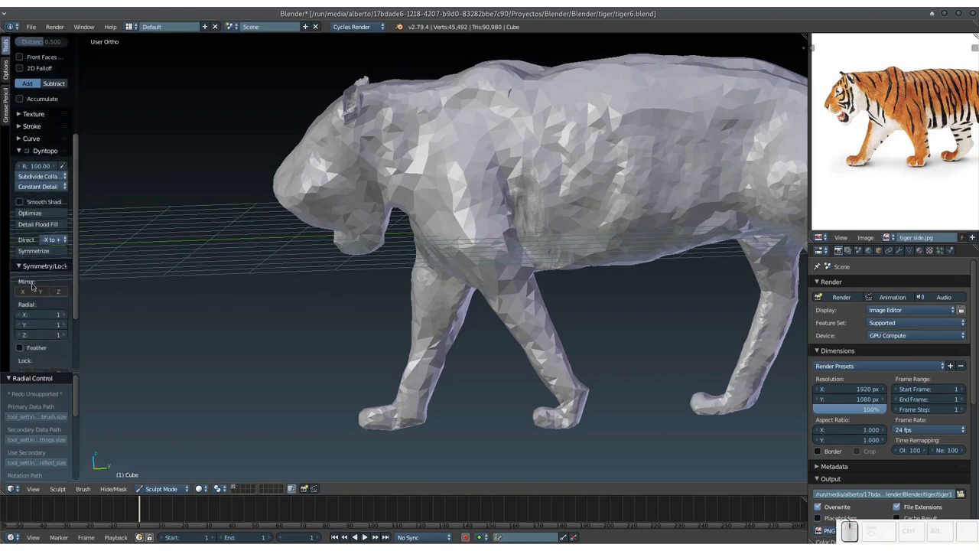
# Step: Sculpt over the tiger's shoulder, resizing the brush between strokes
pyautogui.moveTo(442, 264); pyautogui.dragTo(433, 237)
pyautogui.middleClick(434, 238)
pyautogui.moveTo(439, 245); pyautogui.dragTo(448, 261)
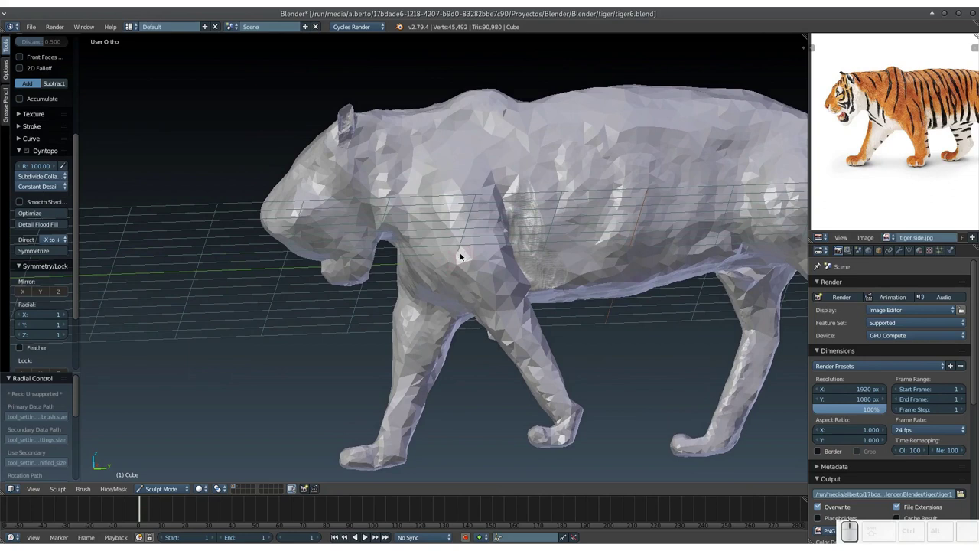
pyautogui.press('f')
pyautogui.click(467, 272)
pyautogui.moveTo(460, 273); pyautogui.dragTo(452, 248)
# Step: Switch to the Smooth brush and soften the rough patches on the tiger's side
pyautogui.press('s')
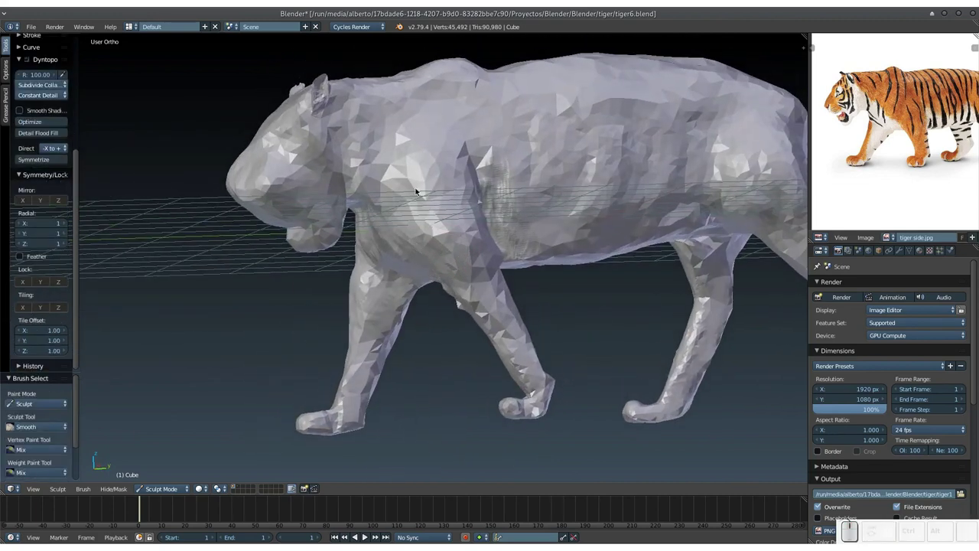
pyautogui.click(425, 207)
pyautogui.click(462, 250)
pyautogui.moveTo(454, 238); pyautogui.dragTo(537, 224)
pyautogui.moveTo(510, 242); pyautogui.dragTo(401, 235)
pyautogui.click(355, 228)
pyautogui.click(373, 232)
pyautogui.click(339, 228)
# Step: Inspect the tiger from behind and start resizing the brush to about 17
pyautogui.middleClick(374, 251)
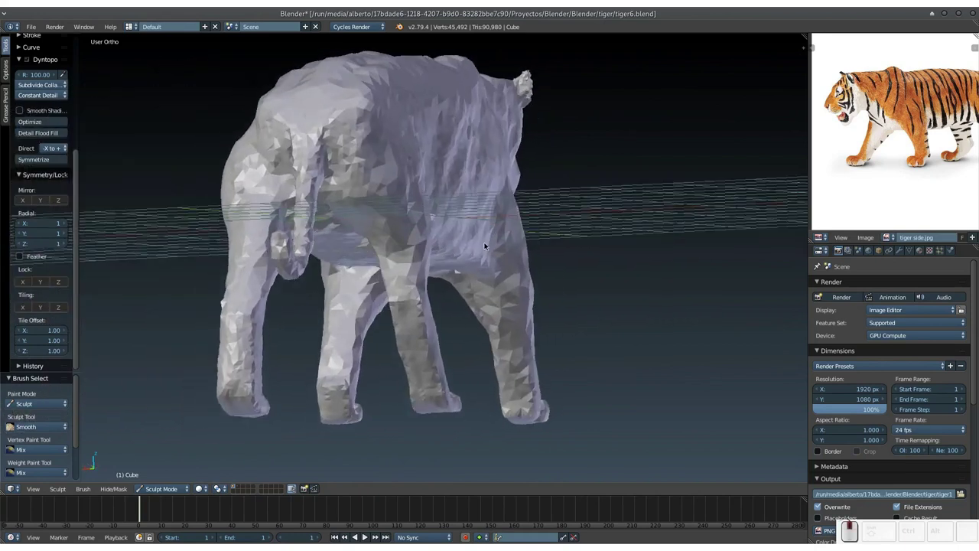
pyautogui.middleClick(488, 253)
pyautogui.press('3')
pyautogui.press('f')
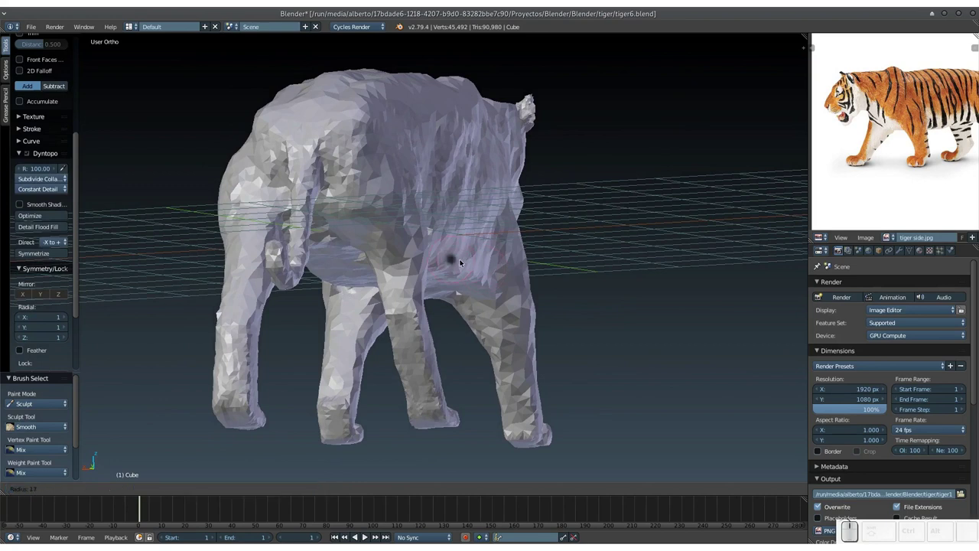
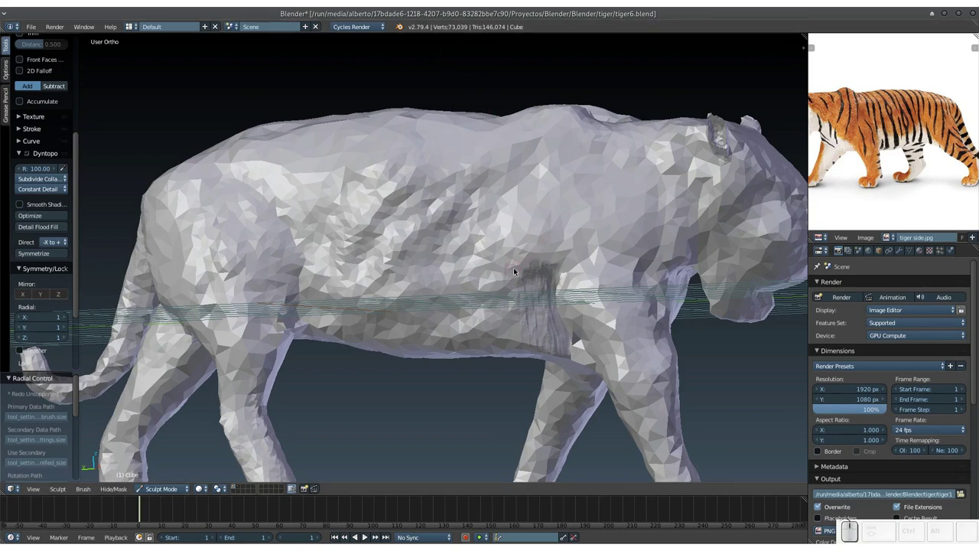
# Step: Add sculpted detail over the tiger's hindquarters and the base of the tail
pyautogui.click(337, 271)
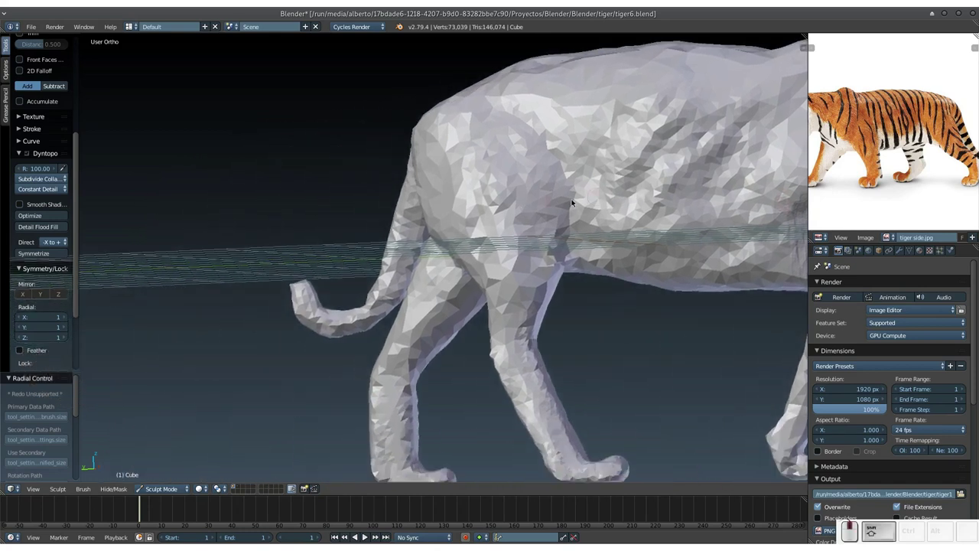
pyautogui.click(446, 223)
pyautogui.click(412, 195)
pyautogui.click(407, 157)
pyautogui.click(398, 133)
pyautogui.click(391, 146)
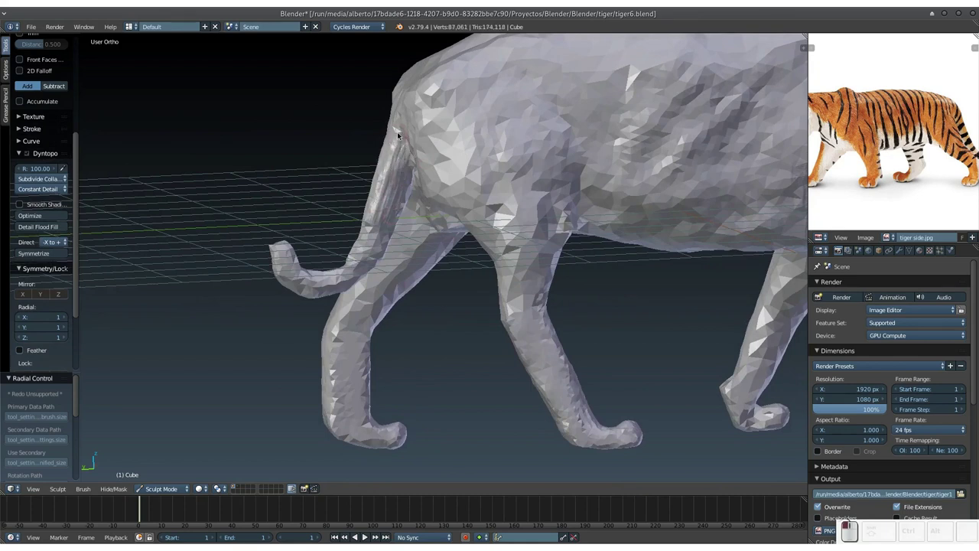
pyautogui.click(410, 144)
pyautogui.moveTo(382, 161); pyautogui.dragTo(387, 119)
pyautogui.click(381, 132)
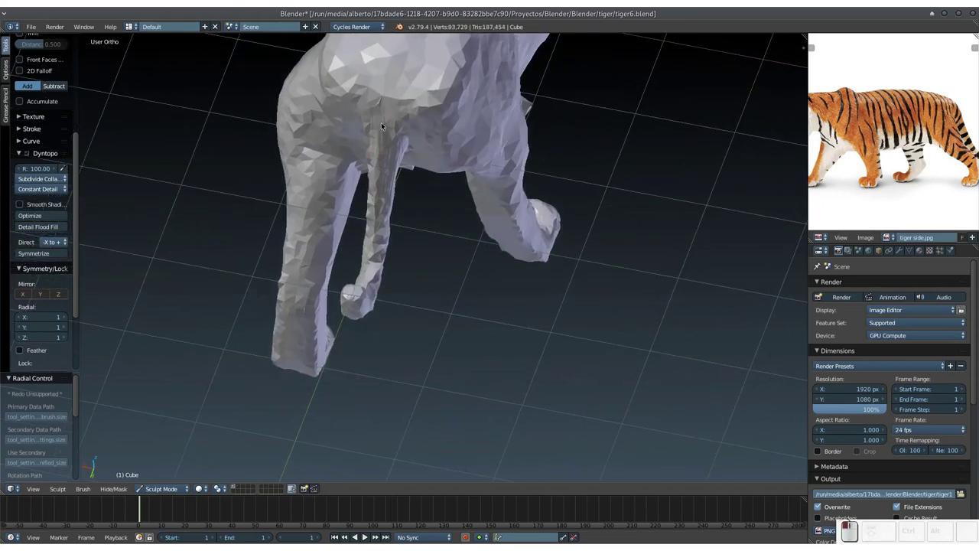
# Step: Sculpt the hind legs including the inner leg surfaces
pyautogui.click(376, 194)
pyautogui.click(353, 130)
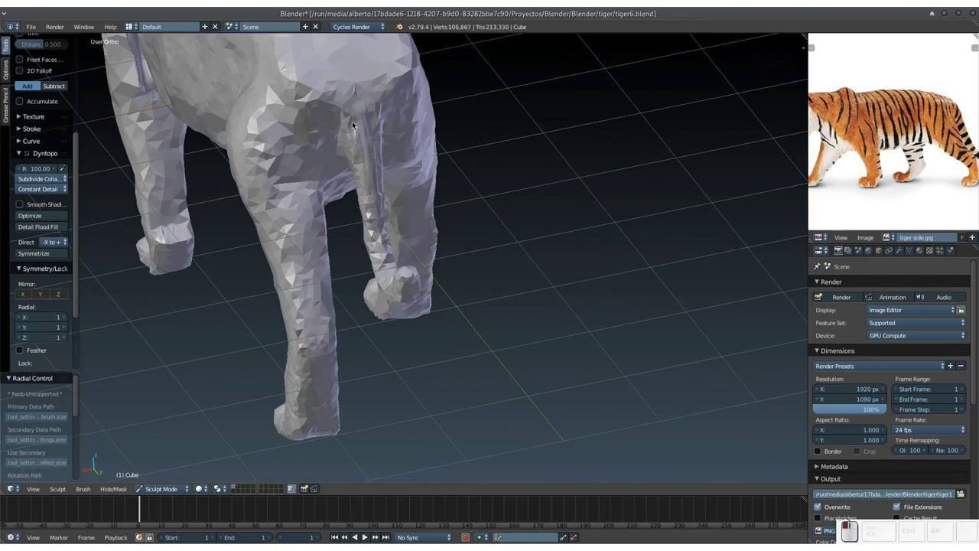
pyautogui.click(364, 149)
pyautogui.moveTo(357, 150); pyautogui.dragTo(350, 151)
pyautogui.moveTo(351, 155); pyautogui.dragTo(398, 211)
pyautogui.middleClick(398, 210)
pyautogui.middleClick(339, 206)
pyautogui.moveTo(391, 193); pyautogui.dragTo(380, 219)
# Step: Sculpt the tail and rear thigh, growing the mesh to about 136,000 vertices
pyautogui.middleClick(375, 223)
pyautogui.moveTo(418, 205); pyautogui.dragTo(415, 194)
pyautogui.moveTo(410, 203); pyautogui.dragTo(446, 173)
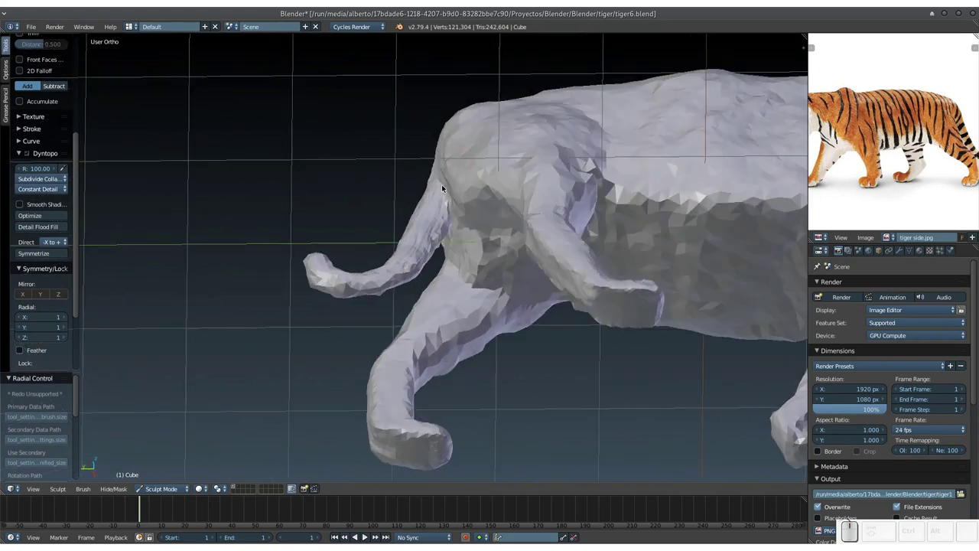
pyautogui.moveTo(438, 183); pyautogui.dragTo(419, 249)
pyautogui.middleClick(419, 250)
pyautogui.moveTo(391, 249); pyautogui.dragTo(515, 207)
pyautogui.middleClick(528, 215)
pyautogui.middleClick(515, 203)
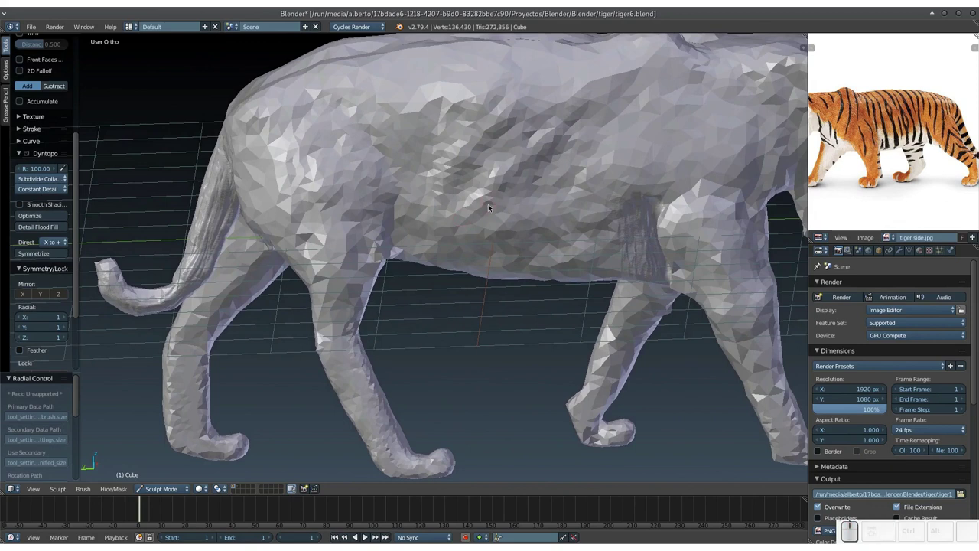
# Step: Frame the whole tiger back into view and inspect it from around
pyautogui.press('KP_Subtract')
pyautogui.middleClick(485, 211)
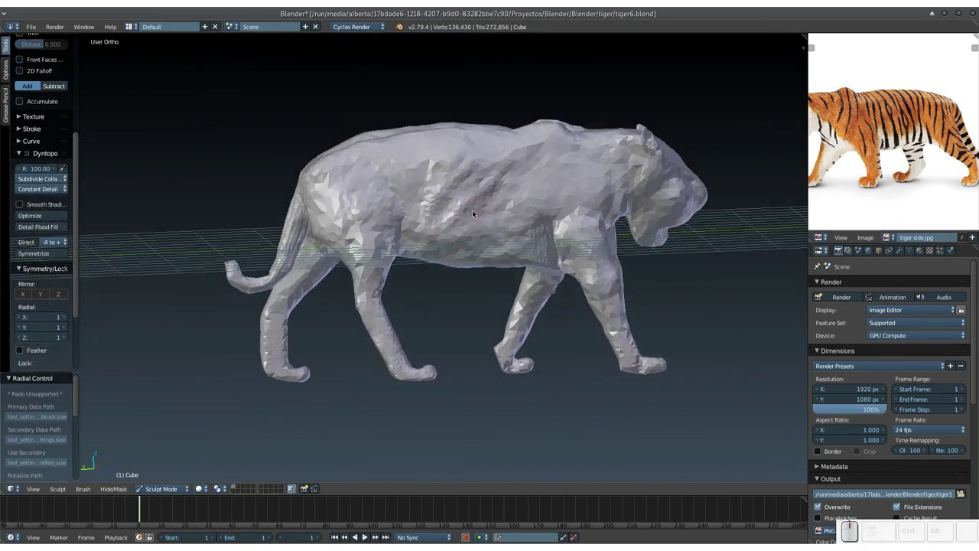
pyautogui.middleClick(477, 213)
pyautogui.middleClick(426, 221)
pyautogui.click(423, 221)
pyautogui.moveTo(373, 216); pyautogui.dragTo(181, 448)
pyautogui.click(181, 448)
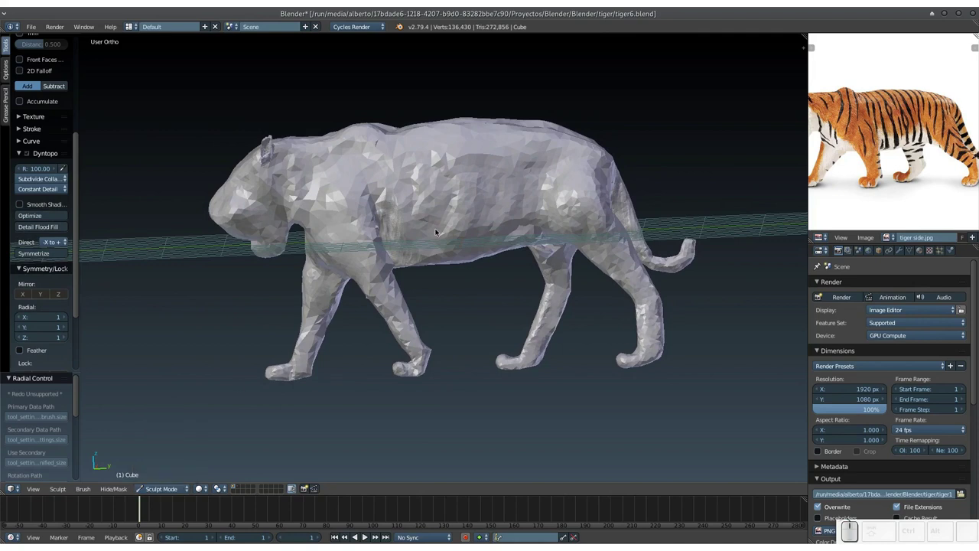
# Step: Show the tiger as a dense wireframe and zoom to inspect its triangles
pyautogui.press('z')
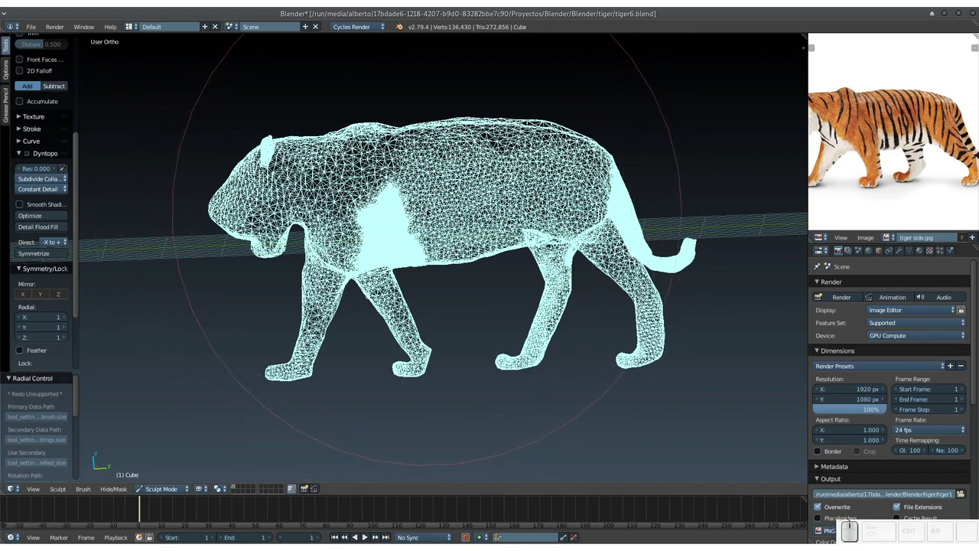
pyautogui.scroll(3)
pyautogui.scroll(-3)
pyautogui.scroll(3)
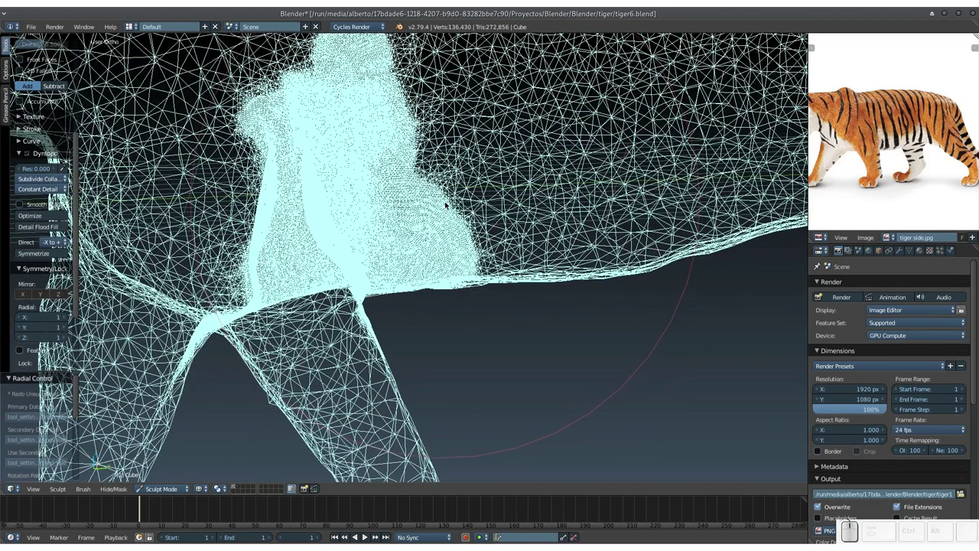
pyautogui.press('KP_Subtract')
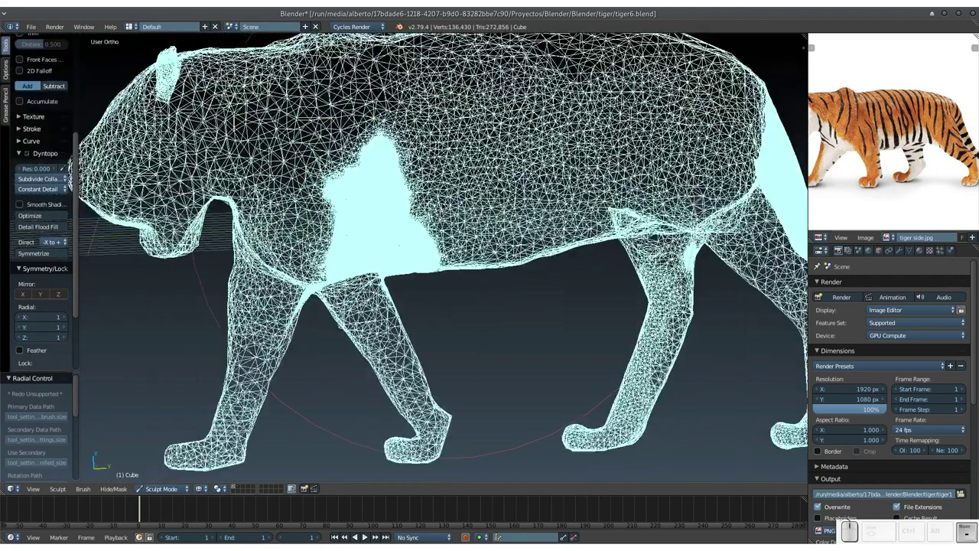
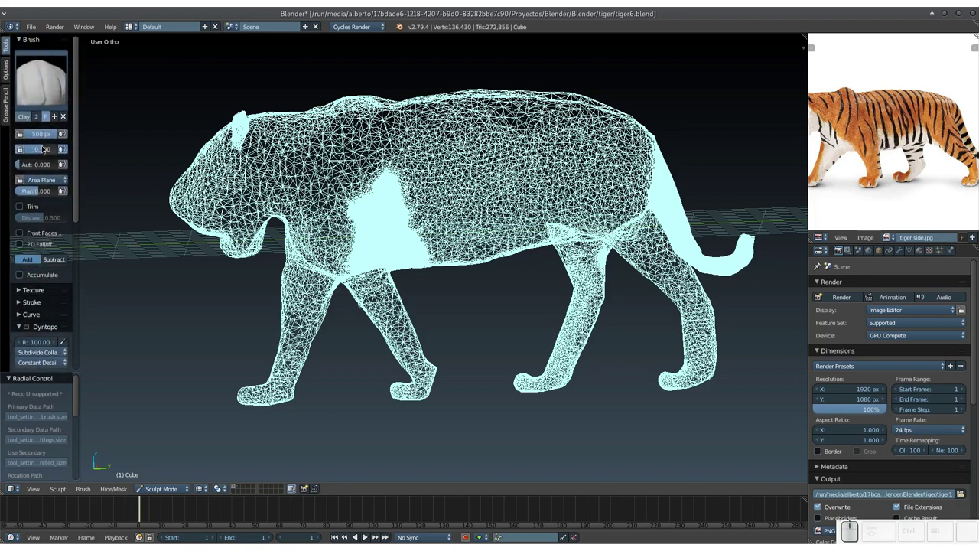
# Step: Set the Clay brush radius down to about 55 px
pyautogui.click(42, 147)
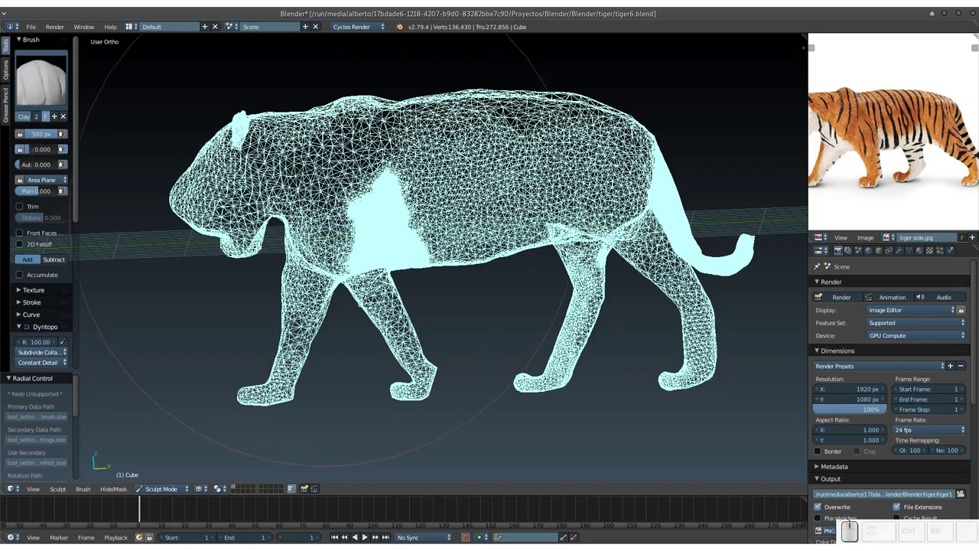
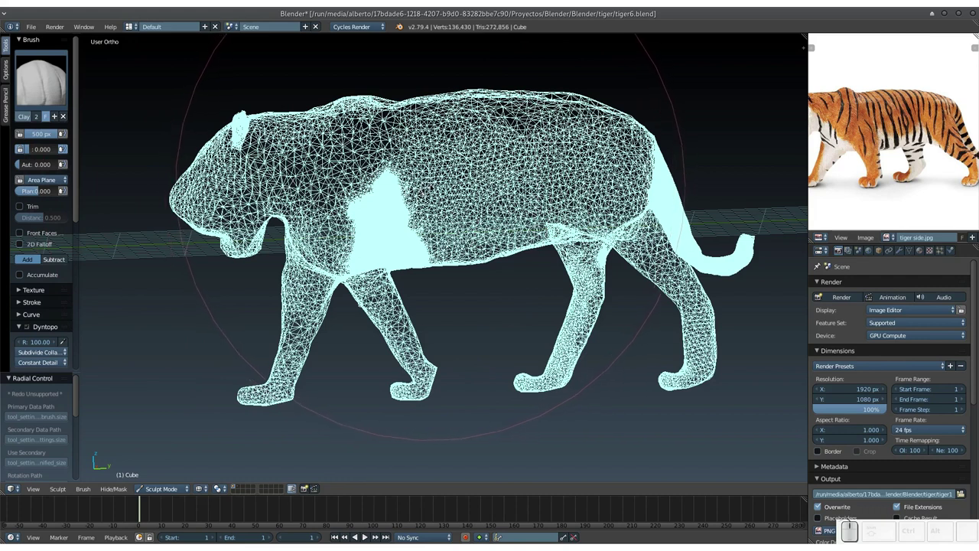
pyautogui.scroll(-3)
pyautogui.scroll(3)
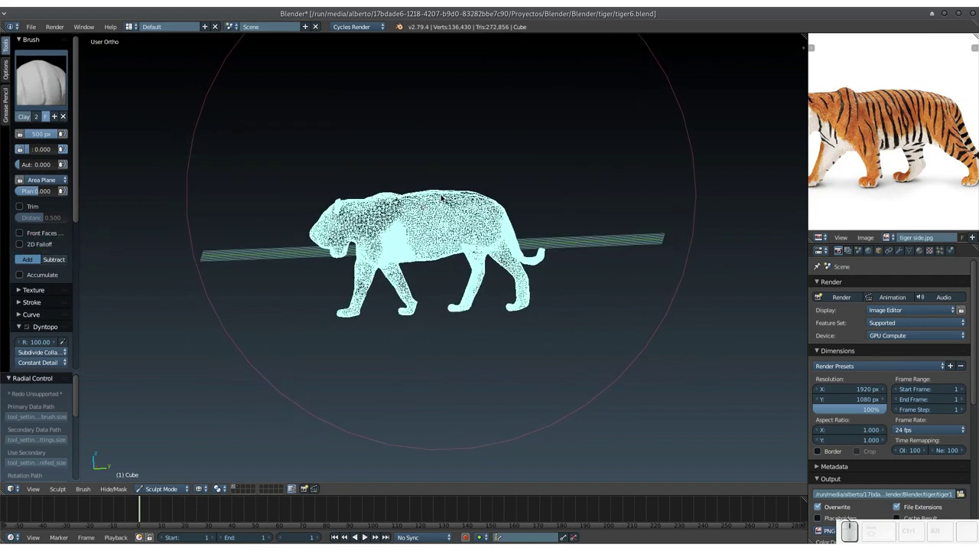
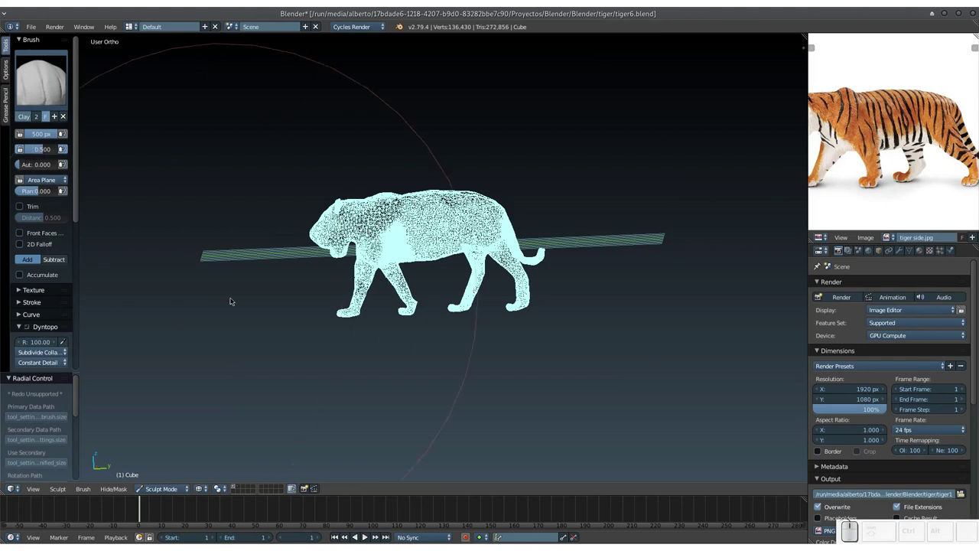
pyautogui.press('f')
pyautogui.click(123, 290)
pyautogui.press('f')
pyautogui.click(336, 282)
# Step: Return the viewport to solid shading and resume clay strokes on the tiger
pyautogui.press('z')
pyautogui.middleClick(410, 239)
pyautogui.press('KP_Add')
pyautogui.click(391, 238)
pyautogui.click(437, 230)
pyautogui.click(432, 258)
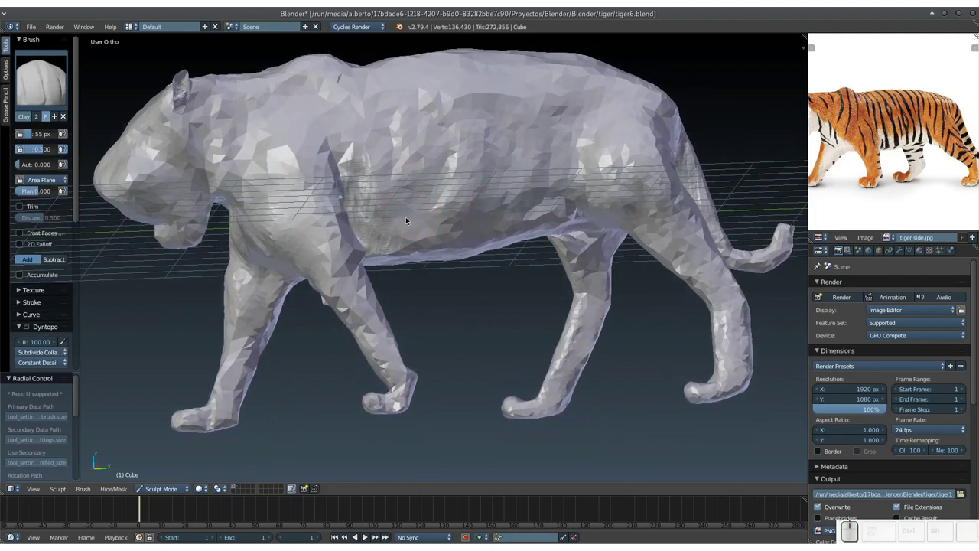
# Step: Shrink the Clay brush to 32 px and add detail on the tiger's chest
pyautogui.moveTo(413, 225); pyautogui.dragTo(349, 239)
pyautogui.click(358, 241)
pyautogui.click(453, 223)
pyautogui.middleClick(452, 221)
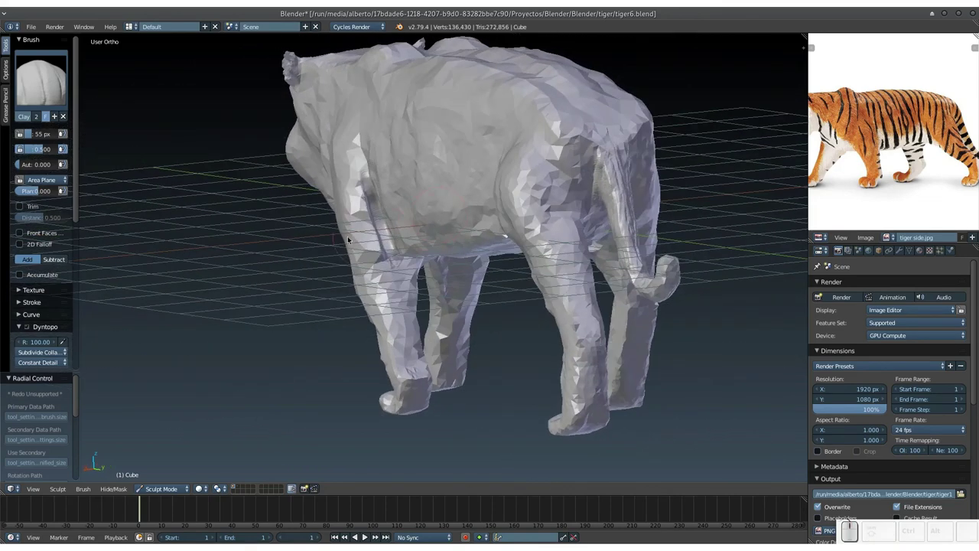
pyautogui.press('f')
pyautogui.click(339, 250)
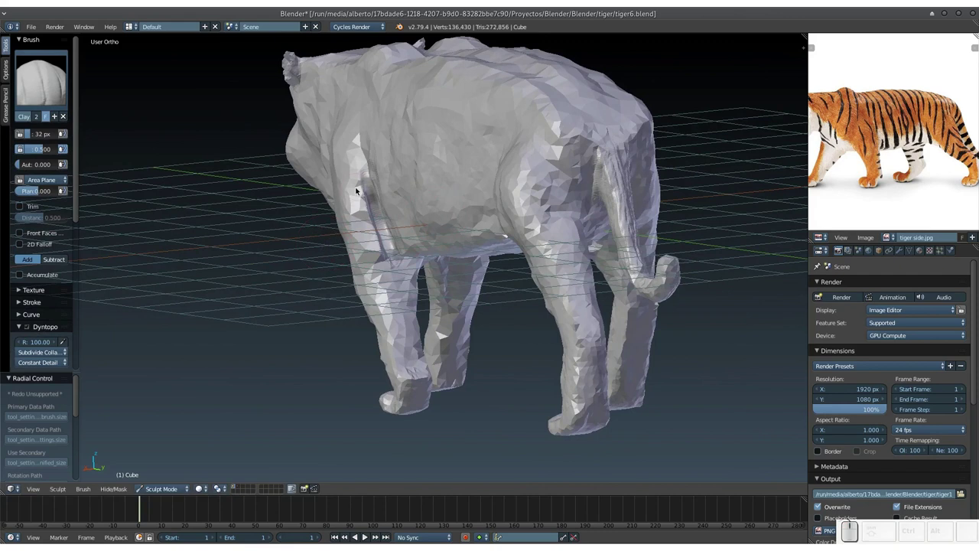
pyautogui.click(361, 195)
pyautogui.click(362, 201)
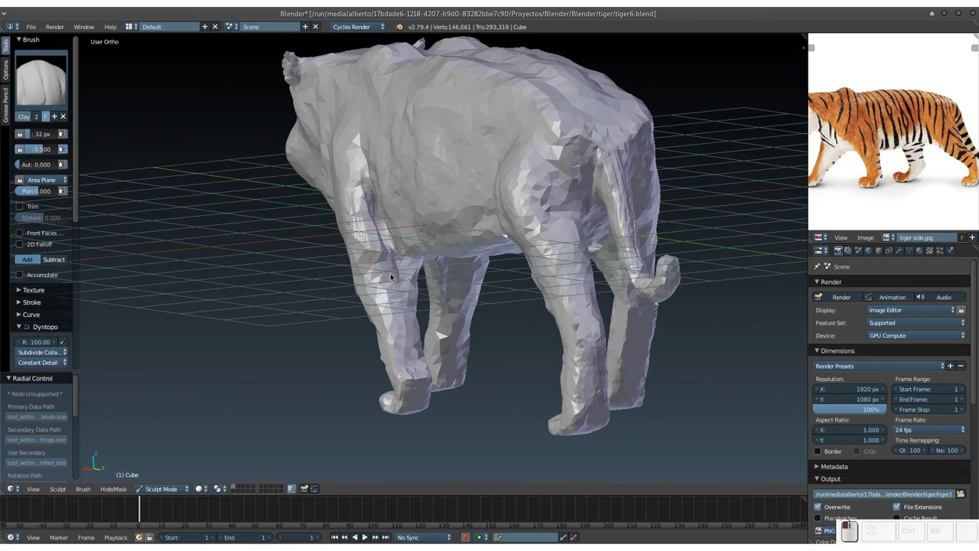
# Step: Sculpt clay strokes over the tiger's belly and leg undersides
pyautogui.middleClick(376, 256)
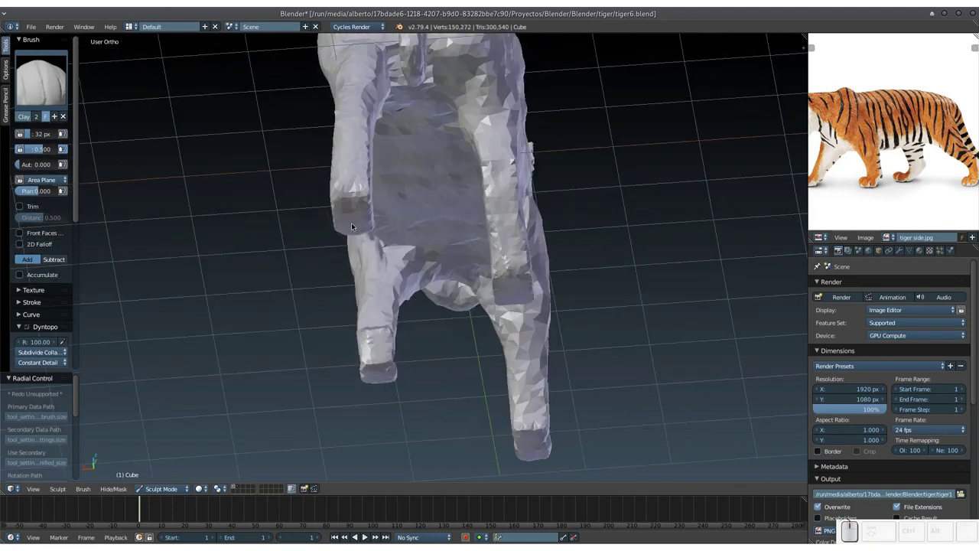
pyautogui.moveTo(371, 232); pyautogui.dragTo(381, 220)
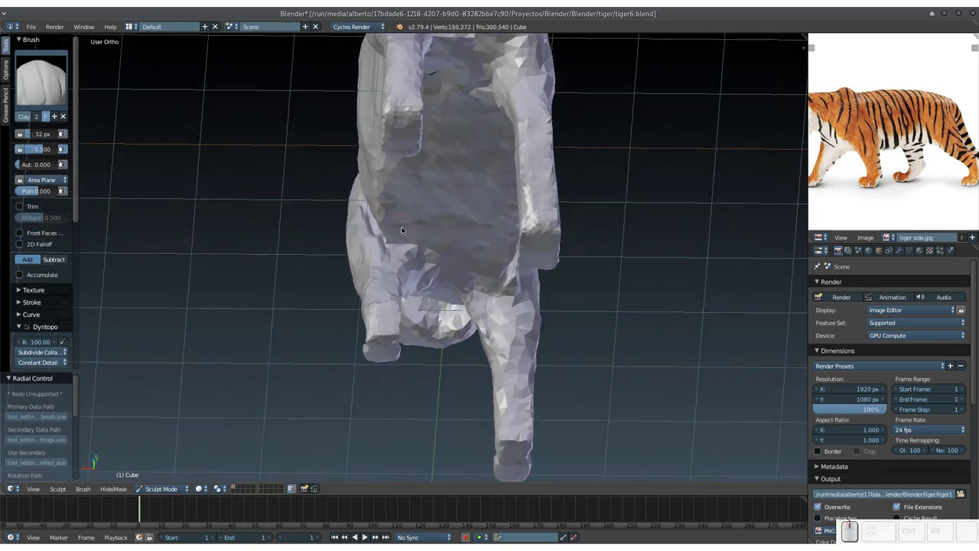
pyautogui.middleClick(407, 244)
pyautogui.moveTo(402, 240); pyautogui.dragTo(395, 252)
pyautogui.moveTo(390, 244); pyautogui.dragTo(413, 267)
pyautogui.middleClick(413, 267)
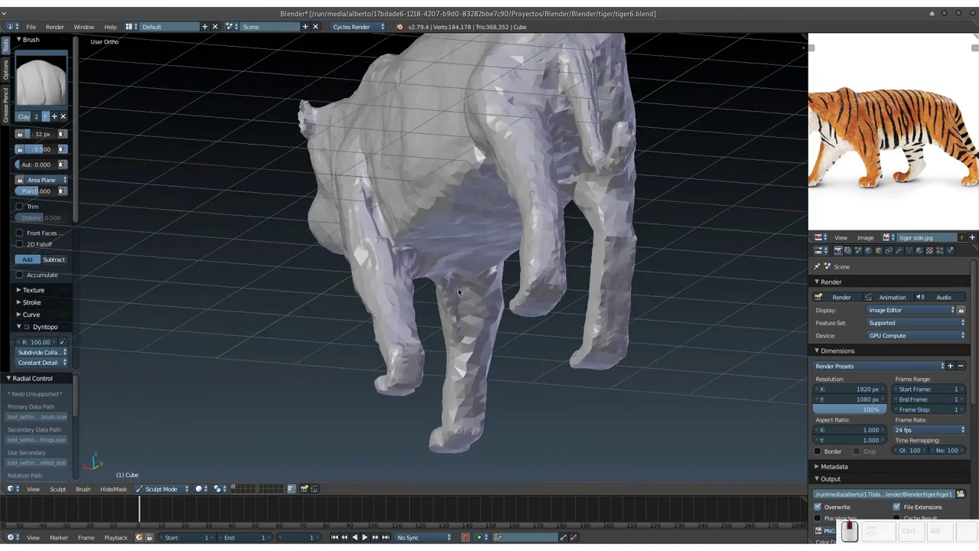
pyautogui.moveTo(372, 262); pyautogui.dragTo(402, 352)
pyautogui.moveTo(392, 321); pyautogui.dragTo(393, 239)
# Step: Continue sculpting the legs, pushing the mesh to about 219,400 vertices
pyautogui.middleClick(406, 248)
pyautogui.moveTo(394, 222); pyautogui.dragTo(355, 299)
pyautogui.moveTo(355, 299); pyautogui.dragTo(406, 271)
pyautogui.moveTo(403, 259); pyautogui.dragTo(406, 300)
pyautogui.middleClick(406, 300)
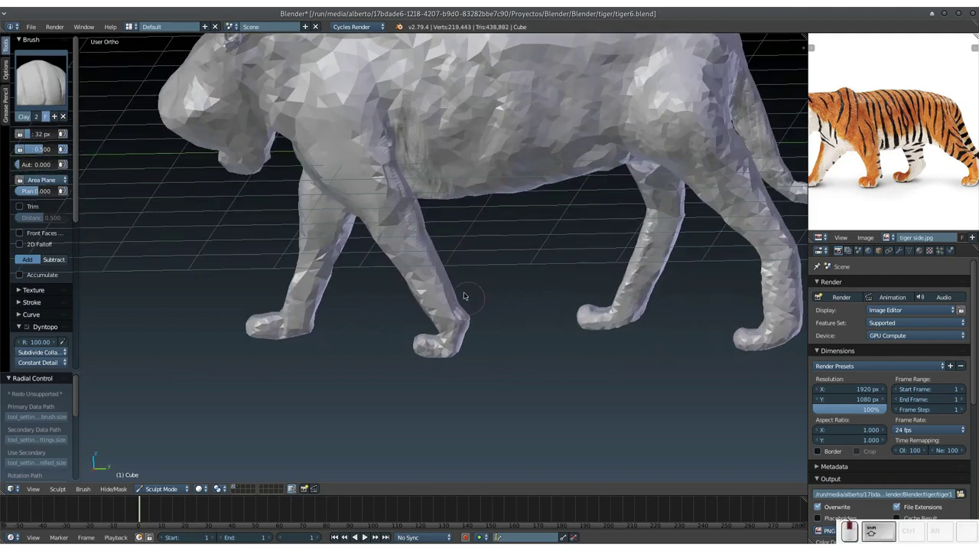
pyautogui.middleClick(482, 312)
pyautogui.moveTo(483, 311); pyautogui.dragTo(397, 236)
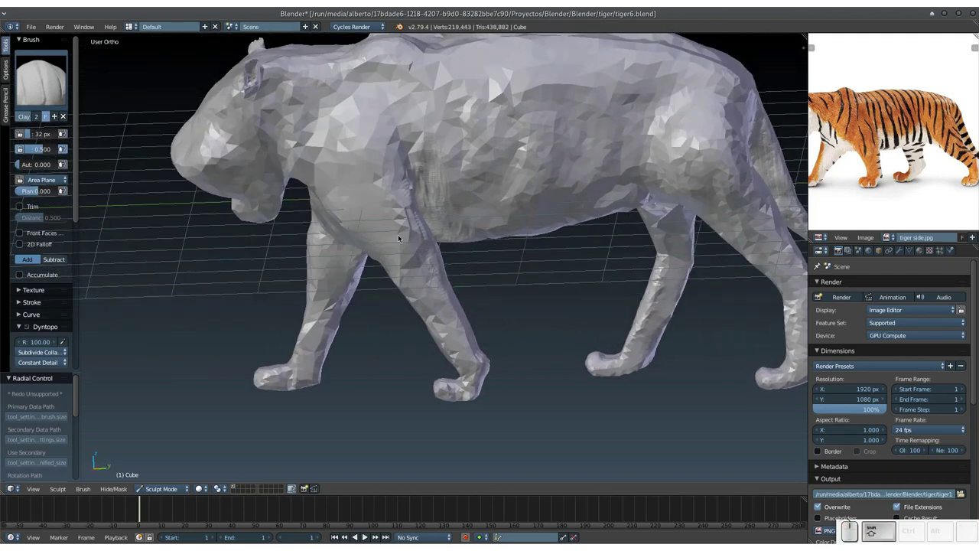
# Step: Lay Clay brush strokes along the tiger's flank, orbiting between strokes
pyautogui.click(335, 182)
pyautogui.moveTo(387, 227); pyautogui.dragTo(440, 286)
pyautogui.middleClick(446, 330)
pyautogui.moveTo(417, 235); pyautogui.dragTo(417, 276)
pyautogui.middleClick(431, 282)
pyautogui.click(416, 247)
pyautogui.middleClick(408, 349)
pyautogui.moveTo(432, 306); pyautogui.dragTo(444, 323)
pyautogui.click(435, 329)
pyautogui.middleClick(431, 329)
pyautogui.middleClick(418, 324)
pyautogui.moveTo(431, 302); pyautogui.dragTo(448, 286)
# Step: Build up clay detail across the chest and front shoulder area
pyautogui.moveTo(453, 289); pyautogui.dragTo(369, 282)
pyautogui.moveTo(368, 281); pyautogui.dragTo(402, 280)
pyautogui.click(391, 267)
pyautogui.click(411, 307)
pyautogui.middleClick(403, 322)
pyautogui.moveTo(387, 288); pyautogui.dragTo(358, 349)
pyautogui.middleClick(361, 372)
pyautogui.moveTo(360, 386); pyautogui.dragTo(354, 393)
pyautogui.middleClick(352, 385)
pyautogui.click(379, 288)
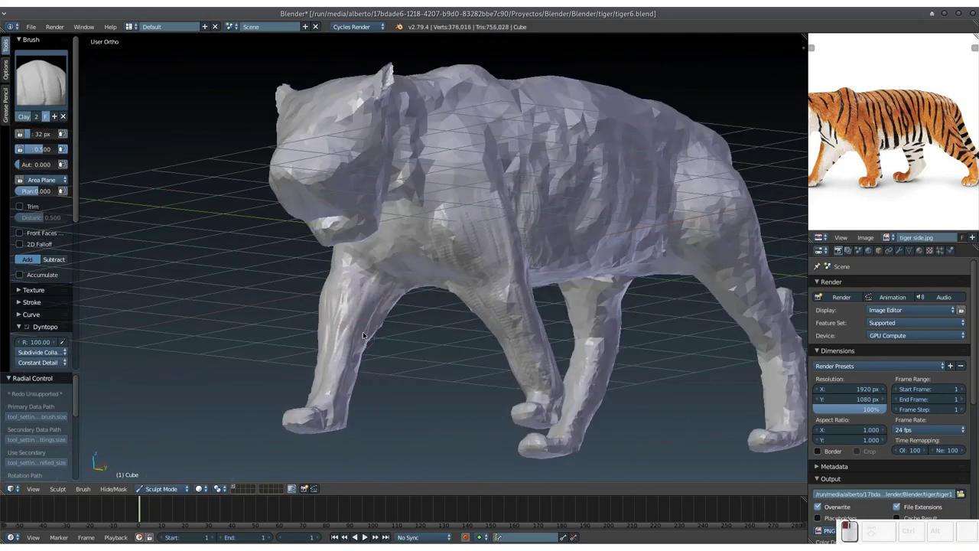
pyautogui.middleClick(374, 295)
pyautogui.moveTo(394, 213); pyautogui.dragTo(383, 274)
# Step: Add clay strokes over the tiger's head and neck
pyautogui.middleClick(392, 287)
pyautogui.middleClick(401, 325)
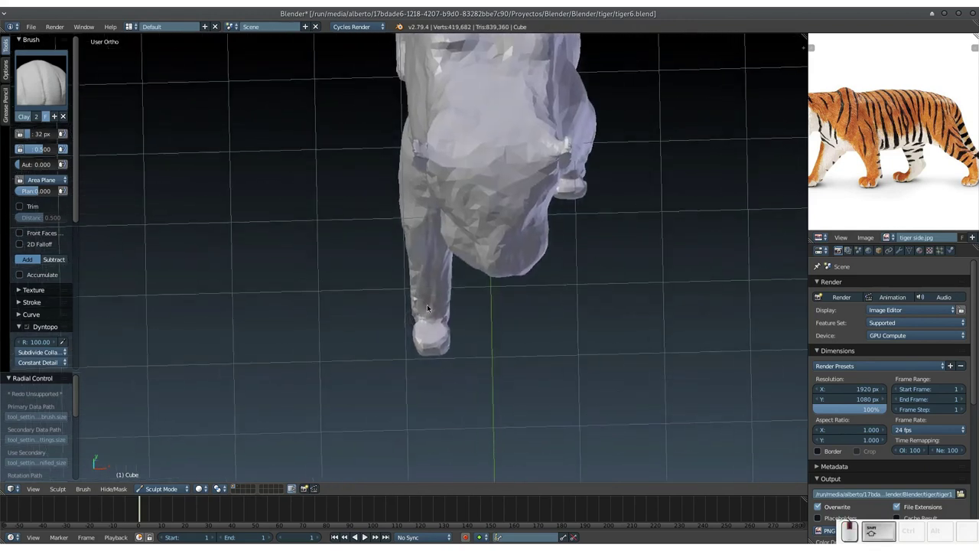
pyautogui.moveTo(422, 311); pyautogui.dragTo(437, 269)
pyautogui.click(440, 288)
pyautogui.middleClick(435, 294)
pyautogui.click(425, 236)
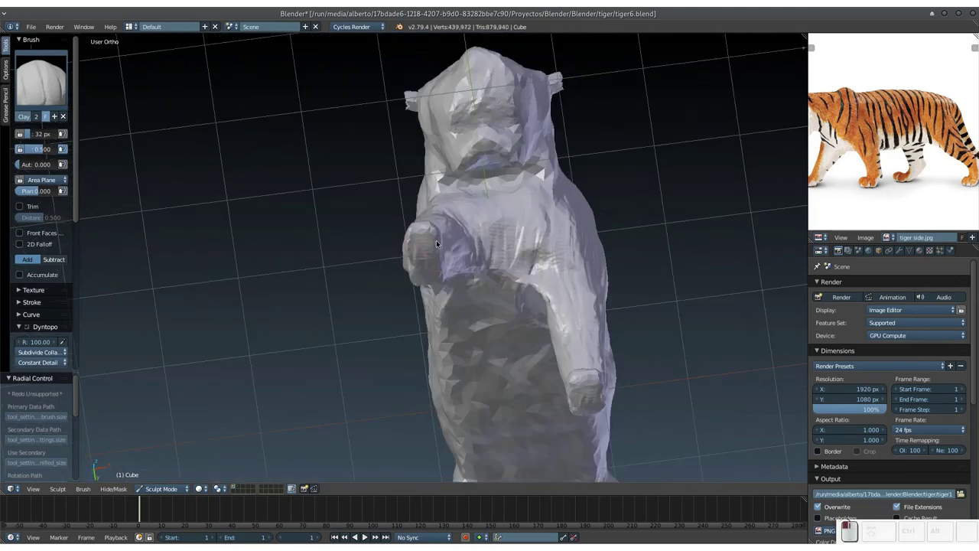
pyautogui.click(421, 231)
pyautogui.middleClick(421, 251)
pyautogui.moveTo(444, 248); pyautogui.dragTo(424, 196)
pyautogui.moveTo(413, 169); pyautogui.dragTo(447, 205)
pyautogui.click(444, 197)
pyautogui.middleClick(428, 246)
# Step: Stroke clay detail down the front legs and along the underside
pyautogui.moveTo(382, 193); pyautogui.dragTo(429, 275)
pyautogui.click(428, 293)
pyautogui.click(410, 269)
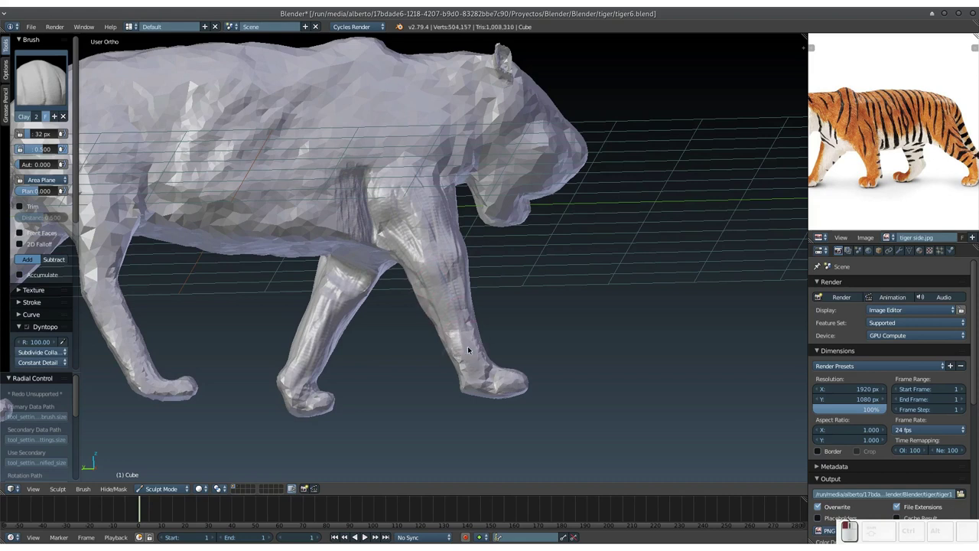
pyautogui.moveTo(404, 325); pyautogui.dragTo(386, 271)
pyautogui.moveTo(356, 221); pyautogui.dragTo(388, 391)
pyautogui.click(392, 403)
pyautogui.click(387, 316)
pyautogui.click(380, 395)
pyautogui.click(383, 305)
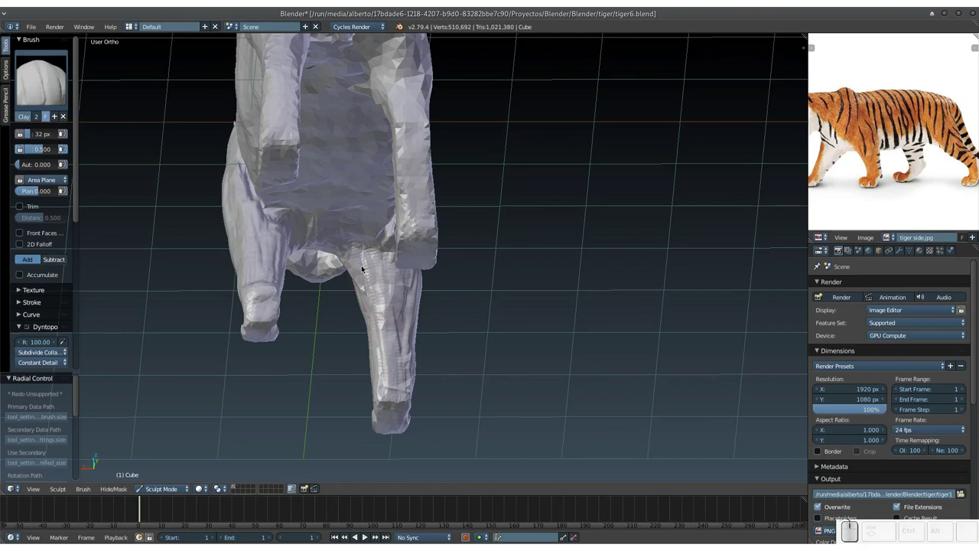
pyautogui.middleClick(374, 283)
pyautogui.middleClick(375, 287)
pyautogui.middleClick(424, 314)
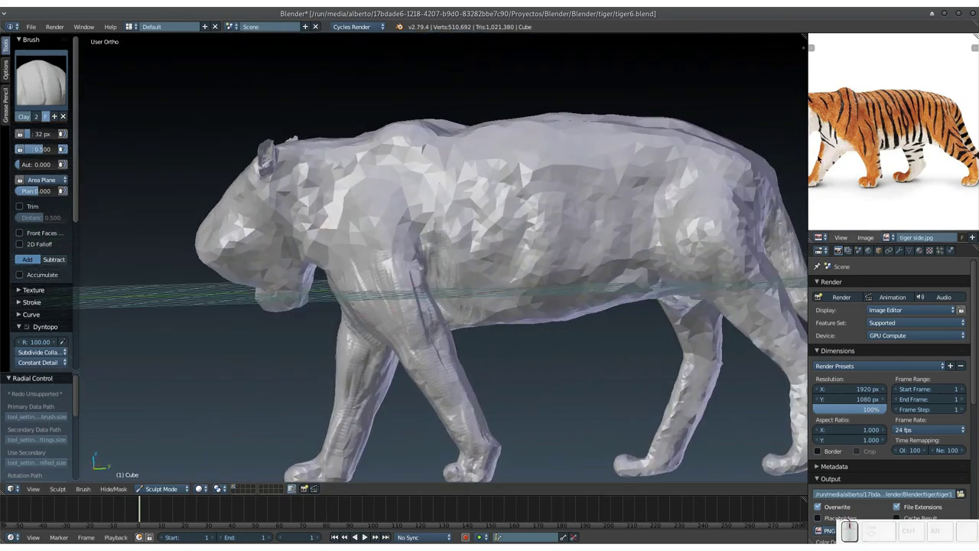
# Step: Paint long fur-like clay ridges across the tiger's sides with Dyntopo
pyautogui.moveTo(302, 218); pyautogui.dragTo(465, 196)
pyautogui.middleClick(510, 249)
pyautogui.click(465, 185)
pyautogui.click(446, 189)
pyautogui.moveTo(496, 201); pyautogui.dragTo(512, 189)
pyautogui.click(505, 192)
pyautogui.click(492, 197)
pyautogui.moveTo(411, 234); pyautogui.dragTo(405, 225)
pyautogui.moveTo(351, 182); pyautogui.dragTo(395, 187)
pyautogui.moveTo(391, 219); pyautogui.dragTo(497, 169)
pyautogui.moveTo(492, 164); pyautogui.dragTo(249, 170)
pyautogui.click(243, 166)
pyautogui.moveTo(227, 246); pyautogui.dragTo(262, 243)
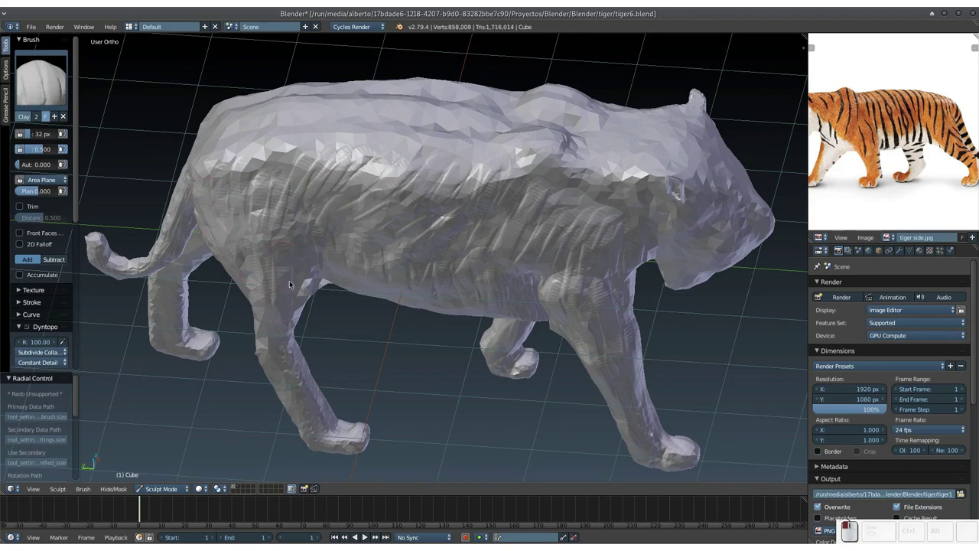
# Step: Sculpt clay folds over the hindquarters and rear
pyautogui.click(290, 300)
pyautogui.moveTo(303, 275); pyautogui.dragTo(303, 215)
pyautogui.click(304, 215)
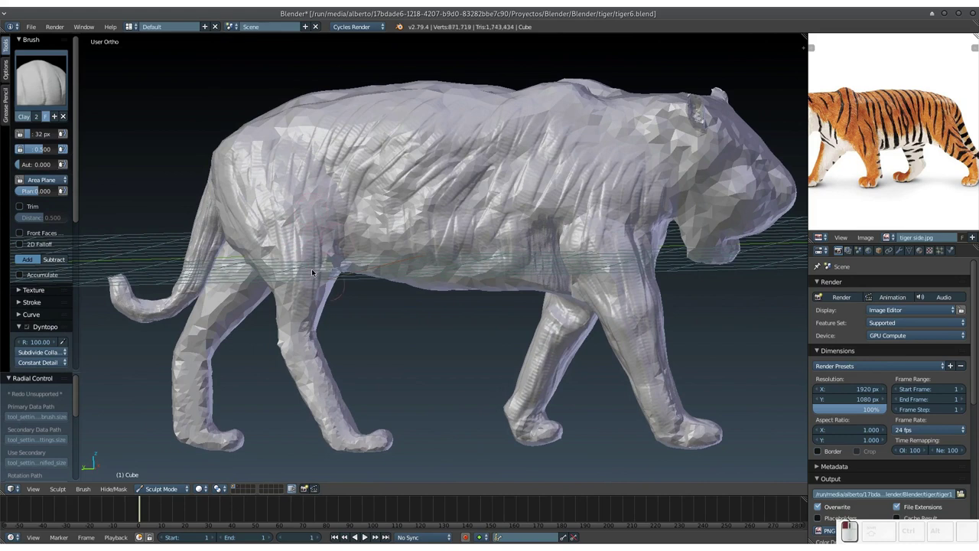
pyautogui.click(299, 239)
pyautogui.click(275, 243)
pyautogui.middleClick(273, 288)
pyautogui.click(288, 202)
pyautogui.click(293, 208)
pyautogui.click(307, 243)
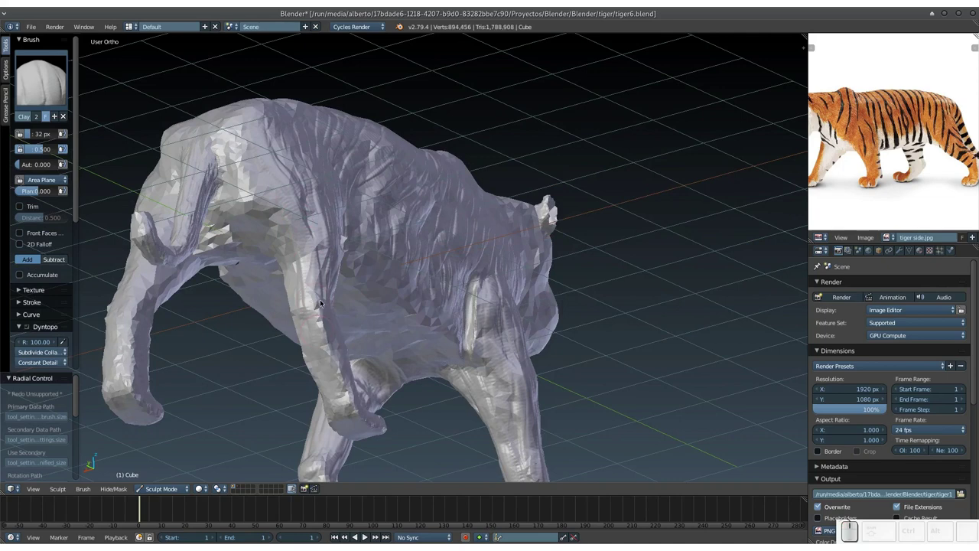
pyautogui.moveTo(313, 318); pyautogui.dragTo(332, 244)
pyautogui.middleClick(325, 263)
pyautogui.click(290, 255)
pyautogui.click(309, 256)
# Step: Work clay strokes down the legs, orbiting around them between dabs
pyautogui.middleClick(322, 314)
pyautogui.click(356, 238)
pyautogui.click(368, 234)
pyautogui.middleClick(385, 293)
pyautogui.middleClick(430, 278)
pyautogui.moveTo(497, 208); pyautogui.dragTo(466, 329)
pyautogui.middleClick(444, 347)
pyautogui.click(508, 242)
pyautogui.click(502, 237)
pyautogui.middleClick(512, 295)
pyautogui.click(422, 240)
pyautogui.click(420, 254)
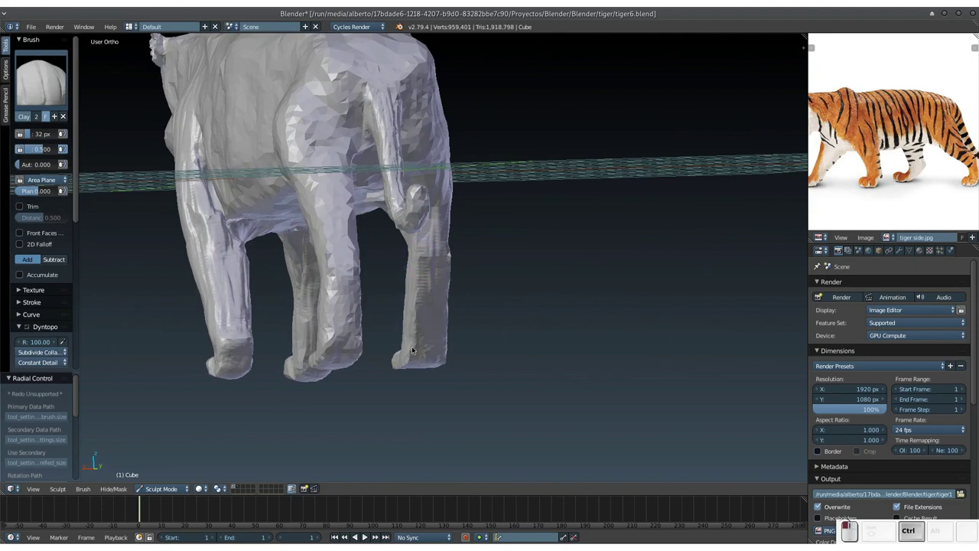
pyautogui.click(447, 247)
# Step: Spread clay detail over the inner legs, belly and up onto the flank
pyautogui.middleClick(445, 279)
pyautogui.click(400, 273)
pyautogui.middleClick(399, 315)
pyautogui.middleClick(325, 212)
pyautogui.click(330, 185)
pyautogui.moveTo(328, 245); pyautogui.dragTo(510, 175)
pyautogui.click(503, 180)
pyautogui.click(509, 168)
pyautogui.click(523, 158)
pyautogui.click(325, 137)
pyautogui.click(349, 138)
pyautogui.moveTo(344, 118); pyautogui.dragTo(378, 145)
# Step: From a top view, carve clay ridges along the tiger's spine
pyautogui.rightClick(412, 128)
pyautogui.click(343, 133)
pyautogui.moveTo(297, 117); pyautogui.dragTo(503, 143)
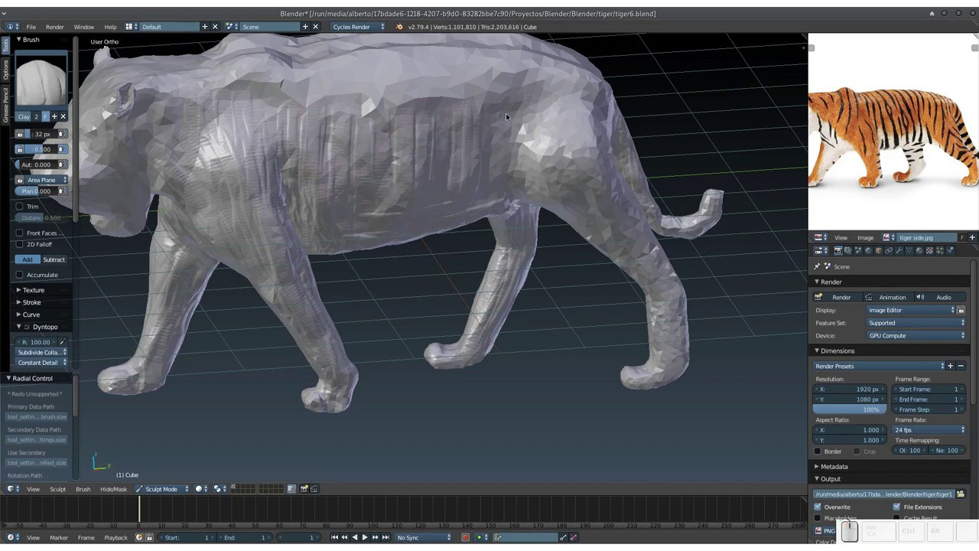
pyautogui.click(504, 105)
pyautogui.click(520, 107)
pyautogui.click(488, 113)
pyautogui.click(420, 125)
pyautogui.click(396, 136)
pyautogui.moveTo(403, 181); pyautogui.dragTo(268, 203)
pyautogui.click(256, 207)
pyautogui.click(285, 194)
pyautogui.click(268, 186)
# Step: Add clay ridges across the shoulders and upper back
pyautogui.middleClick(282, 210)
pyautogui.click(280, 218)
pyautogui.click(258, 214)
pyautogui.middleClick(314, 215)
pyautogui.click(285, 320)
pyautogui.click(282, 306)
pyautogui.middleClick(301, 321)
pyautogui.click(288, 337)
pyautogui.click(294, 346)
pyautogui.click(284, 313)
pyautogui.moveTo(289, 316); pyautogui.dragTo(370, 297)
pyautogui.click(378, 295)
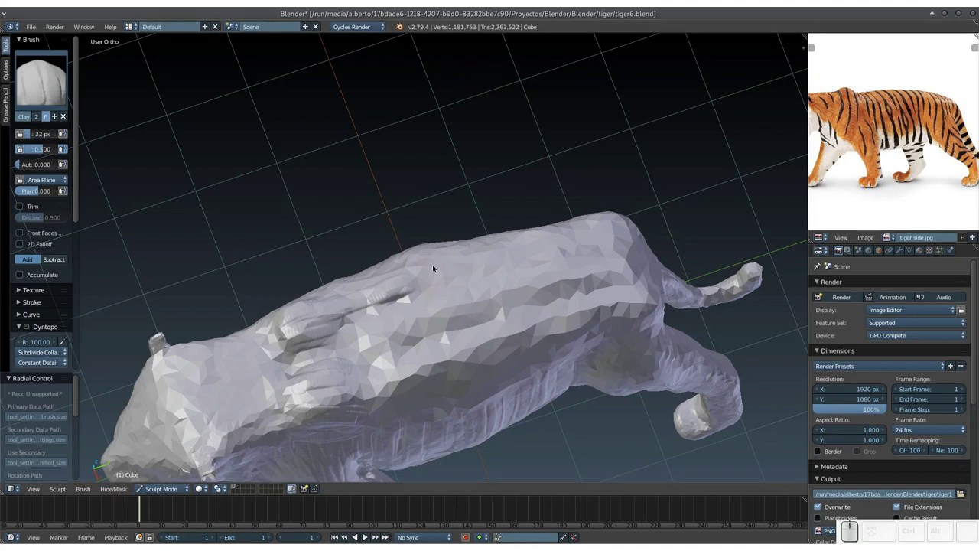
# Step: Dab clay detail along the tail and rump
pyautogui.middleClick(441, 271)
pyautogui.click(470, 297)
pyautogui.click(377, 299)
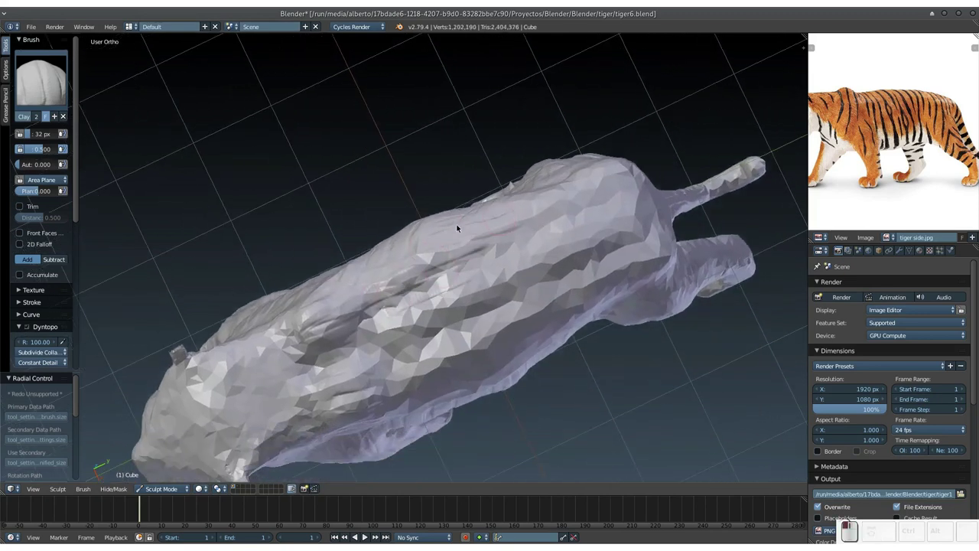
pyautogui.click(472, 271)
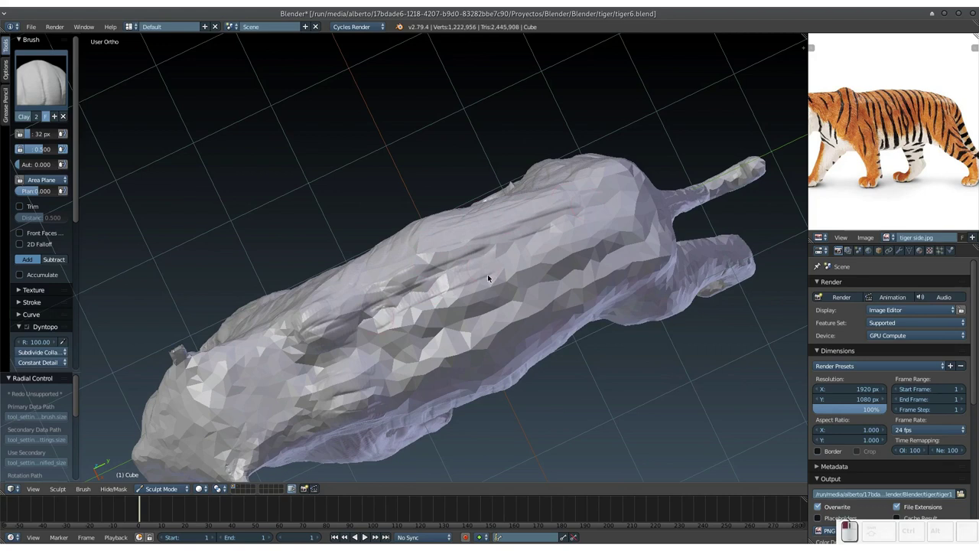
pyautogui.click(338, 359)
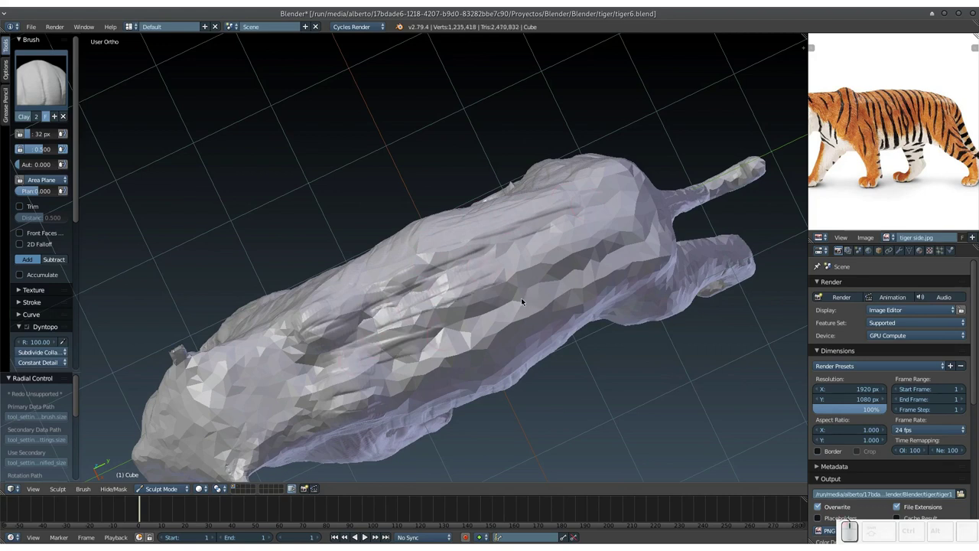
pyautogui.click(531, 271)
pyautogui.click(502, 251)
pyautogui.click(507, 293)
# Step: Sweep clay strokes down over the hind legs to finish the back detail
pyautogui.moveTo(676, 197); pyautogui.dragTo(684, 183)
pyautogui.moveTo(635, 179); pyautogui.dragTo(556, 312)
pyautogui.moveTo(557, 312); pyautogui.dragTo(453, 205)
pyautogui.click(453, 206)
pyautogui.middleClick(410, 258)
pyautogui.click(484, 288)
pyautogui.click(521, 353)
pyautogui.click(405, 329)
pyautogui.click(375, 342)
# Step: Dab and stroke clay onto the tiger's body while orbiting around it
pyautogui.middleClick(404, 360)
pyautogui.click(434, 285)
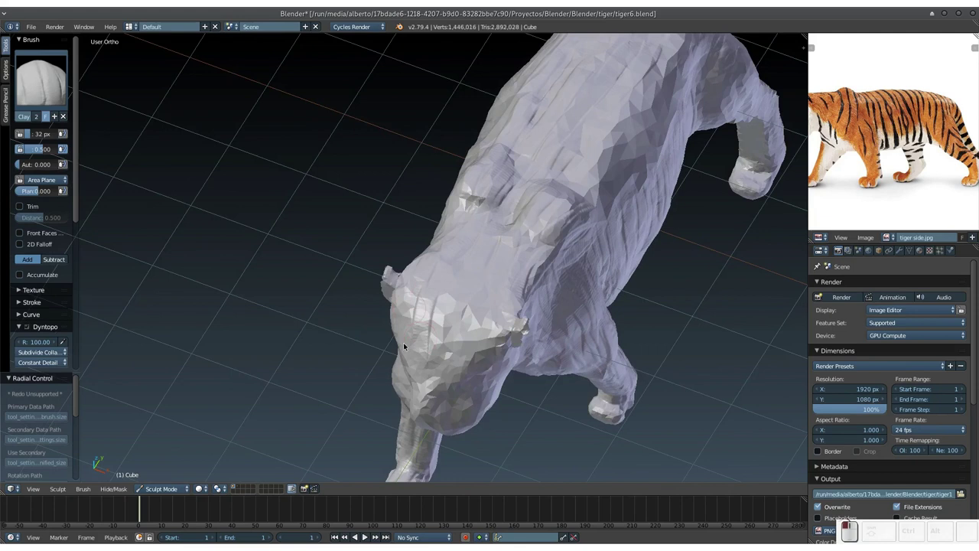
pyautogui.click(466, 298)
pyautogui.click(479, 306)
pyautogui.middleClick(474, 353)
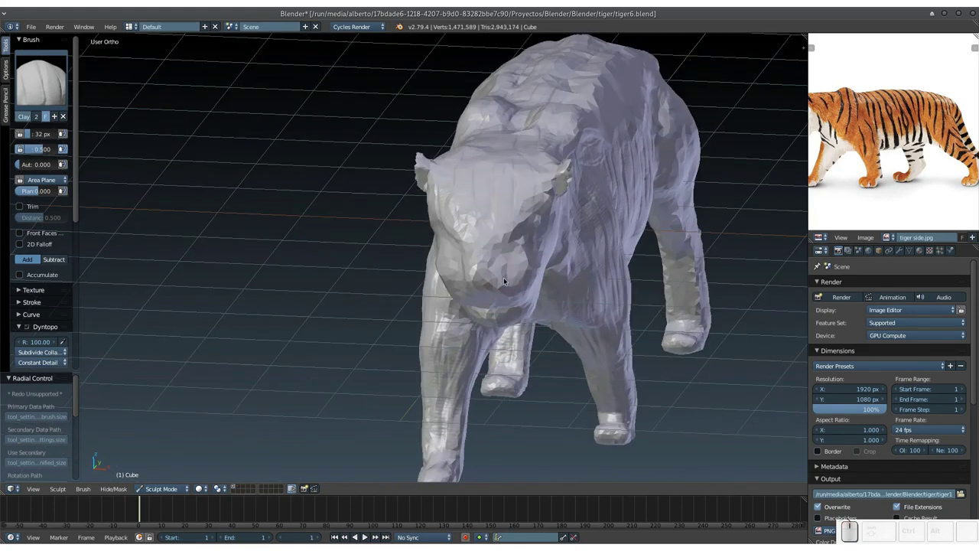
pyautogui.click(522, 193)
pyautogui.middleClick(484, 260)
pyautogui.middleClick(494, 235)
pyautogui.moveTo(489, 246); pyautogui.dragTo(509, 205)
pyautogui.middleClick(511, 207)
pyautogui.click(511, 202)
pyautogui.moveTo(490, 209); pyautogui.dragTo(430, 269)
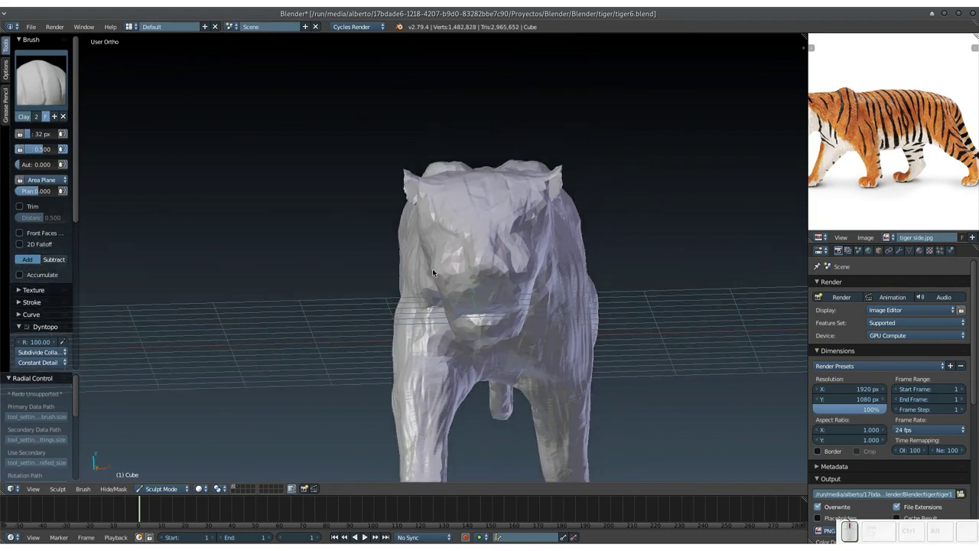
# Step: Resize the Clay brush with F and lay overlapping strokes over the torso
pyautogui.press('f')
pyautogui.click(436, 236)
pyautogui.click(438, 229)
pyautogui.click(440, 228)
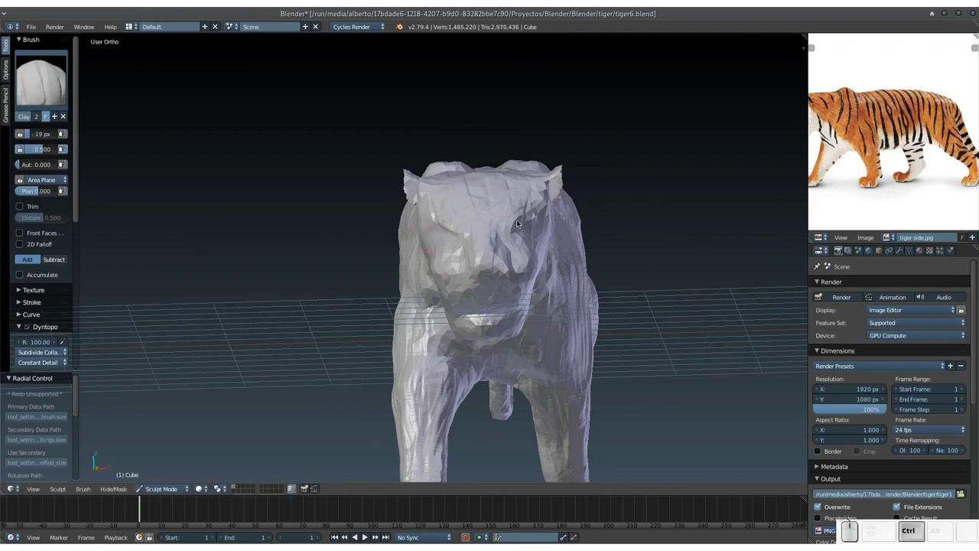
pyautogui.click(526, 225)
pyautogui.moveTo(527, 223); pyautogui.dragTo(530, 213)
pyautogui.click(532, 212)
pyautogui.middleClick(529, 217)
pyautogui.doubleClick(512, 232)
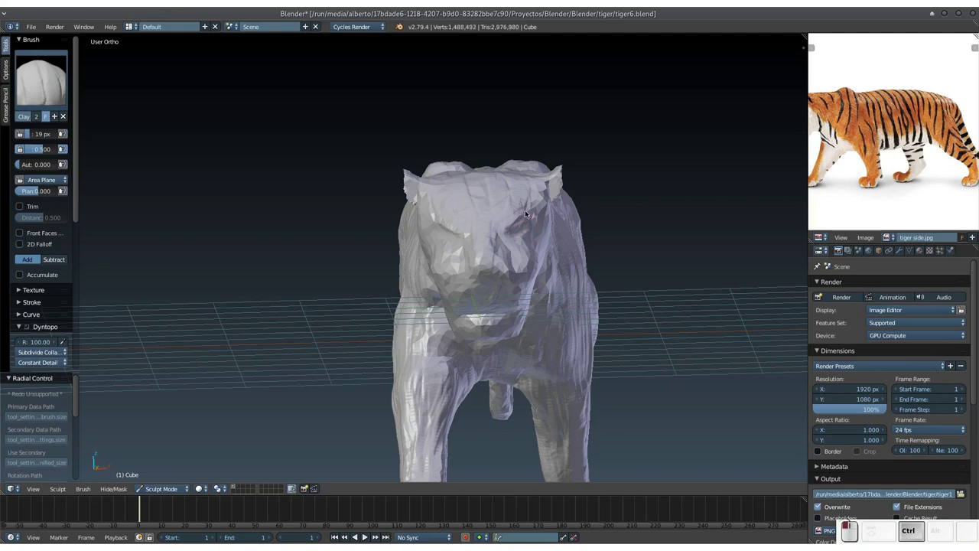
pyautogui.moveTo(507, 225); pyautogui.dragTo(491, 257)
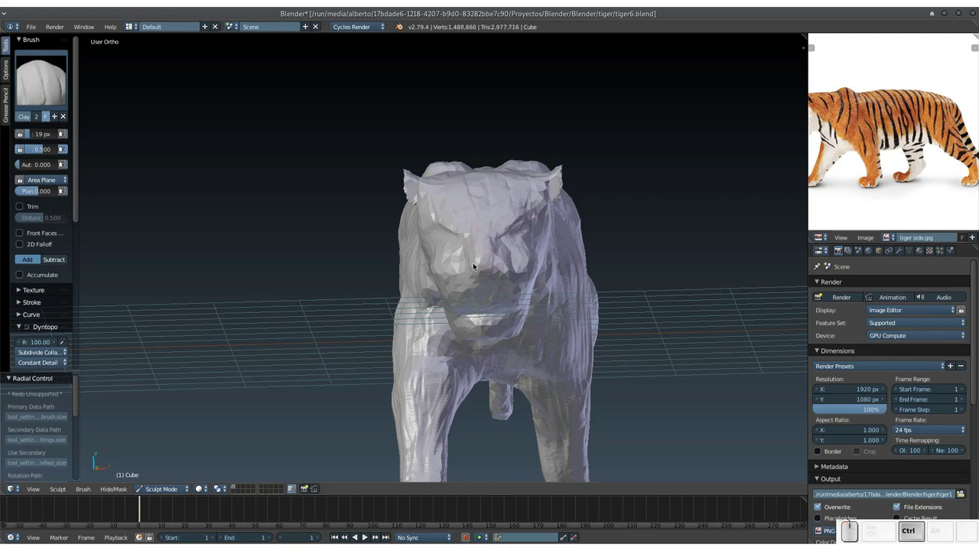
pyautogui.moveTo(473, 262); pyautogui.dragTo(500, 238)
pyautogui.moveTo(492, 236); pyautogui.dragTo(475, 259)
pyautogui.moveTo(469, 238); pyautogui.dragTo(472, 258)
pyautogui.click(468, 260)
pyautogui.click(473, 235)
# Step: Sweep long clay strokes across the flank from a new viewing angle
pyautogui.middleClick(511, 265)
pyautogui.moveTo(422, 246); pyautogui.dragTo(472, 251)
pyautogui.middleClick(465, 252)
pyautogui.click(357, 214)
pyautogui.moveTo(361, 195); pyautogui.dragTo(378, 207)
pyautogui.moveTo(378, 214); pyautogui.dragTo(335, 259)
pyautogui.moveTo(343, 263); pyautogui.dragTo(543, 238)
pyautogui.click(536, 229)
pyautogui.click(537, 231)
pyautogui.click(539, 225)
pyautogui.middleClick(544, 238)
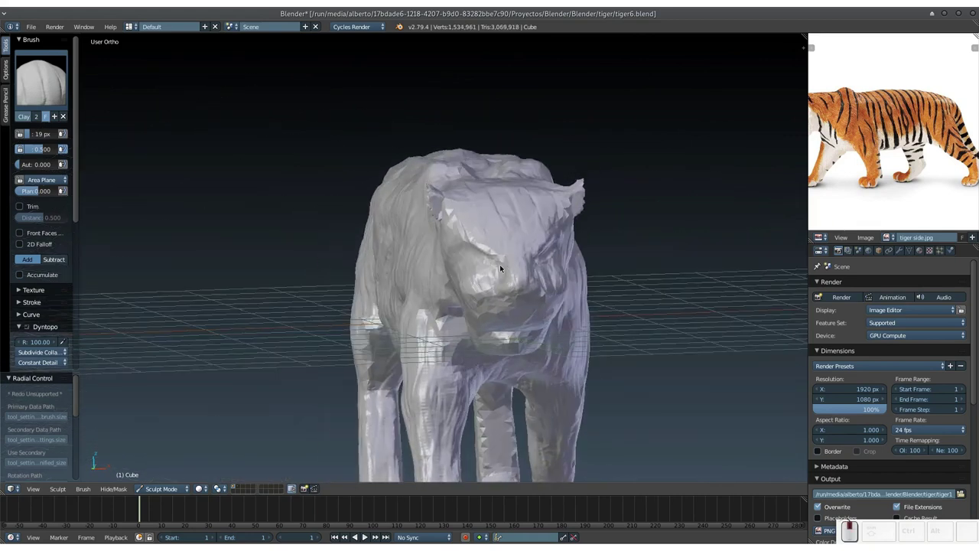
pyautogui.moveTo(493, 261); pyautogui.dragTo(560, 270)
pyautogui.moveTo(565, 268); pyautogui.dragTo(550, 315)
# Step: Add clay detail along the tiger's back and lower body
pyautogui.middleClick(553, 317)
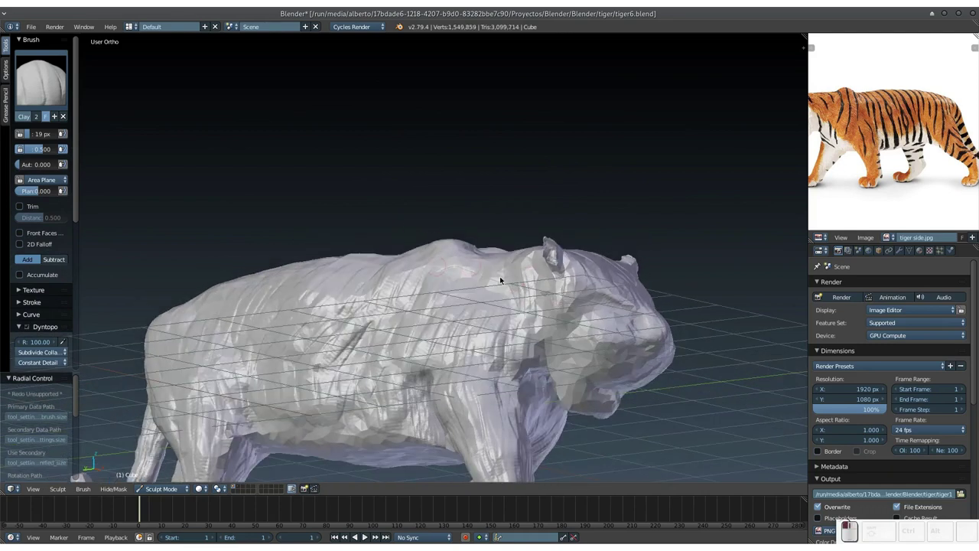
pyautogui.click(539, 315)
pyautogui.middleClick(530, 313)
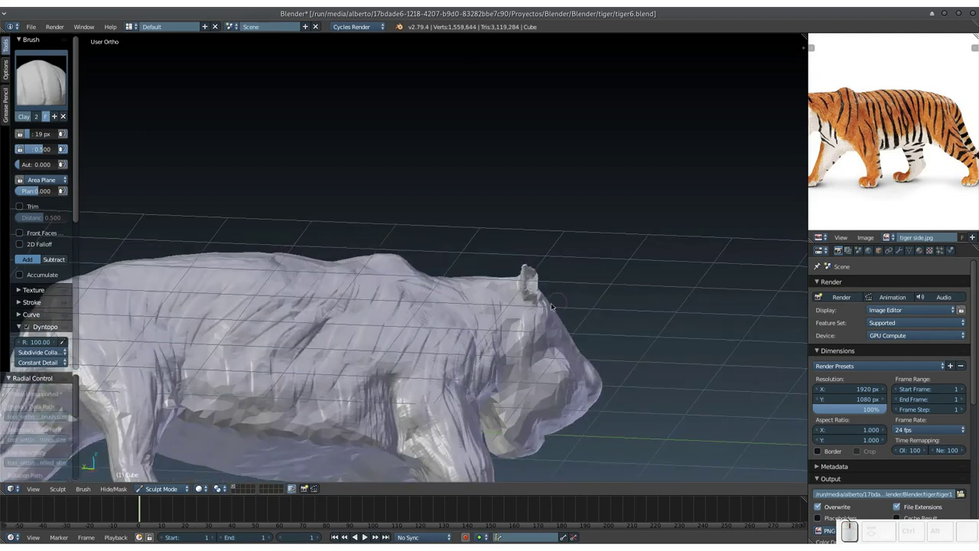
pyautogui.middleClick(538, 314)
pyautogui.middleClick(458, 332)
pyautogui.click(457, 370)
pyautogui.click(442, 353)
pyautogui.click(462, 333)
pyautogui.click(469, 331)
pyautogui.click(484, 332)
pyautogui.click(489, 311)
pyautogui.click(486, 310)
pyautogui.middleClick(476, 340)
pyautogui.middleClick(490, 335)
# Step: Build clay up over the shoulder and across the top of the head
pyautogui.moveTo(459, 319); pyautogui.dragTo(501, 320)
pyautogui.click(508, 320)
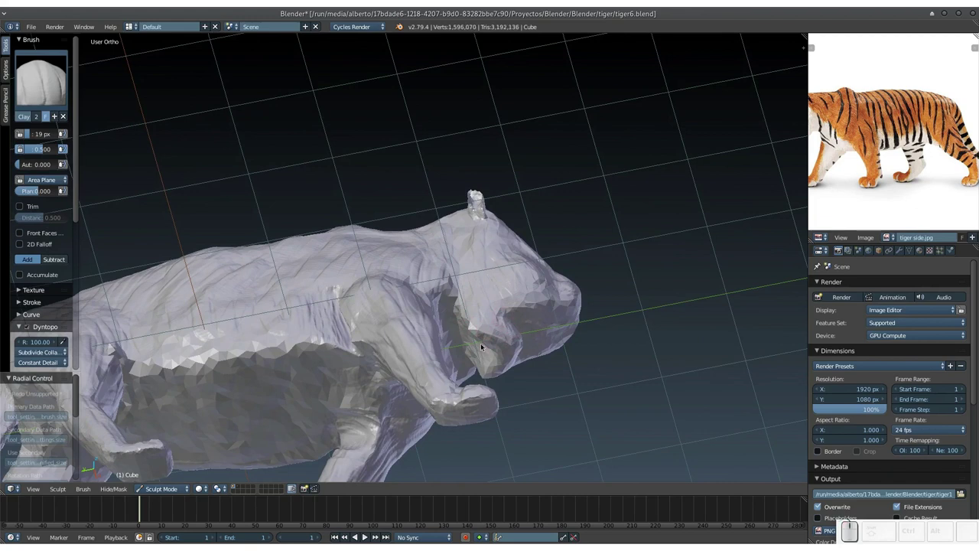
pyautogui.click(468, 341)
pyautogui.click(459, 307)
pyautogui.click(440, 296)
pyautogui.click(426, 292)
pyautogui.moveTo(424, 288); pyautogui.dragTo(477, 288)
pyautogui.moveTo(473, 298); pyautogui.dragTo(387, 256)
pyautogui.moveTo(459, 215); pyautogui.dragTo(464, 222)
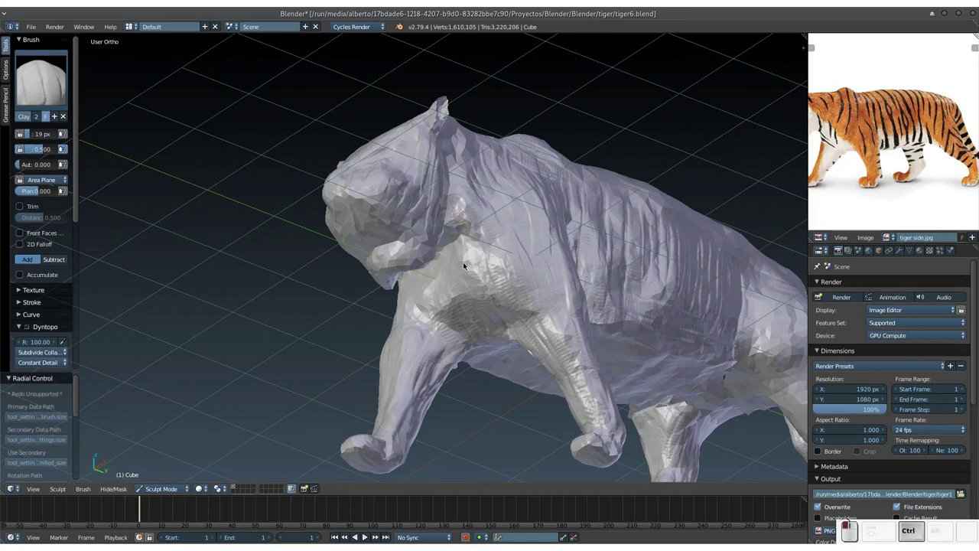
pyautogui.middleClick(443, 240)
pyautogui.moveTo(429, 236); pyautogui.dragTo(423, 287)
pyautogui.middleClick(423, 288)
# Step: Sculpt clay onto the face and head, then run strokes down the back
pyautogui.click(428, 295)
pyautogui.moveTo(432, 297); pyautogui.dragTo(507, 283)
pyautogui.middleClick(492, 270)
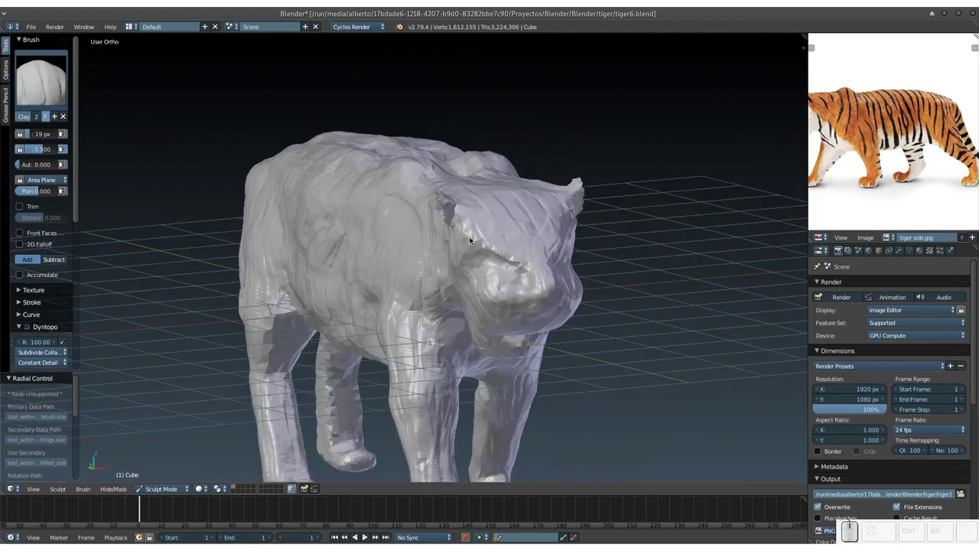
pyautogui.moveTo(470, 218); pyautogui.dragTo(495, 272)
pyautogui.click(493, 271)
pyautogui.click(499, 300)
pyautogui.middleClick(499, 300)
pyautogui.moveTo(491, 276); pyautogui.dragTo(506, 286)
pyautogui.middleClick(501, 283)
pyautogui.scroll(3)
pyautogui.moveTo(505, 236); pyautogui.dragTo(488, 261)
pyautogui.moveTo(506, 257); pyautogui.dragTo(516, 243)
pyautogui.moveTo(518, 252); pyautogui.dragTo(368, 205)
pyautogui.moveTo(368, 205); pyautogui.dragTo(422, 216)
# Step: Zoom into the head and dab a row of clay to raise the ear
pyautogui.press('KP_Add')
pyautogui.middleClick(436, 216)
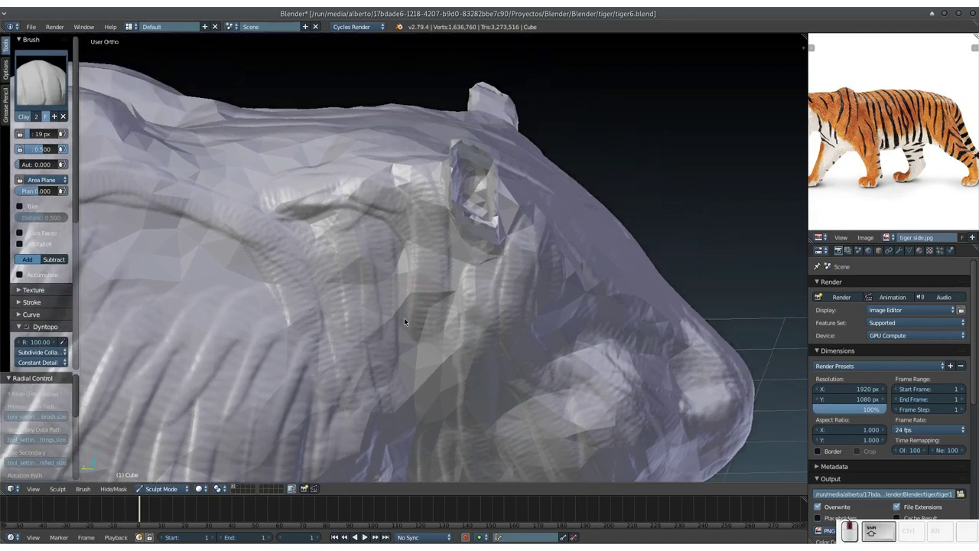
pyautogui.click(445, 177)
pyautogui.click(457, 188)
pyautogui.click(467, 191)
pyautogui.click(473, 189)
pyautogui.click(481, 190)
pyautogui.click(485, 199)
pyautogui.moveTo(443, 224); pyautogui.dragTo(484, 223)
pyautogui.middleClick(478, 231)
pyautogui.moveTo(472, 217); pyautogui.dragTo(518, 262)
pyautogui.middleClick(519, 263)
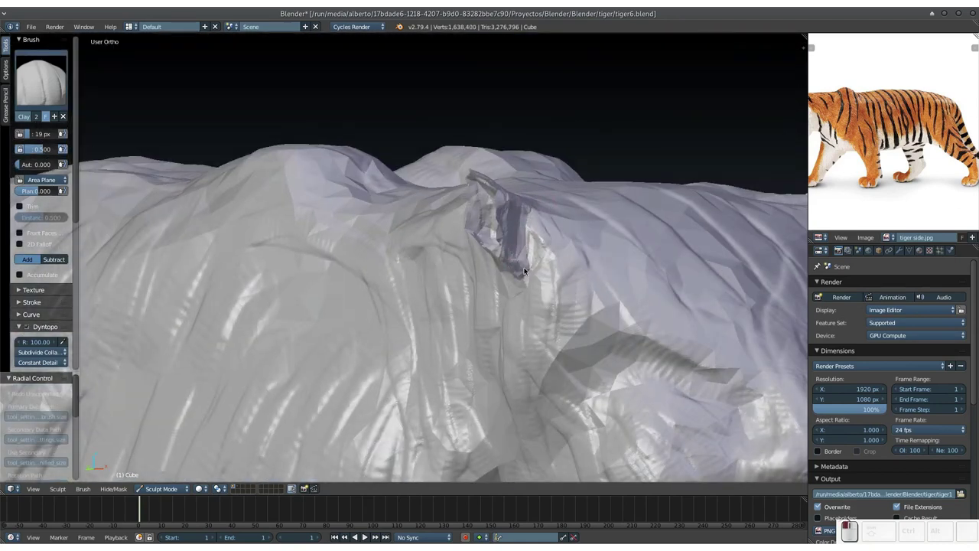
# Step: Build the ear up further with clay dabs from another side
pyautogui.click(509, 214)
pyautogui.middleClick(511, 227)
pyautogui.middleClick(533, 225)
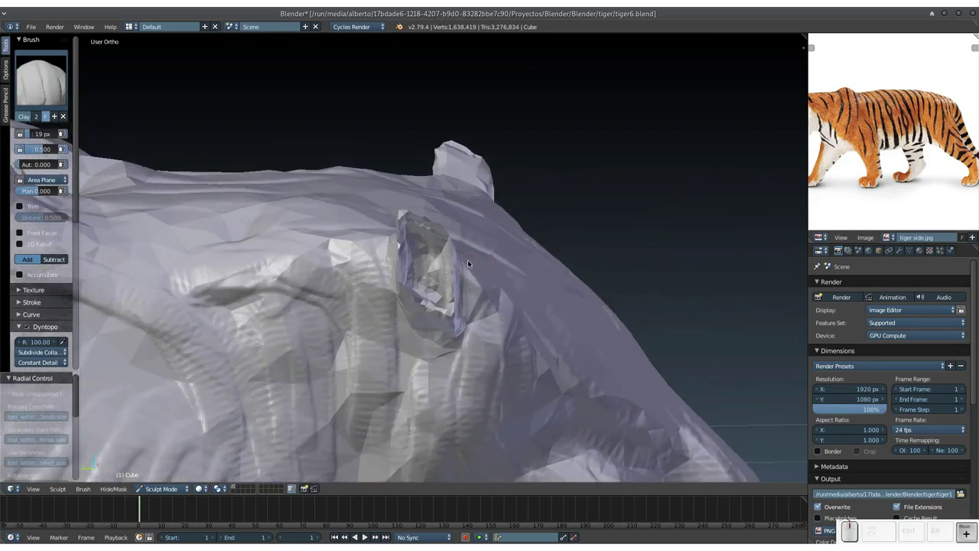
pyautogui.click(460, 245)
pyautogui.click(461, 256)
pyautogui.click(461, 261)
pyautogui.click(461, 263)
pyautogui.click(461, 249)
pyautogui.click(458, 253)
pyautogui.click(399, 217)
pyautogui.click(401, 230)
pyautogui.moveTo(397, 226); pyautogui.dragTo(419, 295)
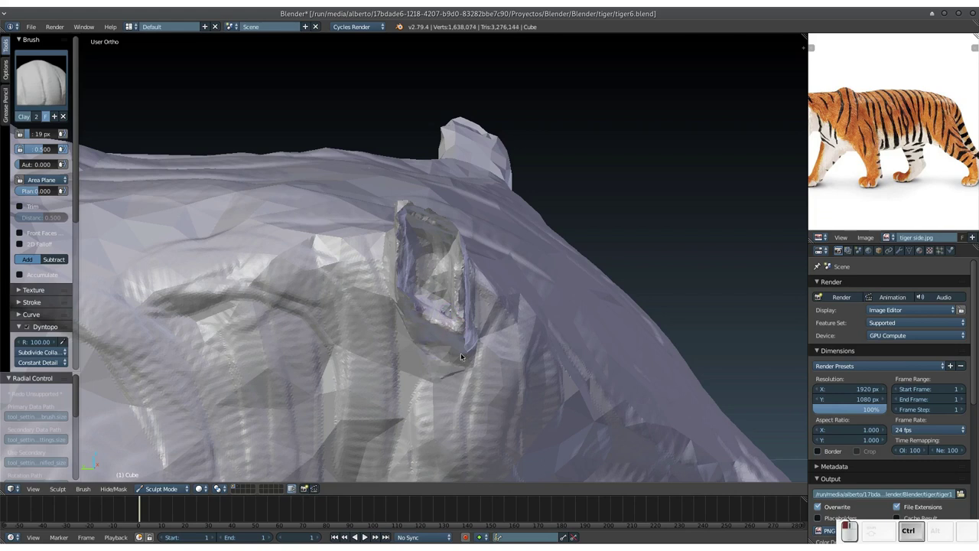
# Step: Orbit around the ear and add more clay to define its shape
pyautogui.middleClick(449, 318)
pyautogui.moveTo(464, 287); pyautogui.dragTo(443, 273)
pyautogui.middleClick(431, 263)
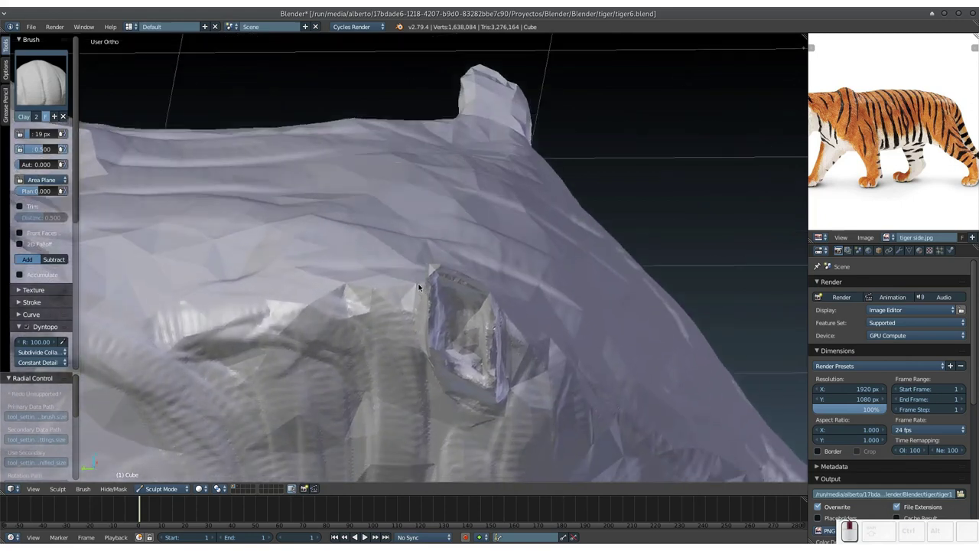
pyautogui.middleClick(444, 268)
pyautogui.middleClick(459, 267)
pyautogui.click(440, 260)
pyautogui.click(447, 265)
pyautogui.click(461, 266)
pyautogui.click(454, 268)
pyautogui.click(446, 262)
pyautogui.click(473, 273)
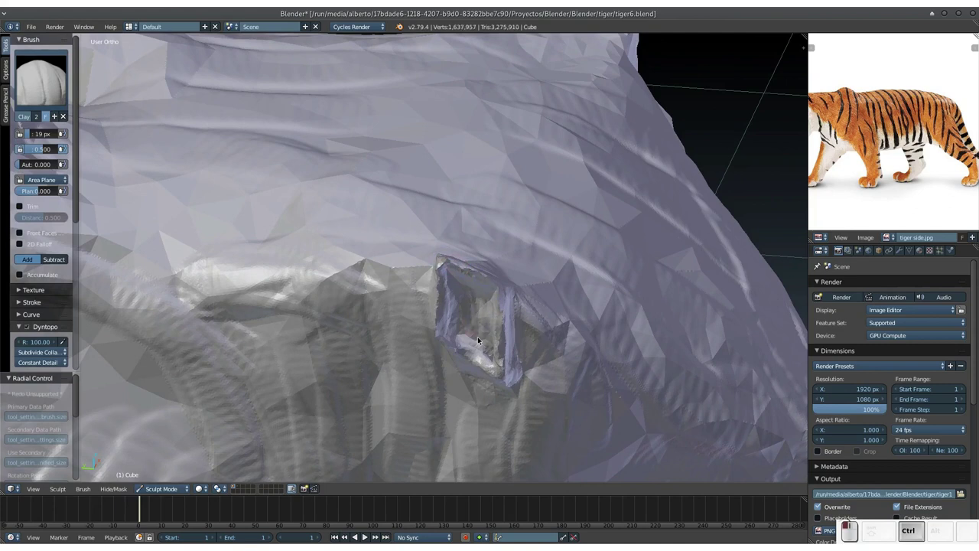
# Step: Finish the ear with two shaping strokes and zoom in to check it
pyautogui.middleClick(478, 300)
pyautogui.middleClick(491, 294)
pyautogui.middleClick(476, 287)
pyautogui.moveTo(471, 294); pyautogui.dragTo(508, 286)
pyautogui.moveTo(507, 286); pyautogui.dragTo(479, 321)
pyautogui.press('KP_Add')
# Step: Inflate the tip and outer side of the tiger's ear so they swell thicker
pyautogui.moveTo(485, 342); pyautogui.dragTo(457, 215)
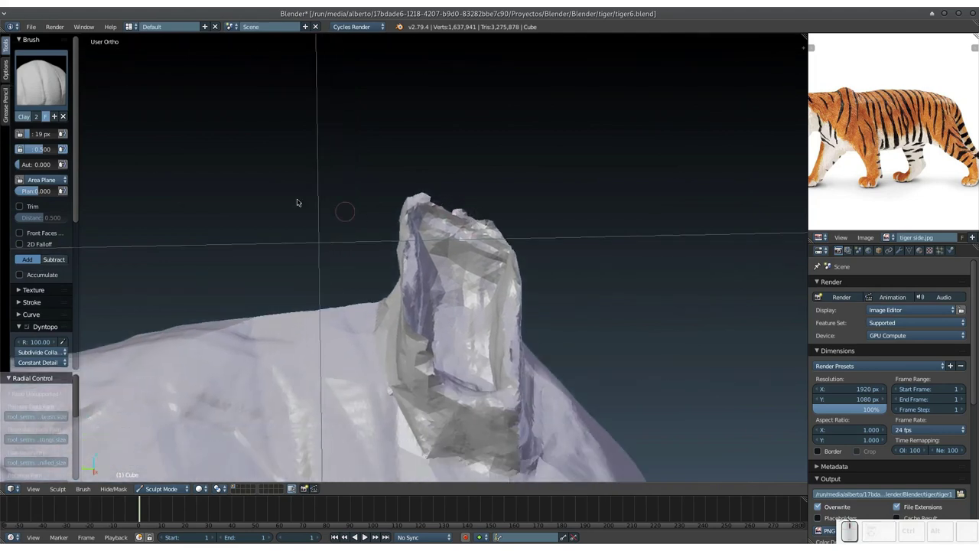
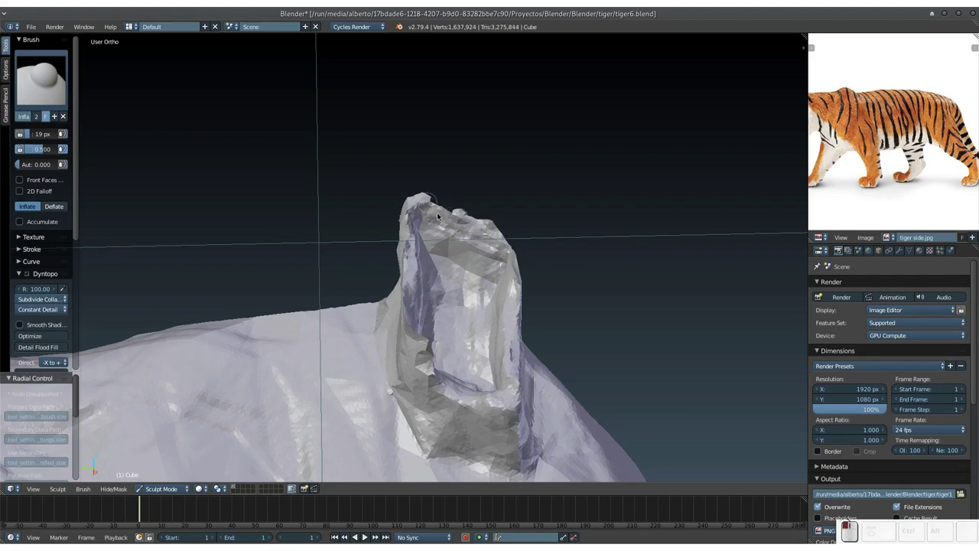
pyautogui.moveTo(459, 226); pyautogui.dragTo(444, 221)
pyautogui.moveTo(444, 221); pyautogui.dragTo(365, 279)
pyautogui.moveTo(417, 254); pyautogui.dragTo(425, 268)
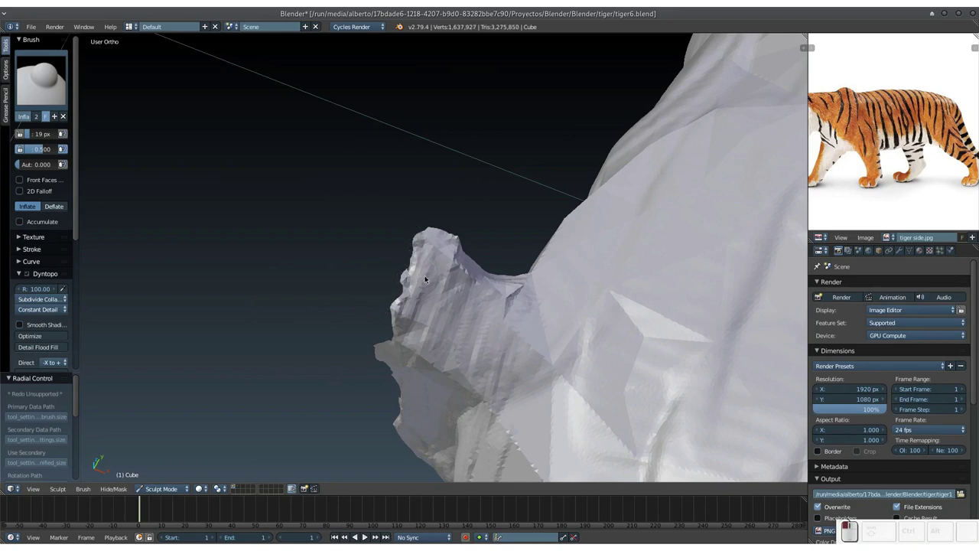
pyautogui.click(460, 260)
pyautogui.moveTo(430, 264); pyautogui.dragTo(479, 206)
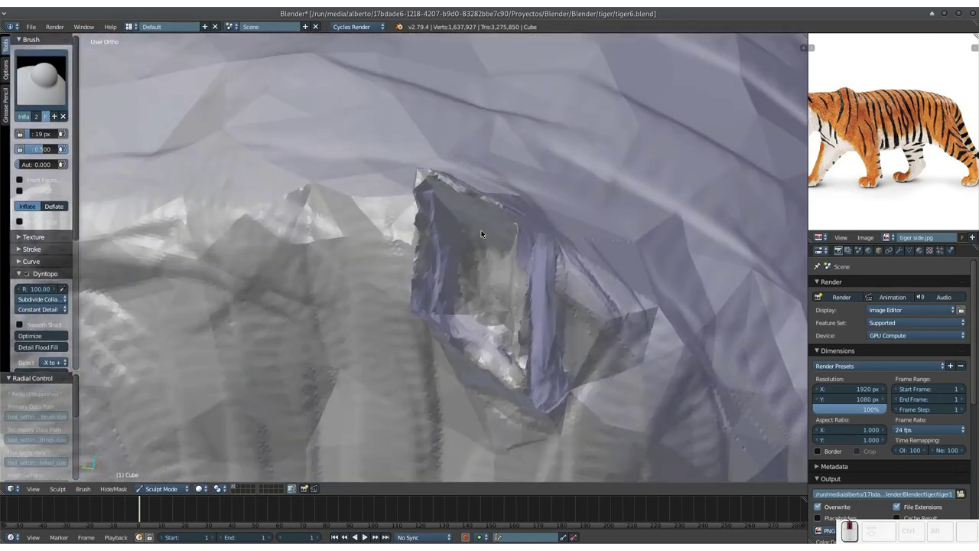
pyautogui.middleClick(477, 208)
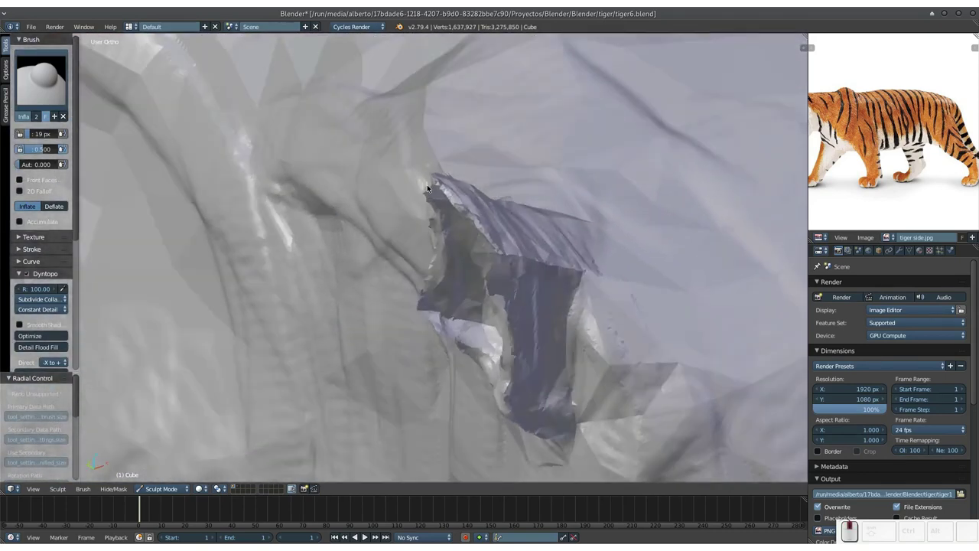
# Step: Inflate the inner part and front of the ear, rounding its surface from several angles
pyautogui.moveTo(432, 194); pyautogui.dragTo(442, 239)
pyautogui.click(444, 239)
pyautogui.click(445, 298)
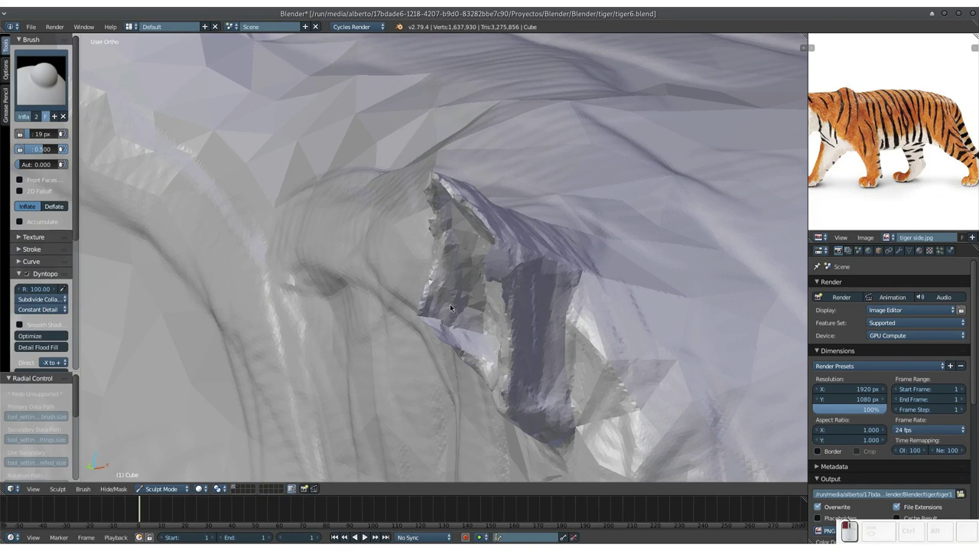
pyautogui.moveTo(445, 225); pyautogui.dragTo(440, 223)
pyautogui.middleClick(443, 245)
pyautogui.middleClick(401, 256)
pyautogui.click(364, 231)
pyautogui.click(370, 207)
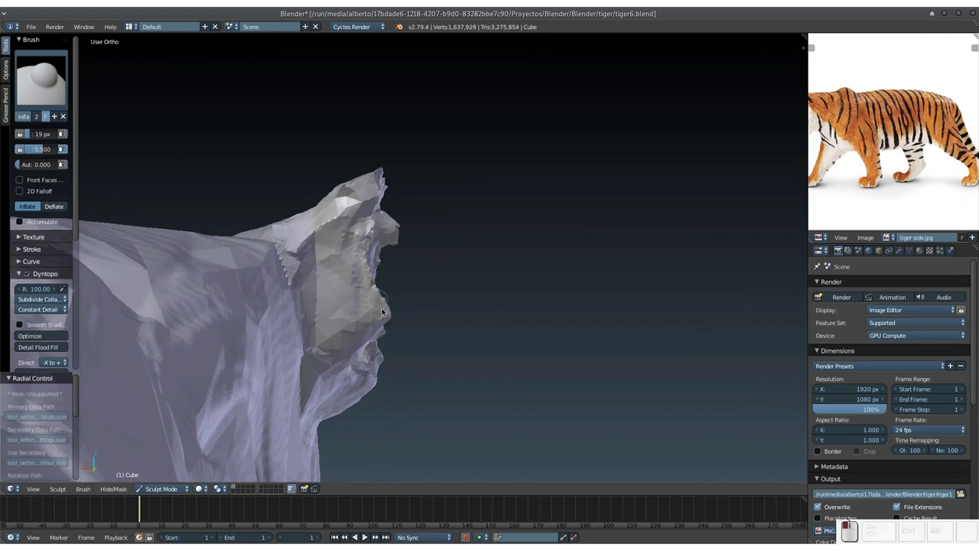
pyautogui.middleClick(405, 277)
pyautogui.middleClick(490, 250)
pyautogui.moveTo(446, 224); pyautogui.dragTo(433, 254)
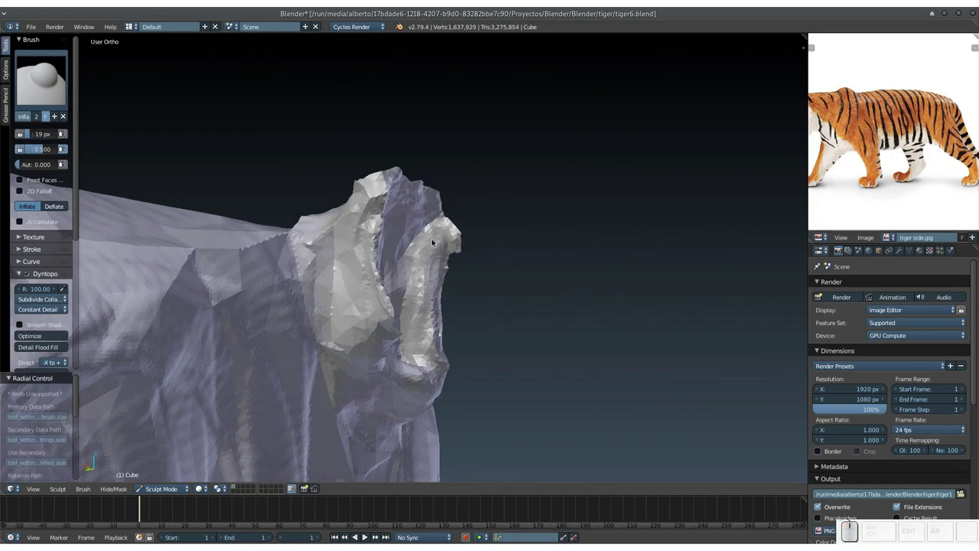
pyautogui.moveTo(428, 221); pyautogui.dragTo(441, 272)
pyautogui.click(438, 251)
pyautogui.click(451, 259)
# Step: Inflate the ear's edge and base so it stands up as a defined raised shape
pyautogui.moveTo(450, 287); pyautogui.dragTo(401, 254)
pyautogui.moveTo(460, 231); pyautogui.dragTo(493, 254)
pyautogui.click(493, 266)
pyautogui.middleClick(493, 282)
pyautogui.moveTo(574, 276); pyautogui.dragTo(475, 271)
pyautogui.moveTo(449, 281); pyautogui.dragTo(504, 282)
pyautogui.middleClick(493, 294)
pyautogui.middleClick(532, 287)
pyautogui.middleClick(581, 289)
pyautogui.press('KP_Subtract')
pyautogui.moveTo(622, 239); pyautogui.dragTo(460, 231)
pyautogui.middleClick(432, 248)
pyautogui.middleClick(486, 266)
pyautogui.press('KP_Add')
pyautogui.middleClick(553, 296)
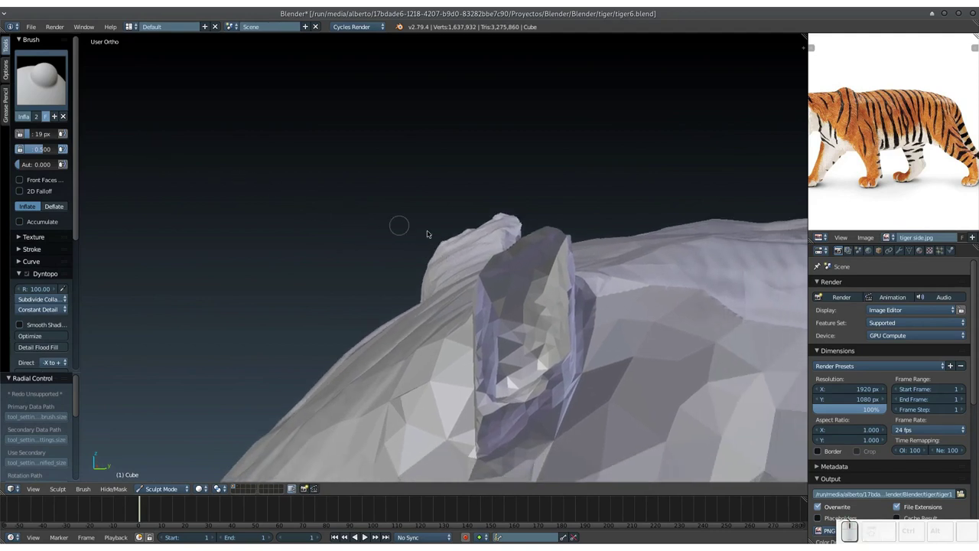
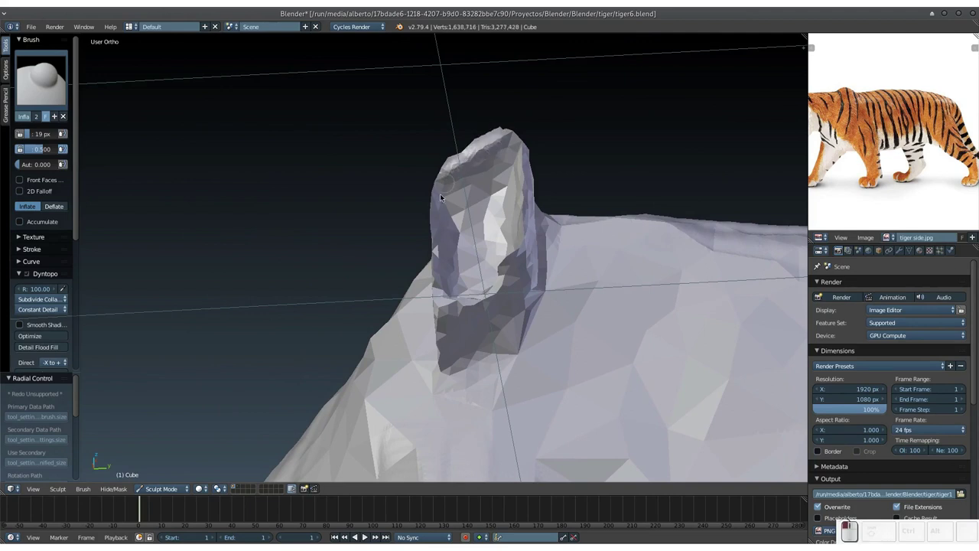
# Step: Inflate the top of the ear and its outline where it meets the head
pyautogui.moveTo(430, 212); pyautogui.dragTo(389, 266)
pyautogui.click(390, 265)
pyautogui.click(389, 274)
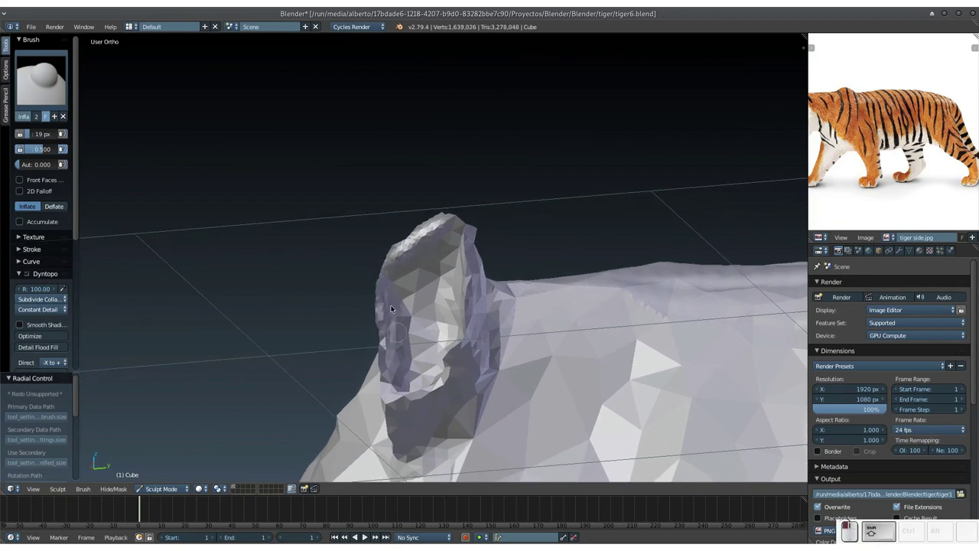
pyautogui.click(393, 334)
pyautogui.click(390, 307)
pyautogui.middleClick(395, 308)
pyautogui.middleClick(629, 316)
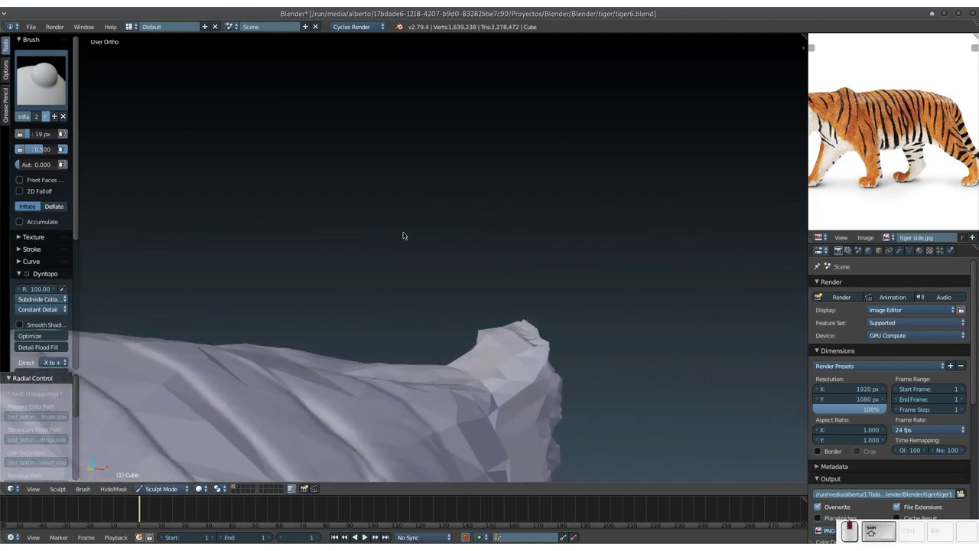
pyautogui.middleClick(525, 340)
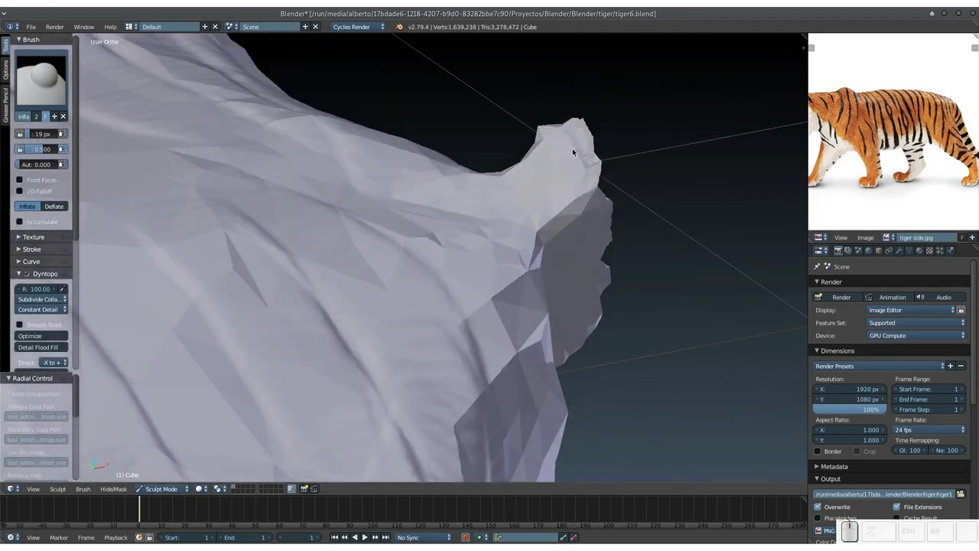
pyautogui.moveTo(570, 123); pyautogui.dragTo(598, 203)
pyautogui.middleClick(601, 206)
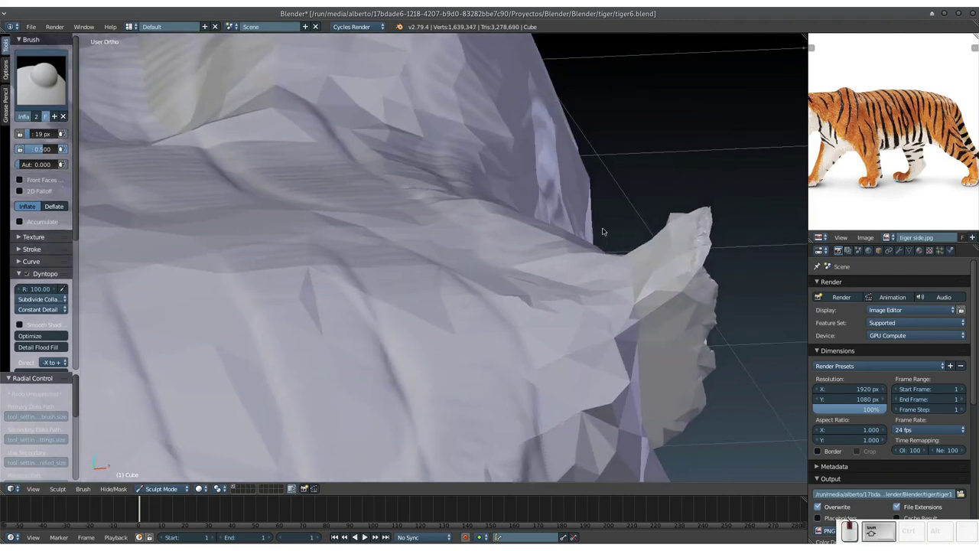
pyautogui.moveTo(589, 212); pyautogui.dragTo(591, 298)
pyautogui.moveTo(588, 321); pyautogui.dragTo(550, 360)
pyautogui.moveTo(550, 360); pyautogui.dragTo(530, 291)
# Step: Thicken the ear tip and inner face with further Inflate dabs
pyautogui.click(625, 235)
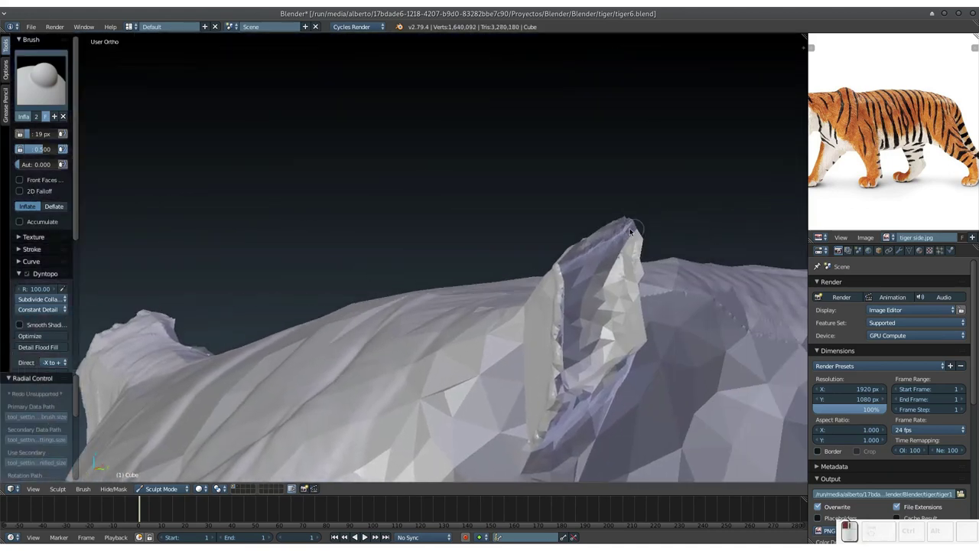
pyautogui.click(632, 254)
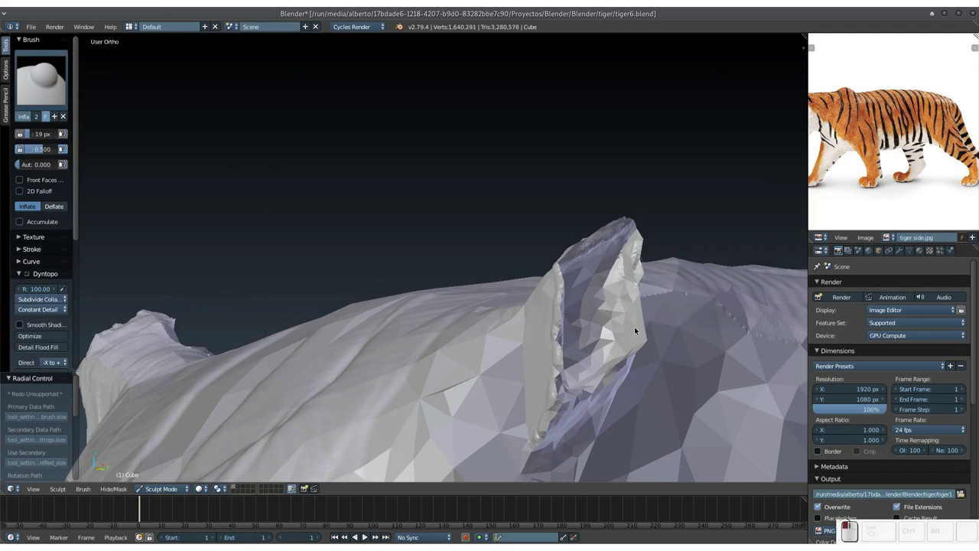
pyautogui.moveTo(633, 283); pyautogui.dragTo(612, 316)
pyautogui.click(607, 322)
pyautogui.click(311, 286)
pyautogui.moveTo(335, 279); pyautogui.dragTo(365, 334)
pyautogui.press('KP_Subtract')
pyautogui.middleClick(390, 338)
# Step: Switch back to the Clay brush and shape the ear's base with clay strokes
pyautogui.press('3')
pyautogui.moveTo(362, 347); pyautogui.dragTo(369, 348)
pyautogui.middleClick(391, 361)
pyautogui.moveTo(428, 319); pyautogui.dragTo(514, 310)
pyautogui.click(495, 295)
pyautogui.click(507, 285)
pyautogui.moveTo(510, 316); pyautogui.dragTo(440, 334)
# Step: Enlarge the Clay brush radius and blend clay into the ear base
pyautogui.middleClick(443, 345)
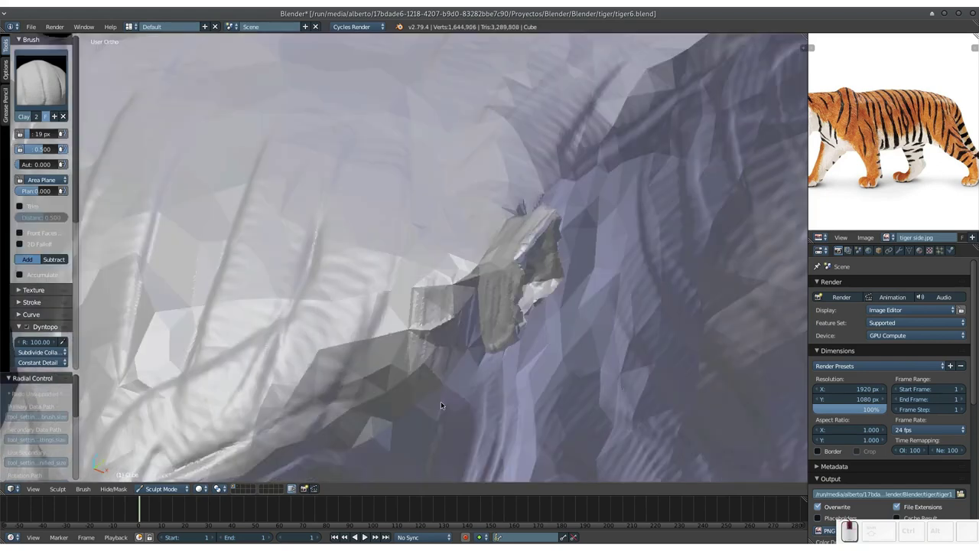
pyautogui.middleClick(455, 351)
pyautogui.moveTo(513, 208); pyautogui.dragTo(474, 188)
pyautogui.press('f')
pyautogui.click(480, 198)
pyautogui.click(510, 152)
pyautogui.click(494, 178)
pyautogui.click(478, 142)
pyautogui.click(435, 163)
pyautogui.click(392, 134)
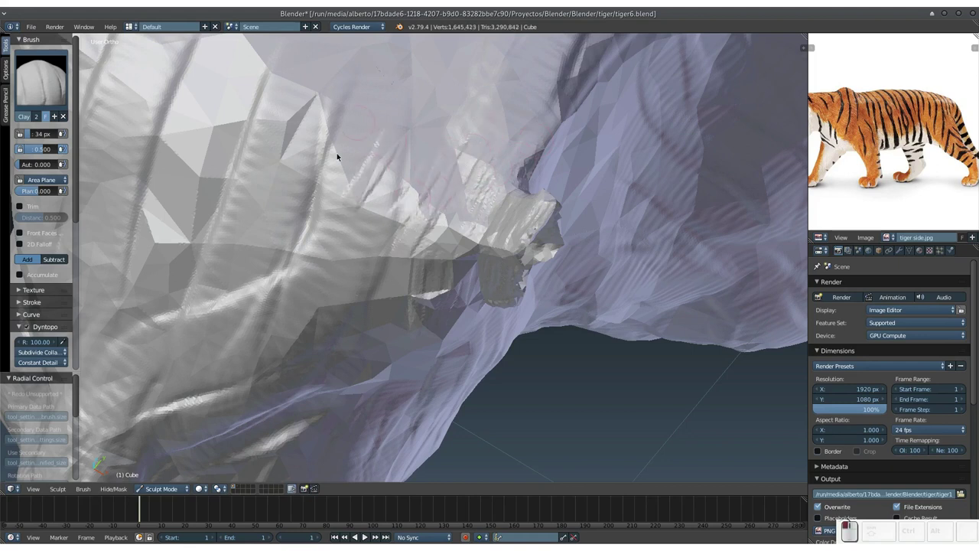
# Step: Spread broad clay dabs across the head surface beside the ear
pyautogui.click(313, 100)
pyautogui.click(248, 74)
pyautogui.click(191, 82)
pyautogui.click(220, 113)
pyautogui.click(240, 98)
pyautogui.moveTo(212, 44); pyautogui.dragTo(184, 63)
pyautogui.click(209, 70)
pyautogui.click(234, 81)
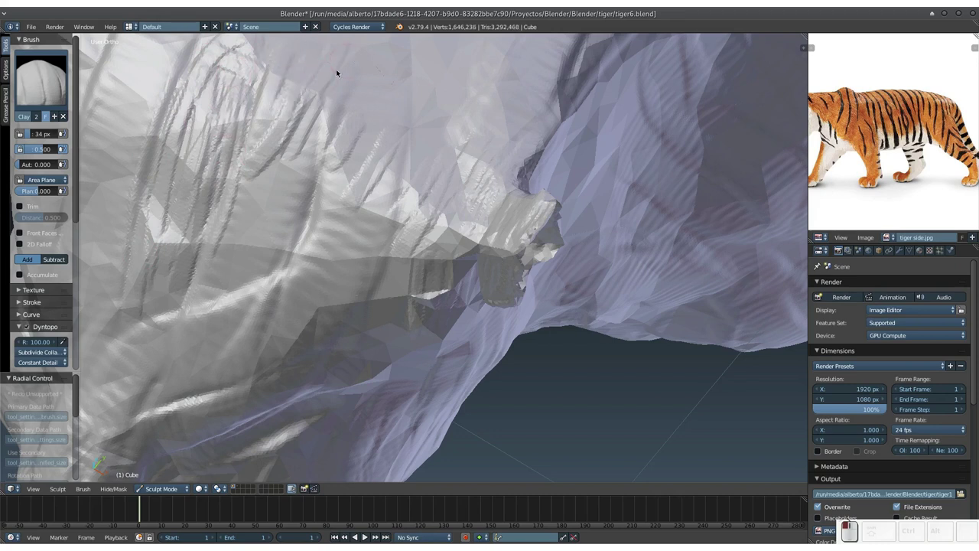
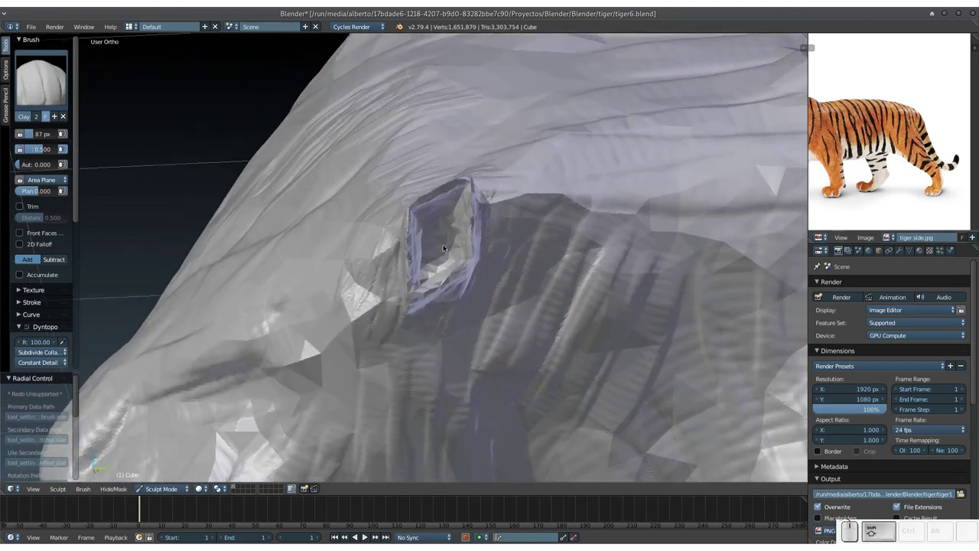
# Step: Resize the Clay brush and lay broad clay strokes over the tiger's head
pyautogui.press('f')
pyautogui.click(413, 249)
pyautogui.moveTo(434, 224); pyautogui.dragTo(415, 260)
pyautogui.click(427, 265)
pyautogui.moveTo(432, 264); pyautogui.dragTo(490, 244)
pyautogui.middleClick(491, 253)
pyautogui.middleClick(415, 270)
pyautogui.middleClick(430, 237)
pyautogui.press('f')
pyautogui.click(397, 284)
pyautogui.click(411, 186)
pyautogui.click(376, 169)
pyautogui.click(397, 242)
# Step: Build up clay detail across the tiger's face and jaw from several angles
pyautogui.middleClick(359, 323)
pyautogui.middleClick(419, 311)
pyautogui.click(239, 223)
pyautogui.click(324, 196)
pyautogui.click(332, 181)
pyautogui.click(322, 183)
pyautogui.middleClick(251, 286)
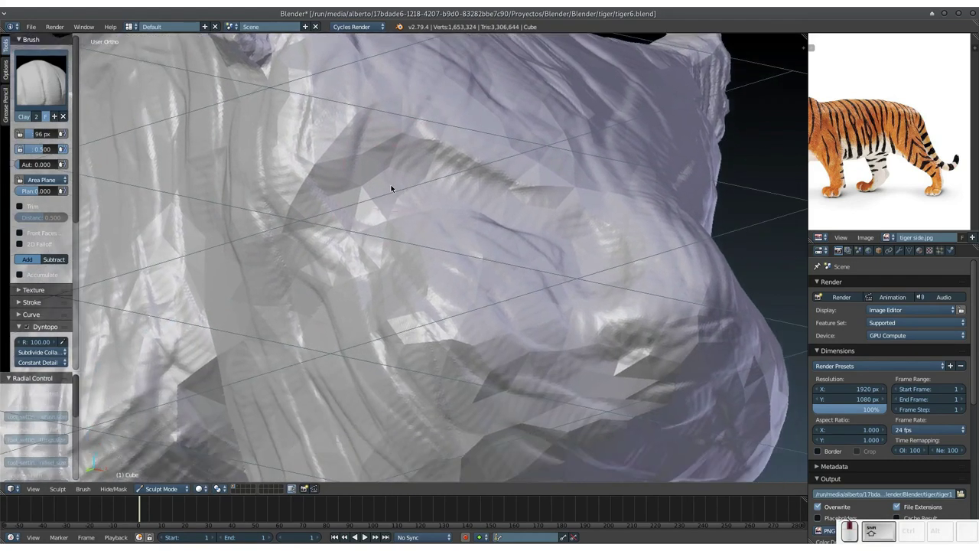
pyautogui.click(352, 184)
pyautogui.click(349, 174)
pyautogui.click(453, 234)
pyautogui.middleClick(501, 277)
pyautogui.middleClick(433, 300)
pyautogui.click(428, 286)
pyautogui.click(330, 315)
pyautogui.click(450, 325)
pyautogui.moveTo(505, 338); pyautogui.dragTo(508, 171)
pyautogui.moveTo(440, 117); pyautogui.dragTo(645, 308)
pyautogui.click(649, 306)
# Step: Add final clay dabs to the face, then pull back to view the whole tiger
pyautogui.middleClick(630, 351)
pyautogui.click(384, 138)
pyautogui.click(349, 105)
pyautogui.click(244, 128)
pyautogui.middleClick(380, 168)
pyautogui.press('KP_Subtract')
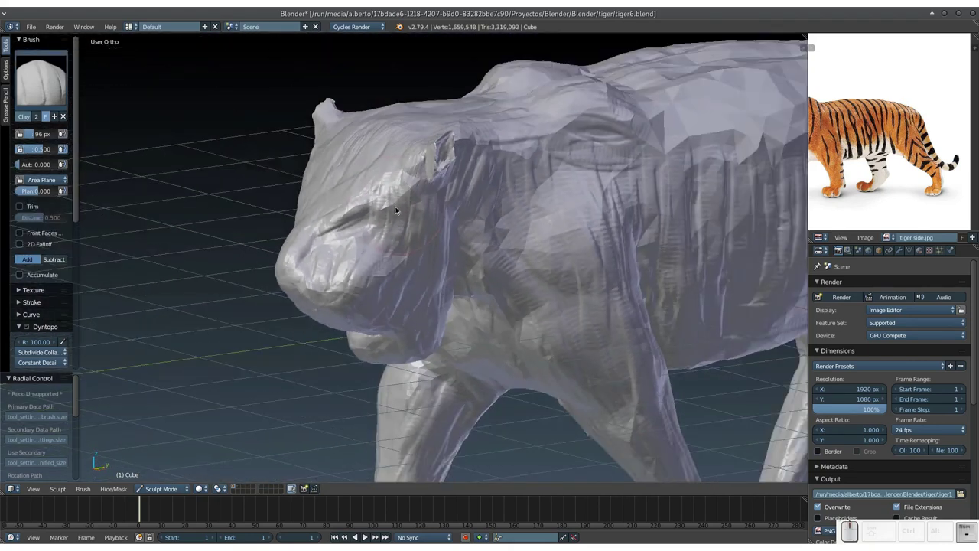
pyautogui.moveTo(405, 227); pyautogui.dragTo(512, 221)
pyautogui.click(485, 265)
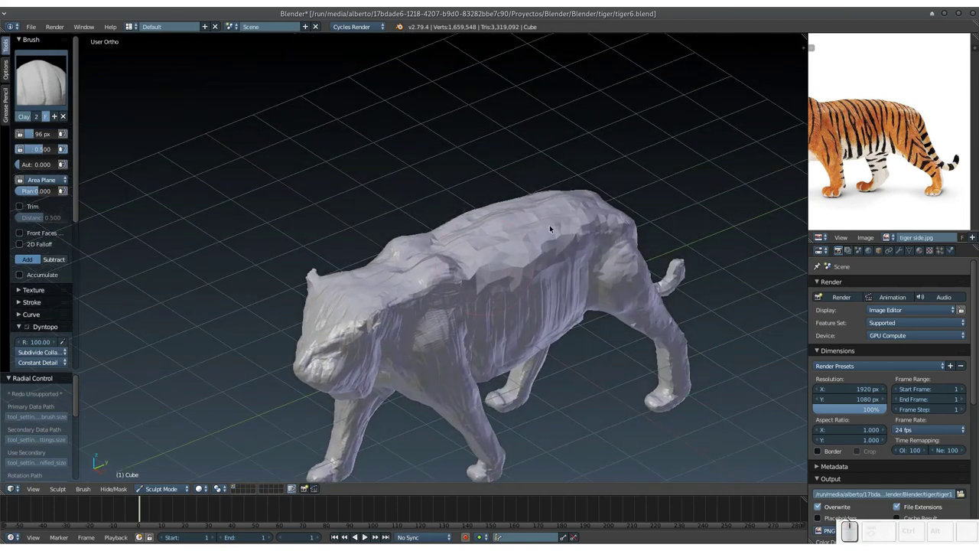
# Step: Shrink the Clay brush radius to 46 px and build clay along the tiger's back
pyautogui.moveTo(552, 231); pyautogui.dragTo(579, 256)
pyautogui.press('KP_Add')
pyautogui.press('f')
pyautogui.click(555, 301)
pyautogui.click(477, 306)
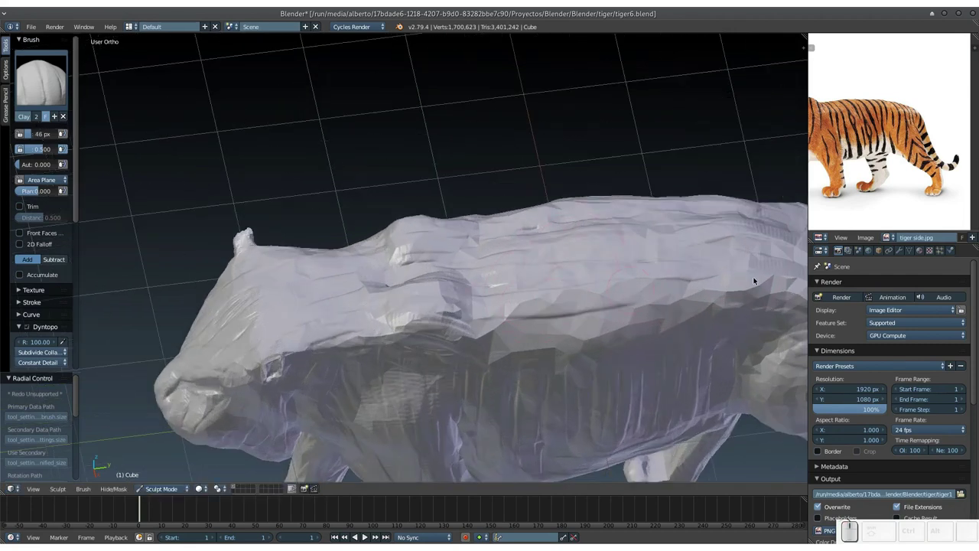
pyautogui.moveTo(769, 283); pyautogui.dragTo(511, 330)
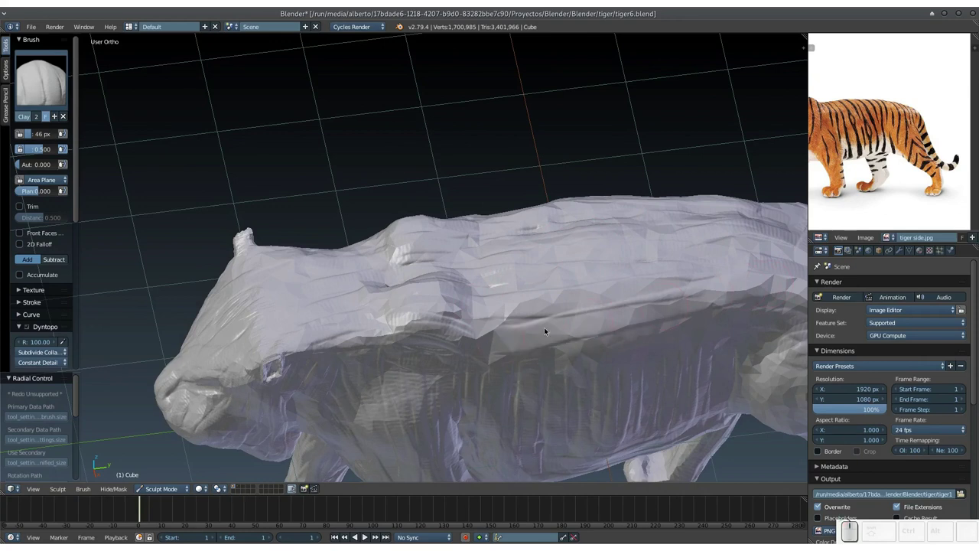
pyautogui.middleClick(556, 328)
pyautogui.moveTo(350, 299); pyautogui.dragTo(677, 271)
pyautogui.moveTo(668, 264); pyautogui.dragTo(404, 245)
# Step: Roughen the tiger's flank and hindquarters with clay strokes and dabs
pyautogui.moveTo(415, 262); pyautogui.dragTo(330, 293)
pyautogui.moveTo(286, 281); pyautogui.dragTo(519, 294)
pyautogui.moveTo(534, 292); pyautogui.dragTo(653, 294)
pyautogui.middleClick(651, 308)
pyautogui.moveTo(538, 300); pyautogui.dragTo(476, 273)
pyautogui.click(472, 202)
pyautogui.click(501, 215)
pyautogui.click(515, 227)
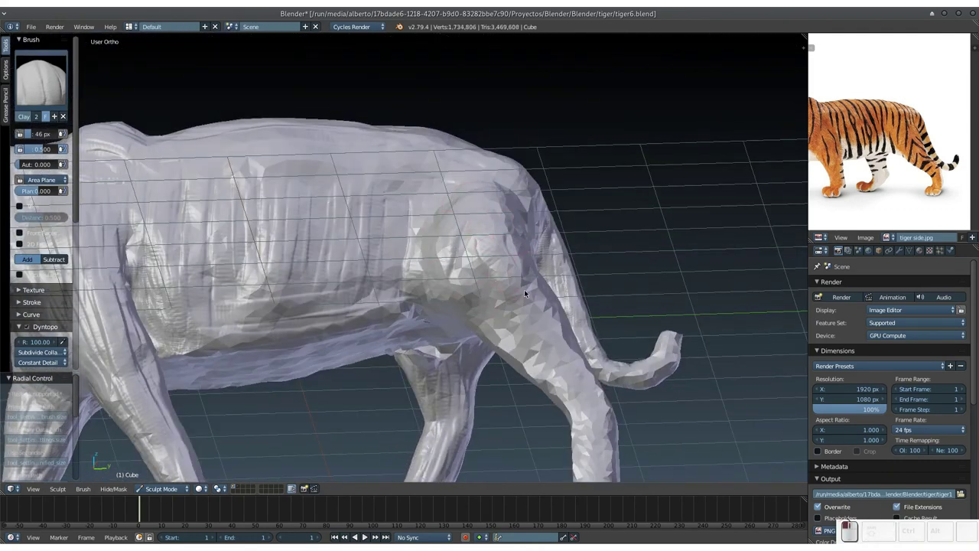
# Step: Build up Clay strokes along the front legs, hind leg and under the chest
pyautogui.click(486, 280)
pyautogui.middleClick(547, 331)
pyautogui.moveTo(492, 229); pyautogui.dragTo(592, 296)
pyautogui.moveTo(599, 309); pyautogui.dragTo(598, 366)
pyautogui.click(580, 331)
pyautogui.moveTo(552, 313); pyautogui.dragTo(579, 253)
pyautogui.click(573, 250)
pyautogui.click(558, 182)
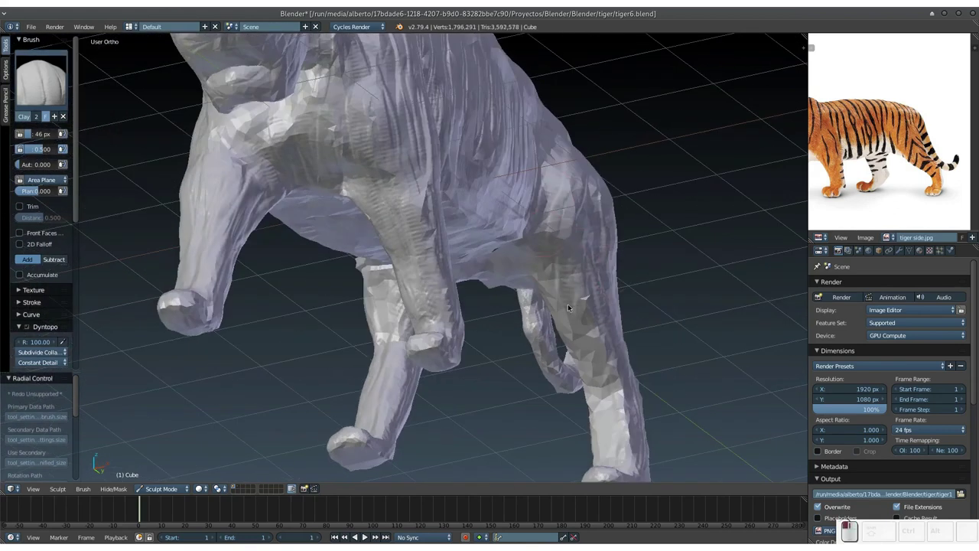
pyautogui.click(558, 270)
pyautogui.moveTo(580, 366); pyautogui.dragTo(556, 297)
pyautogui.click(572, 242)
pyautogui.click(568, 249)
# Step: Dab clay onto the tail, then add strokes down the hind leg
pyautogui.middleClick(546, 254)
pyautogui.click(453, 221)
pyautogui.click(461, 263)
pyautogui.middleClick(451, 281)
pyautogui.middleClick(415, 293)
pyautogui.middleClick(335, 201)
pyautogui.click(325, 163)
pyautogui.click(267, 272)
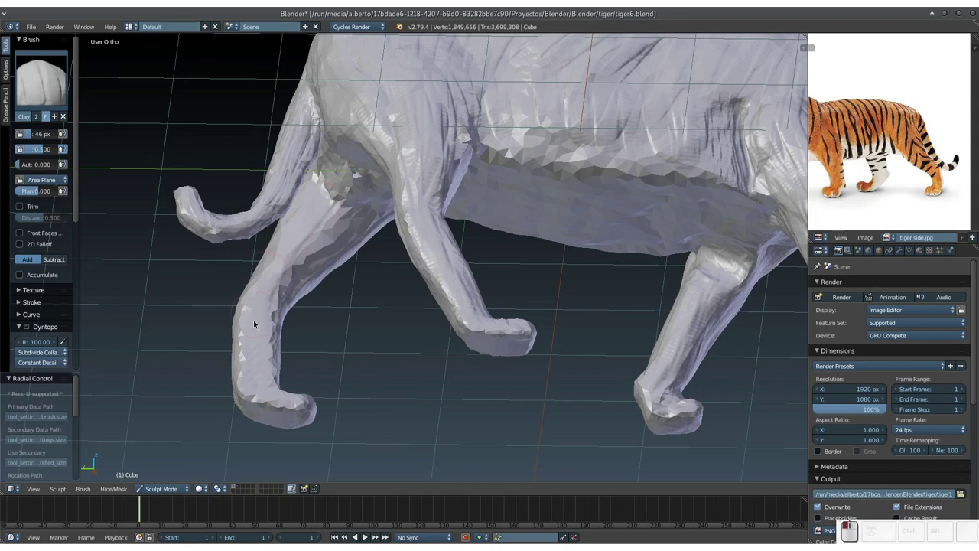
pyautogui.moveTo(361, 214); pyautogui.dragTo(272, 281)
pyautogui.click(261, 290)
# Step: Lay Clay strokes across the belly and underside between the legs
pyautogui.middleClick(293, 280)
pyautogui.click(403, 235)
pyautogui.middleClick(395, 237)
pyautogui.moveTo(383, 203); pyautogui.dragTo(419, 146)
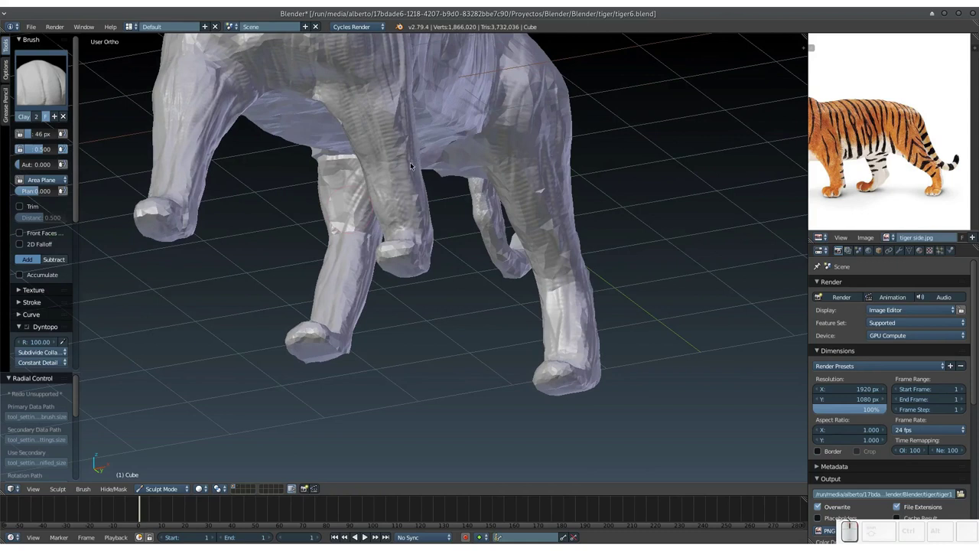
pyautogui.click(408, 274)
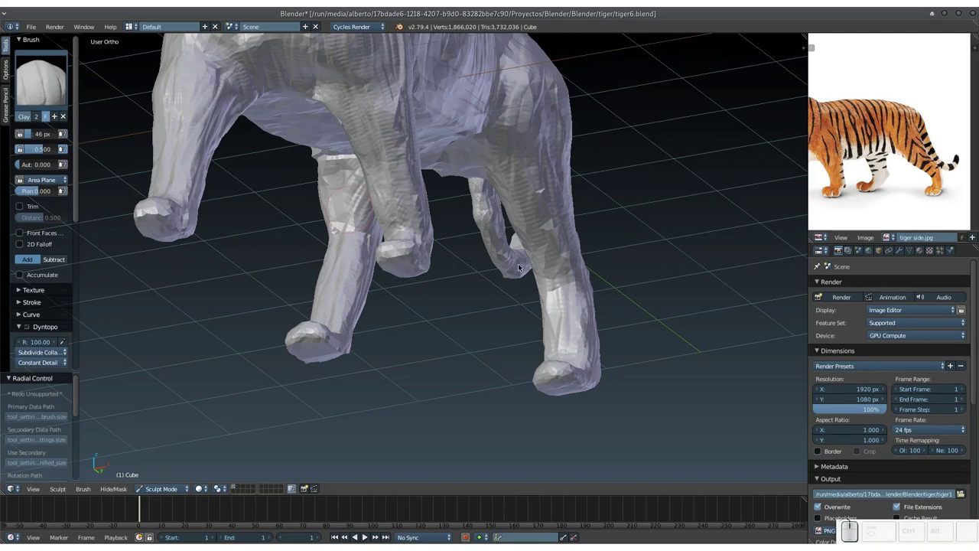
pyautogui.moveTo(526, 267); pyautogui.dragTo(419, 220)
pyautogui.click(400, 214)
pyautogui.click(271, 114)
pyautogui.click(241, 134)
pyautogui.middleClick(334, 129)
pyautogui.click(324, 80)
pyautogui.moveTo(348, 71); pyautogui.dragTo(394, 175)
pyautogui.click(368, 63)
# Step: Streak Clay ridges and dabs along the belly and lower flank
pyautogui.moveTo(391, 57); pyautogui.dragTo(446, 203)
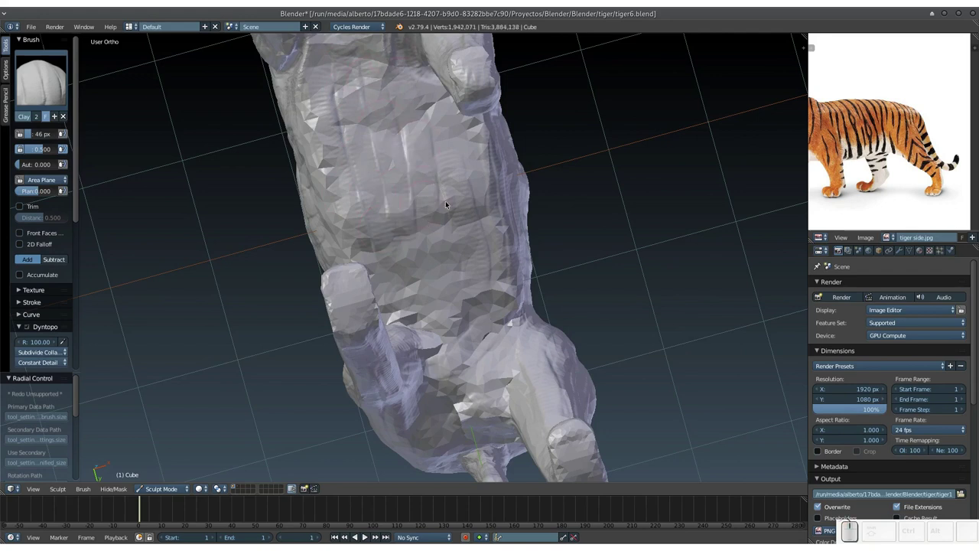
pyautogui.moveTo(463, 203); pyautogui.dragTo(450, 211)
pyautogui.click(438, 210)
pyautogui.click(401, 222)
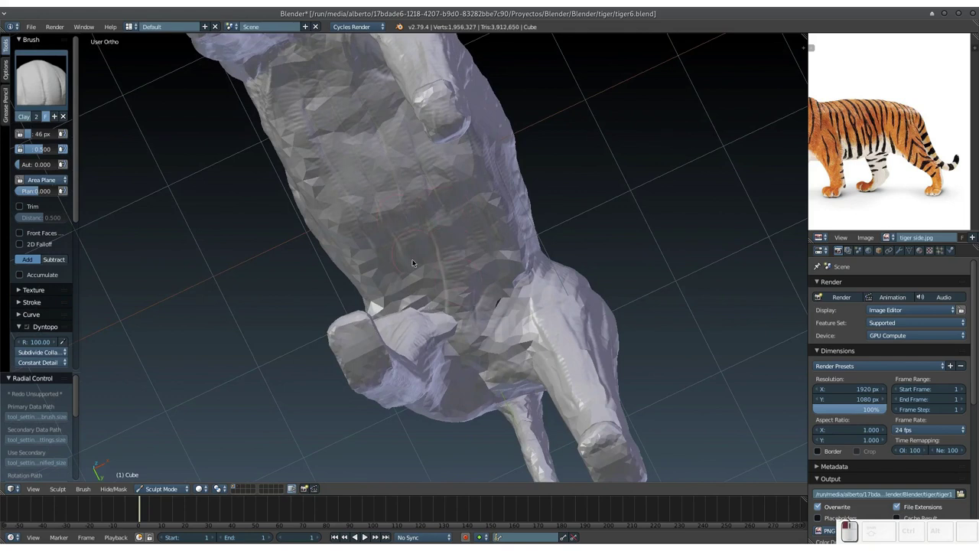
pyautogui.click(374, 229)
pyautogui.click(350, 237)
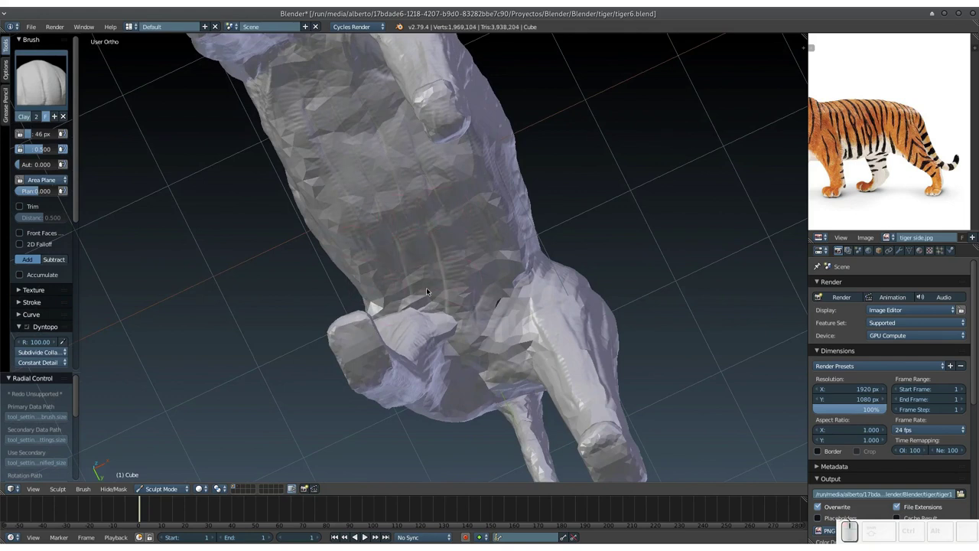
pyautogui.click(431, 290)
pyautogui.click(423, 297)
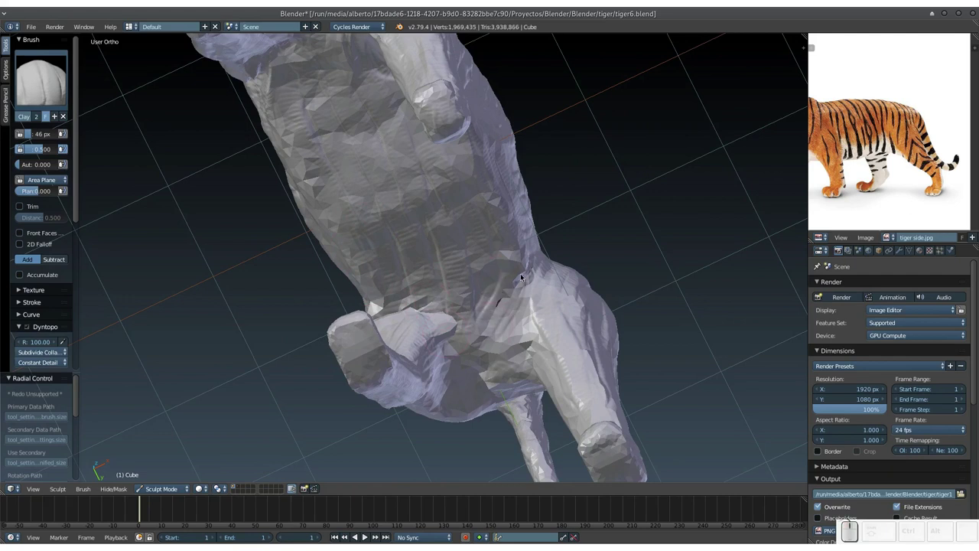
pyautogui.click(476, 250)
# Step: Build up long Clay strokes across the chest and front legs
pyautogui.middleClick(512, 254)
pyautogui.moveTo(330, 134); pyautogui.dragTo(443, 165)
pyautogui.moveTo(331, 123); pyautogui.dragTo(529, 165)
pyautogui.middleClick(512, 181)
pyautogui.moveTo(372, 168); pyautogui.dragTo(573, 201)
pyautogui.scroll(3)
pyautogui.moveTo(579, 196); pyautogui.dragTo(348, 175)
pyautogui.moveTo(351, 163); pyautogui.dragTo(629, 212)
pyautogui.moveTo(616, 212); pyautogui.dragTo(373, 156)
pyautogui.click(363, 141)
pyautogui.middleClick(451, 178)
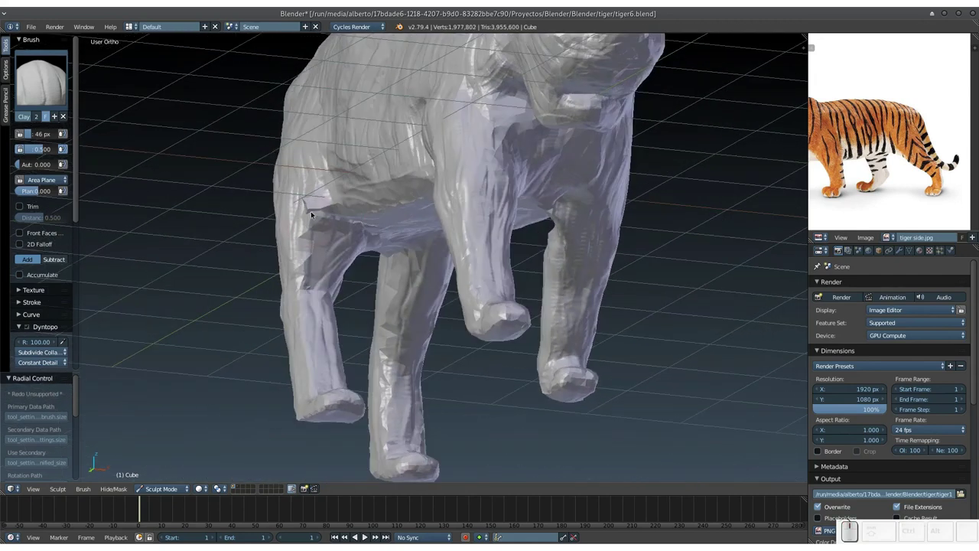
# Step: Dab and stroke Clay over a spot on the chest
pyautogui.click(305, 196)
pyautogui.click(305, 193)
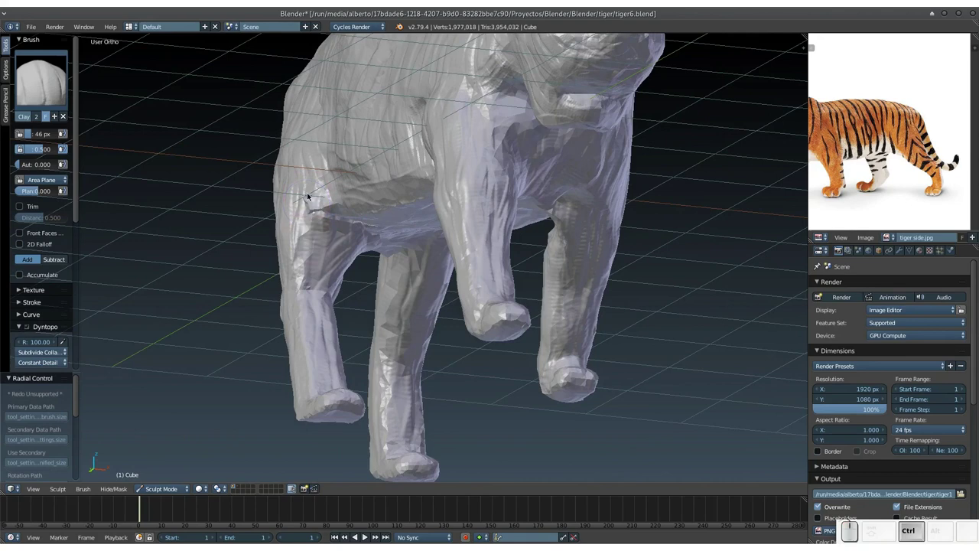
pyautogui.click(307, 194)
pyautogui.click(311, 194)
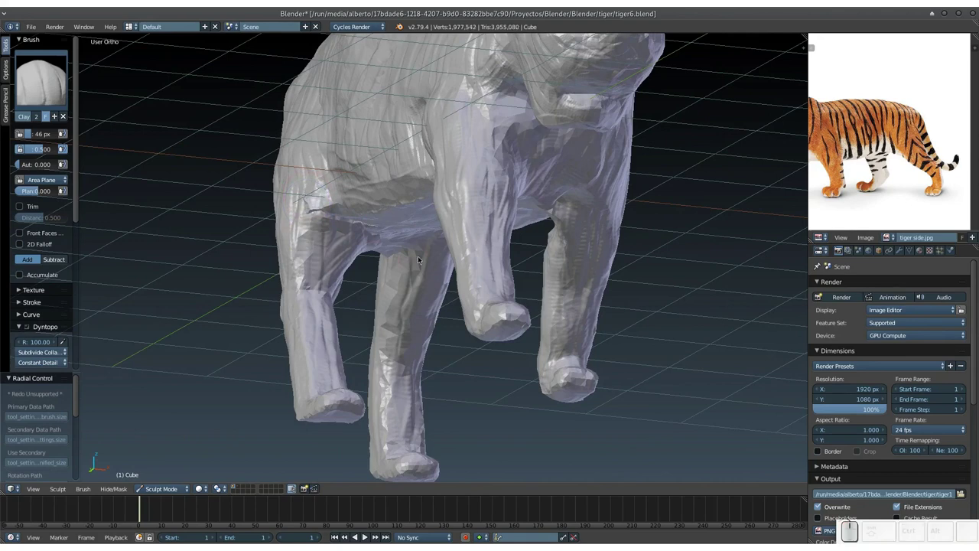
pyautogui.moveTo(448, 262); pyautogui.dragTo(404, 225)
pyautogui.moveTo(405, 240); pyautogui.dragTo(421, 226)
# Step: Zoom in on a small pit in the chest surface and bring up the brush selector
pyautogui.press('KP_Add')
pyautogui.click(560, 235)
pyautogui.click(564, 230)
pyautogui.moveTo(561, 257); pyautogui.dragTo(410, 234)
pyautogui.click(43, 81)
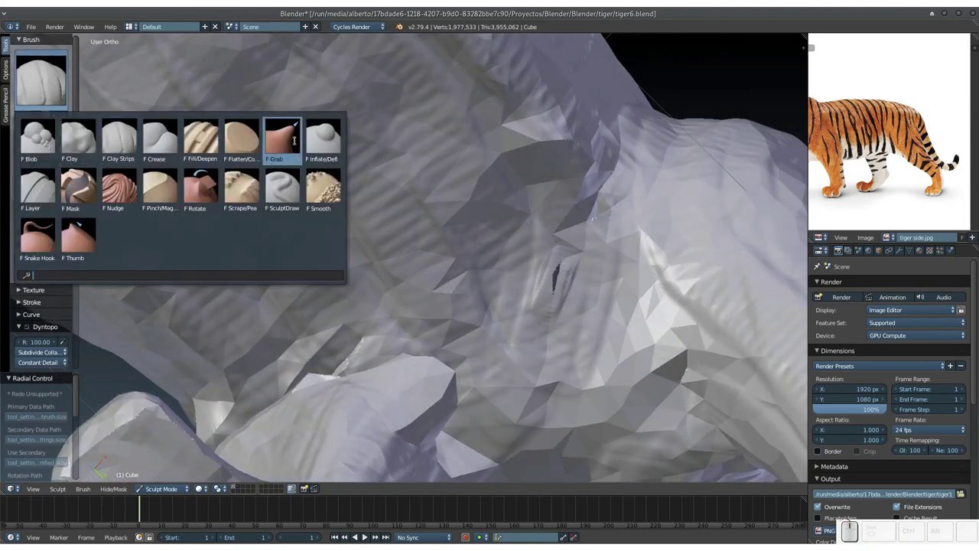
# Step: Puff out the small dent with the Inflate brush
pyautogui.click(316, 143)
pyautogui.click(562, 260)
pyautogui.click(566, 258)
pyautogui.click(564, 248)
pyautogui.click(547, 246)
pyautogui.click(574, 260)
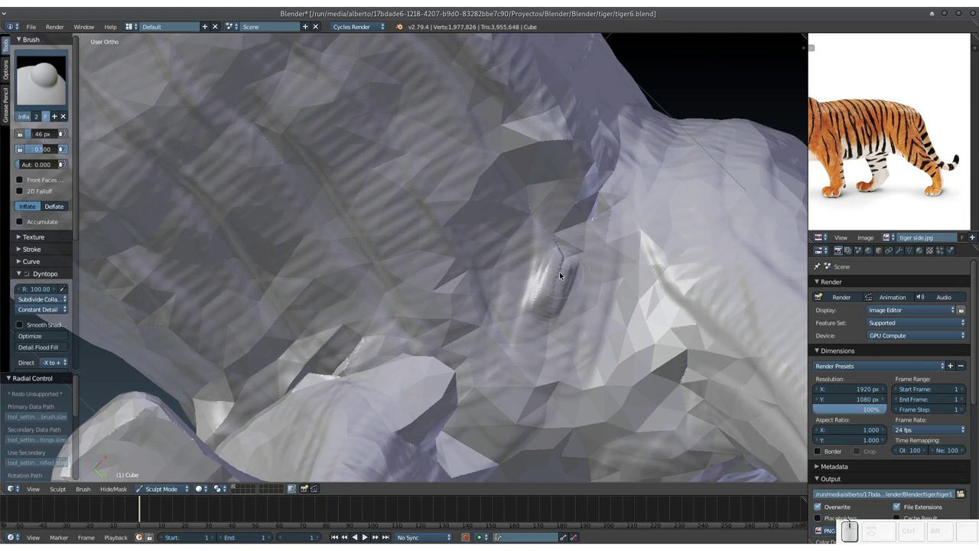
# Step: Smooth the area around the dent with the Smooth brush (S)
pyautogui.press('s')
pyautogui.click(572, 248)
pyautogui.click(558, 251)
pyautogui.click(553, 250)
pyautogui.click(548, 249)
pyautogui.click(545, 238)
pyautogui.click(556, 260)
pyautogui.click(556, 231)
pyautogui.click(547, 238)
pyautogui.middleClick(556, 257)
pyautogui.moveTo(542, 231); pyautogui.dragTo(589, 281)
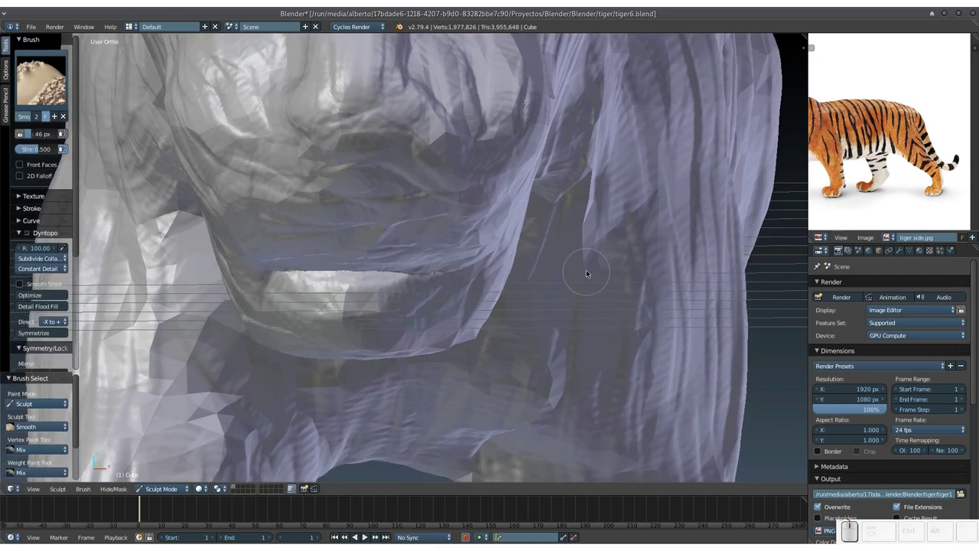
# Step: In perspective view, smooth rough facets across the tiger's body
pyautogui.press('KP_5')
pyautogui.moveTo(528, 227); pyautogui.dragTo(486, 241)
pyautogui.middleClick(488, 248)
pyautogui.moveTo(495, 271); pyautogui.dragTo(457, 259)
pyautogui.moveTo(463, 277); pyautogui.dragTo(471, 257)
pyautogui.middleClick(469, 270)
pyautogui.middleClick(390, 245)
pyautogui.middleClick(409, 269)
pyautogui.moveTo(385, 279); pyautogui.dragTo(389, 297)
pyautogui.middleClick(507, 278)
pyautogui.moveTo(493, 319); pyautogui.dragTo(473, 331)
# Step: Smooth over and around the dark hole on the body
pyautogui.middleClick(478, 323)
pyautogui.middleClick(505, 353)
pyautogui.moveTo(469, 337); pyautogui.dragTo(542, 290)
pyautogui.click(558, 264)
pyautogui.click(540, 267)
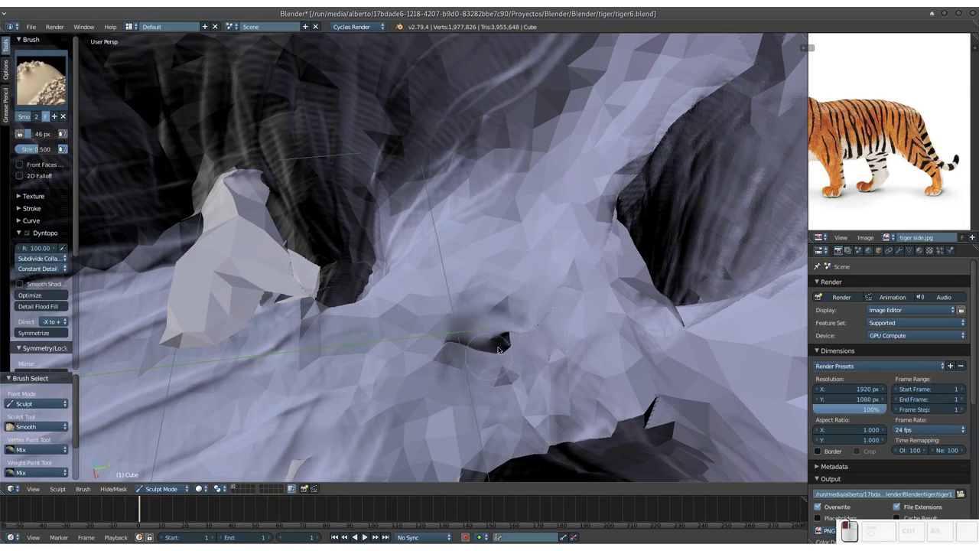
pyautogui.moveTo(480, 348); pyautogui.dragTo(350, 193)
pyautogui.middleClick(370, 212)
pyautogui.middleClick(444, 222)
pyautogui.click(426, 218)
pyautogui.press('KP_Subtract')
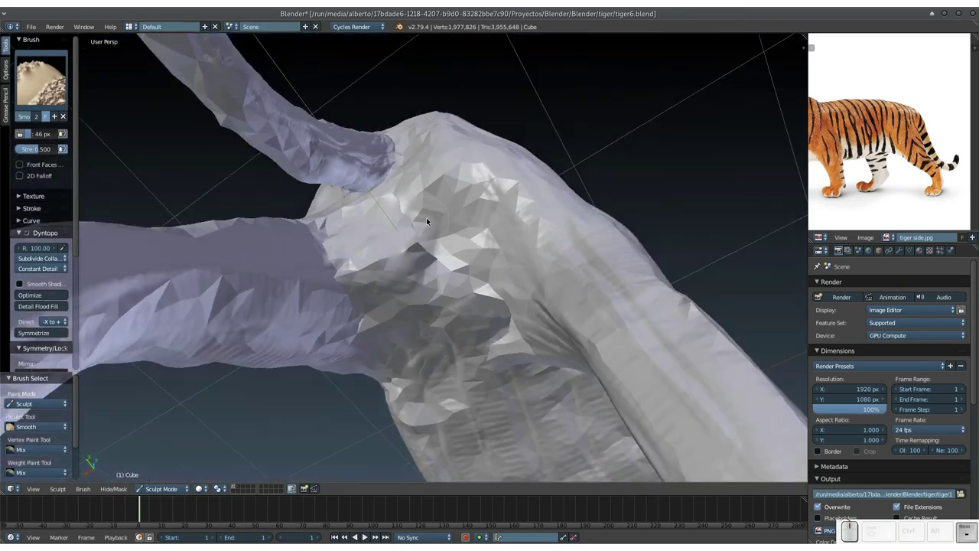
pyautogui.middleClick(419, 226)
# Step: Back on the Clay brush, add strokes and dabs around the tail base
pyautogui.press('3')
pyautogui.moveTo(402, 251); pyautogui.dragTo(413, 173)
pyautogui.click(377, 130)
pyautogui.moveTo(391, 117); pyautogui.dragTo(457, 217)
pyautogui.click(449, 214)
pyautogui.click(464, 201)
pyautogui.click(484, 256)
pyautogui.middleClick(488, 290)
pyautogui.moveTo(355, 185); pyautogui.dragTo(432, 207)
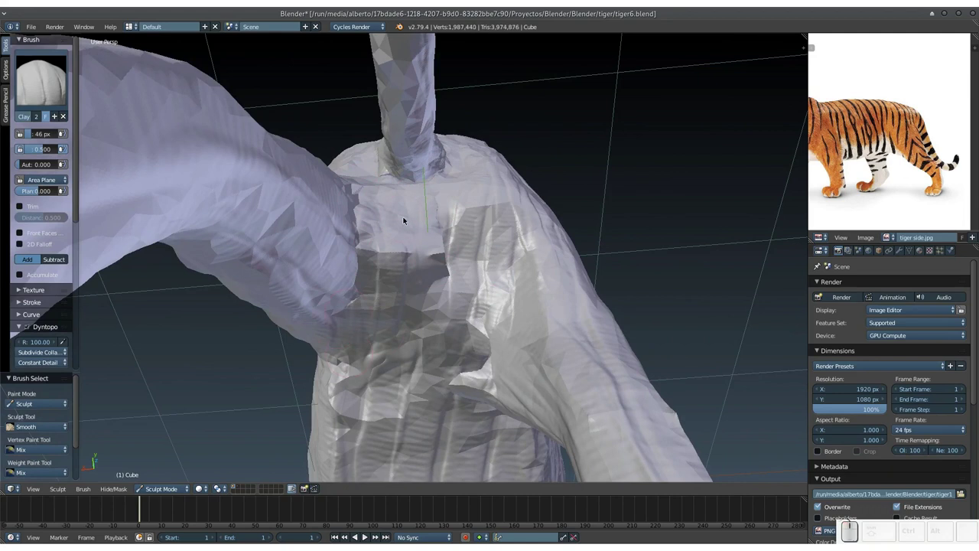
# Step: Bring the tail into view and dab clay onto it to start thickening it
pyautogui.middleClick(399, 247)
pyautogui.middleClick(457, 306)
pyautogui.middleClick(481, 292)
pyautogui.middleClick(481, 339)
pyautogui.middleClick(437, 133)
pyautogui.click(420, 119)
pyautogui.click(396, 155)
pyautogui.click(438, 145)
pyautogui.click(466, 165)
pyautogui.click(402, 221)
pyautogui.click(355, 189)
# Step: Lay clay strokes along the length of the tail out to its tip
pyautogui.middleClick(444, 294)
pyautogui.moveTo(438, 276); pyautogui.dragTo(308, 296)
pyautogui.moveTo(318, 305); pyautogui.dragTo(251, 314)
pyautogui.click(246, 315)
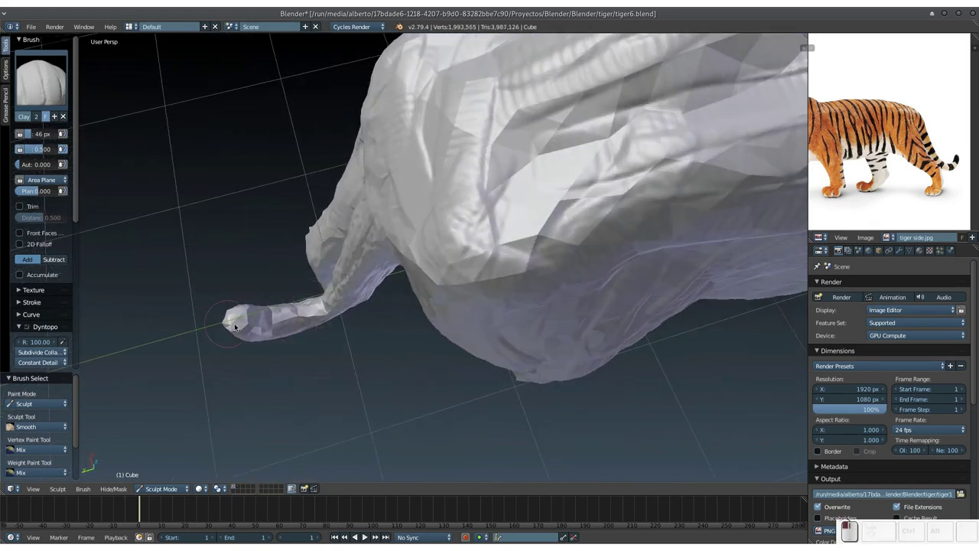
pyautogui.middleClick(266, 314)
pyautogui.middleClick(265, 284)
pyautogui.moveTo(344, 258); pyautogui.dragTo(435, 304)
pyautogui.click(431, 308)
pyautogui.moveTo(436, 304); pyautogui.dragTo(438, 307)
pyautogui.click(440, 348)
# Step: Add more clay around the tail from other angles to thicken it
pyautogui.middleClick(439, 314)
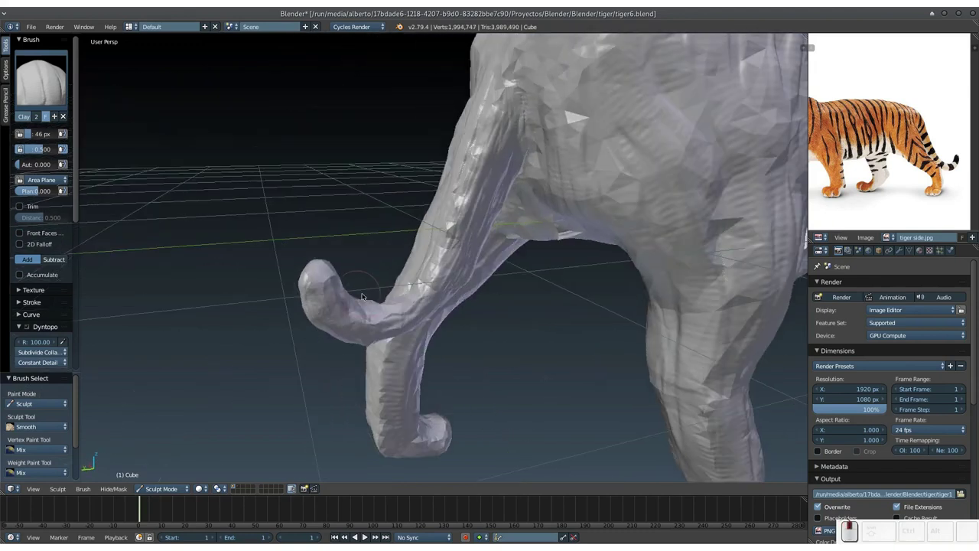
pyautogui.middleClick(440, 253)
pyautogui.click(443, 195)
pyautogui.click(446, 216)
pyautogui.click(423, 274)
pyautogui.middleClick(423, 295)
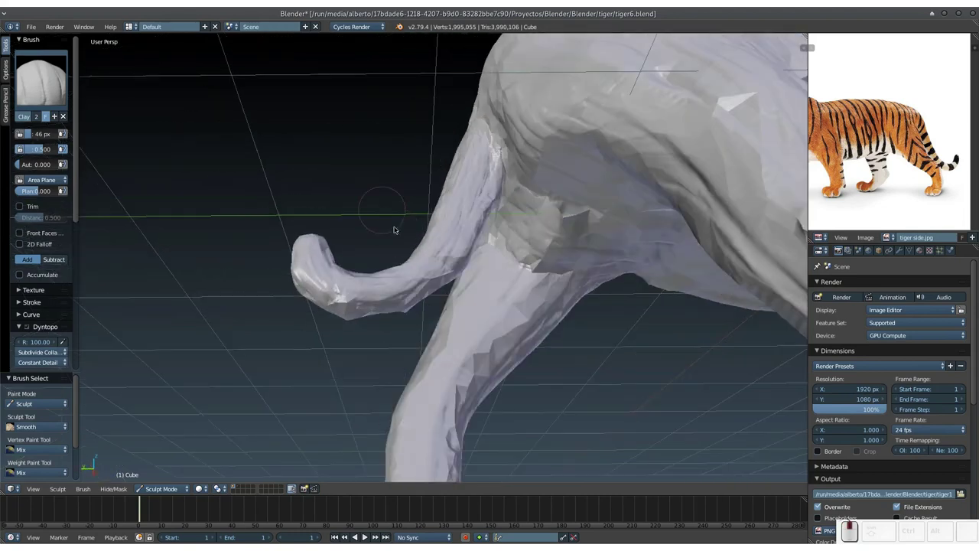
pyautogui.middleClick(430, 253)
pyautogui.moveTo(389, 250); pyautogui.dragTo(436, 212)
# Step: Continue building clay along the upper tail with dabs and short strokes
pyautogui.middleClick(425, 232)
pyautogui.click(412, 267)
pyautogui.moveTo(407, 137); pyautogui.dragTo(455, 159)
pyautogui.click(425, 140)
pyautogui.click(396, 149)
pyautogui.moveTo(435, 182); pyautogui.dragTo(446, 165)
# Step: Move in close and build up clay at the tail base and the body around it
pyautogui.scroll(3)
pyautogui.scroll(3)
pyautogui.middleClick(466, 275)
pyautogui.scroll(3)
pyautogui.moveTo(464, 254); pyautogui.dragTo(447, 248)
pyautogui.moveTo(459, 267); pyautogui.dragTo(460, 280)
pyautogui.moveTo(460, 280); pyautogui.dragTo(467, 272)
pyautogui.moveTo(467, 277); pyautogui.dragTo(462, 264)
pyautogui.press('KP_Add')
pyautogui.moveTo(469, 308); pyautogui.dragTo(465, 264)
pyautogui.middleClick(466, 277)
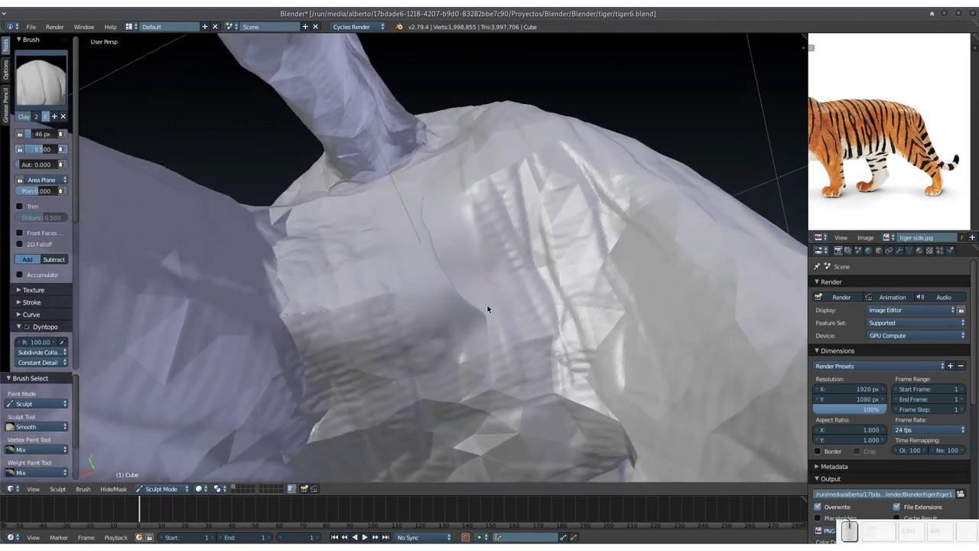
# Step: With the Grab brush, pull and nudge the creased seam edges back into place
pyautogui.press('g')
pyautogui.moveTo(467, 315); pyautogui.dragTo(458, 310)
pyautogui.click(460, 294)
pyautogui.click(445, 274)
pyautogui.click(435, 259)
pyautogui.moveTo(429, 231); pyautogui.dragTo(413, 244)
pyautogui.click(421, 246)
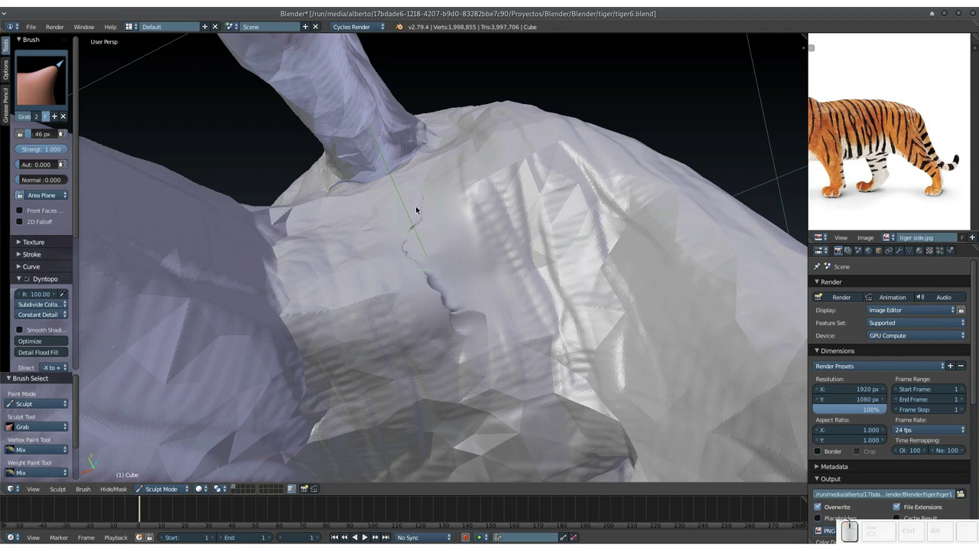
pyautogui.click(418, 210)
pyautogui.click(419, 195)
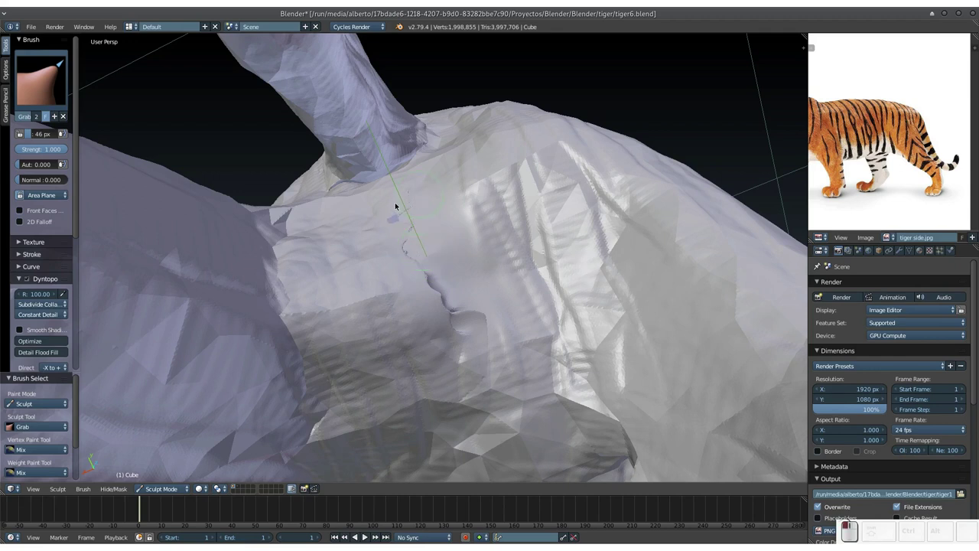
# Step: Pull the torn edge back into shape, then fill the seam with a clay stroke
pyautogui.moveTo(394, 243); pyautogui.dragTo(322, 303)
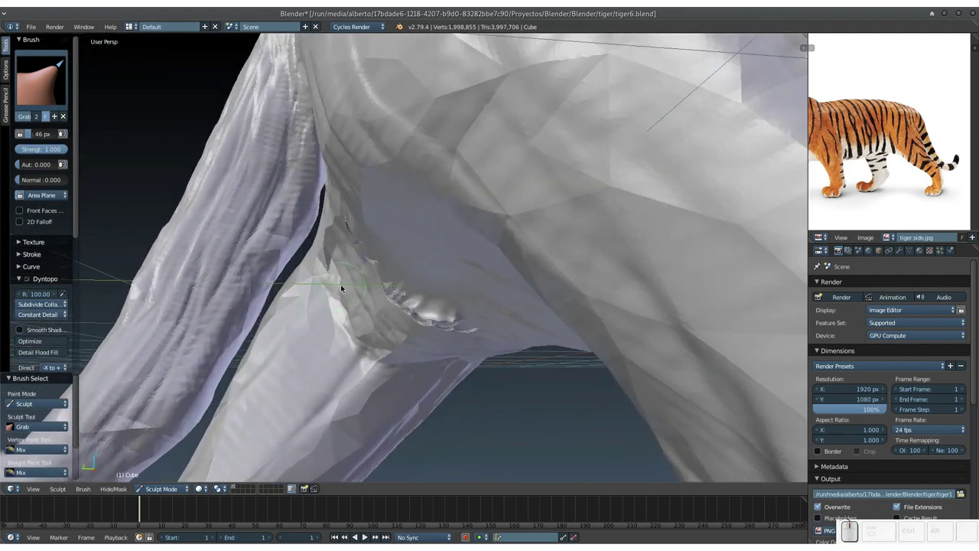
pyautogui.press('3')
pyautogui.moveTo(346, 229); pyautogui.dragTo(357, 233)
pyautogui.middleClick(358, 232)
pyautogui.middleClick(358, 220)
pyautogui.press('3')
pyautogui.moveTo(394, 184); pyautogui.dragTo(397, 205)
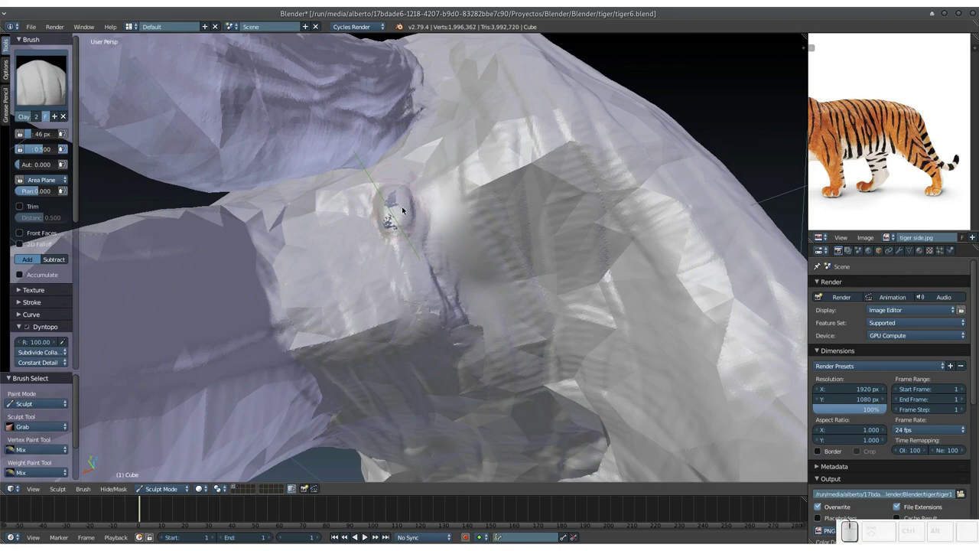
# Step: Switch to the Smooth brush and smooth the lumpy patch left on the body
pyautogui.press('s')
pyautogui.moveTo(395, 198); pyautogui.dragTo(441, 285)
pyautogui.moveTo(420, 279); pyautogui.dragTo(406, 192)
pyautogui.moveTo(402, 189); pyautogui.dragTo(384, 184)
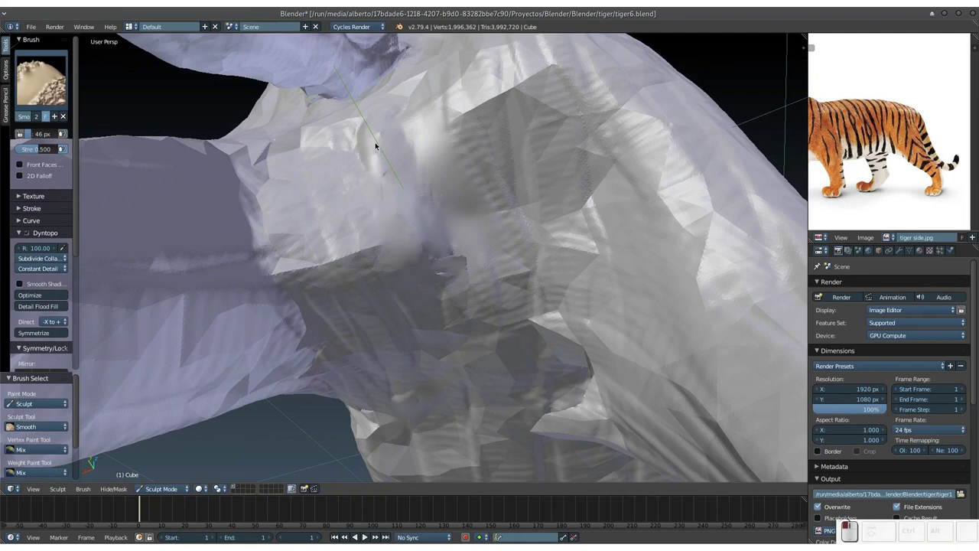
# Step: Smooth the rough facets on the body around the repaired patch
pyautogui.moveTo(390, 162); pyautogui.dragTo(463, 238)
pyautogui.middleClick(459, 254)
pyautogui.moveTo(444, 234); pyautogui.dragTo(429, 250)
pyautogui.moveTo(415, 256); pyautogui.dragTo(417, 230)
pyautogui.middleClick(378, 240)
pyautogui.moveTo(379, 221); pyautogui.dragTo(375, 201)
pyautogui.click(374, 205)
pyautogui.moveTo(371, 198); pyautogui.dragTo(378, 228)
# Step: Smooth the faceted surface along the body toward the neck
pyautogui.middleClick(384, 239)
pyautogui.moveTo(383, 238); pyautogui.dragTo(437, 237)
pyautogui.click(440, 238)
pyautogui.moveTo(447, 237); pyautogui.dragTo(263, 298)
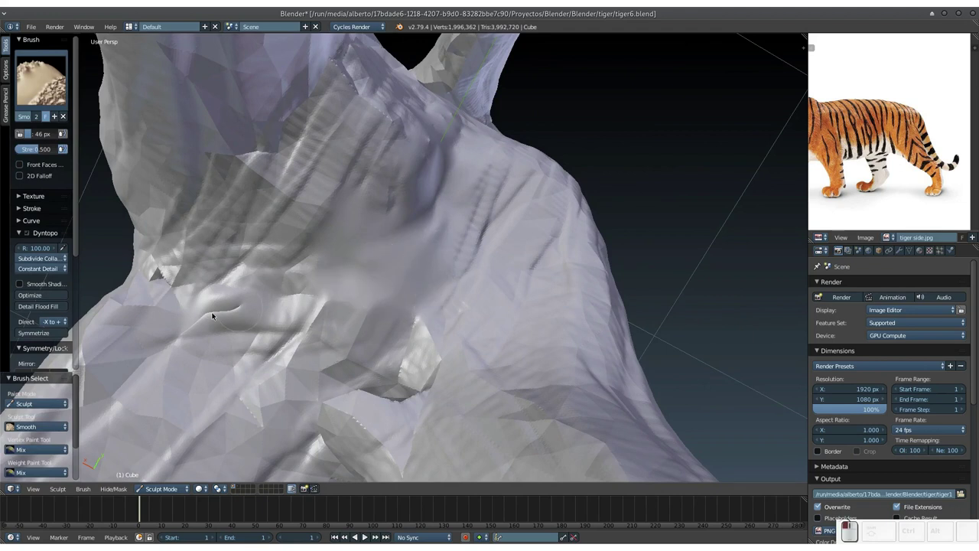
pyautogui.click(215, 319)
pyautogui.moveTo(233, 306); pyautogui.dragTo(397, 282)
pyautogui.moveTo(371, 285); pyautogui.dragTo(371, 297)
pyautogui.moveTo(371, 296); pyautogui.dragTo(451, 275)
pyautogui.moveTo(421, 207); pyautogui.dragTo(413, 182)
# Step: Smooth the faceted surface under the belly and at the leg joint
pyautogui.middleClick(406, 195)
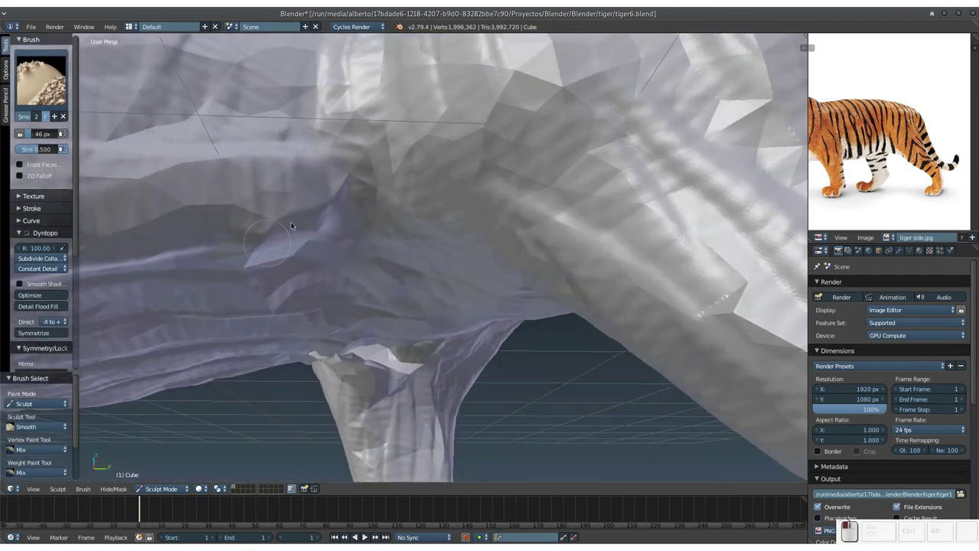
pyautogui.click(287, 216)
pyautogui.middleClick(330, 216)
pyautogui.middleClick(371, 217)
pyautogui.middleClick(389, 306)
pyautogui.moveTo(541, 258); pyautogui.dragTo(436, 291)
pyautogui.moveTo(391, 298); pyautogui.dragTo(486, 253)
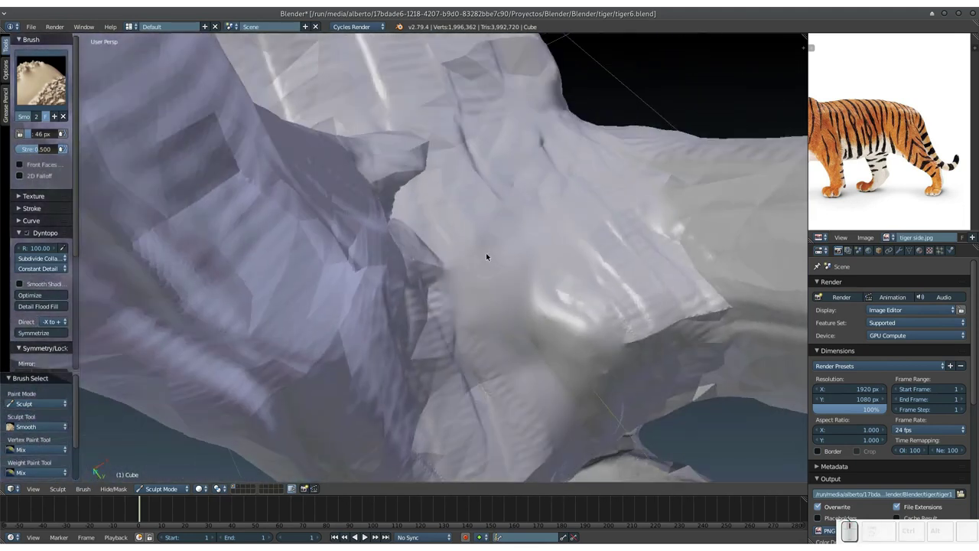
pyautogui.moveTo(409, 161); pyautogui.dragTo(422, 265)
pyautogui.moveTo(377, 297); pyautogui.dragTo(310, 299)
pyautogui.moveTo(295, 306); pyautogui.dragTo(320, 304)
pyautogui.moveTo(316, 310); pyautogui.dragTo(300, 315)
pyautogui.moveTo(300, 315); pyautogui.dragTo(300, 305)
# Step: Smooth the top of the leg where it meets the body
pyautogui.click(301, 302)
pyautogui.middleClick(293, 272)
pyautogui.click(295, 263)
pyautogui.middleClick(286, 199)
pyautogui.moveTo(283, 202); pyautogui.dragTo(306, 258)
pyautogui.moveTo(328, 272); pyautogui.dragTo(321, 261)
pyautogui.click(332, 268)
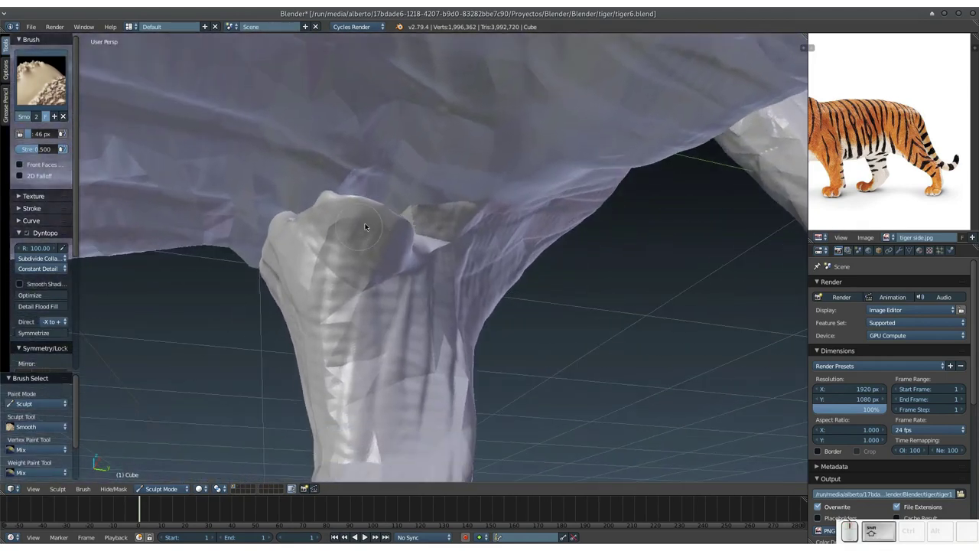
pyautogui.click(363, 232)
# Step: With the Grab brush, pull the surface at the top of the leg into shape
pyautogui.press('g')
pyautogui.click(380, 175)
pyautogui.click(398, 182)
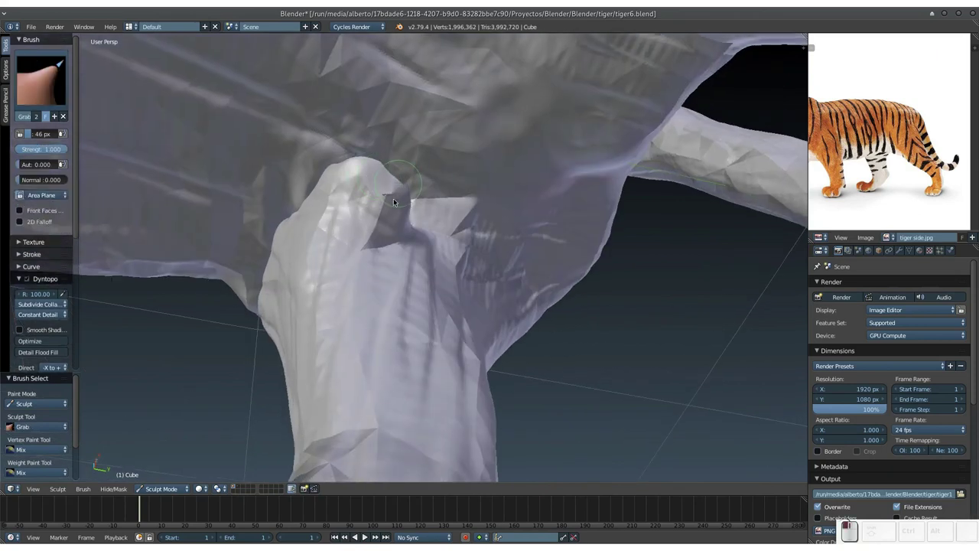
pyautogui.click(372, 160)
pyautogui.click(353, 164)
pyautogui.click(335, 168)
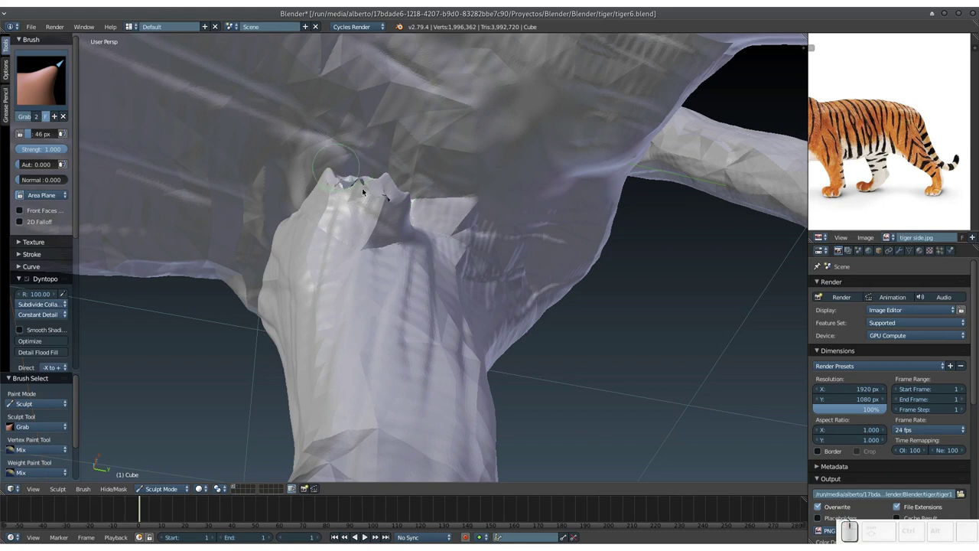
pyautogui.click(389, 178)
pyautogui.moveTo(373, 199); pyautogui.dragTo(345, 256)
# Step: Switch back to Smooth and blend the pulled leg top into the belly joint
pyautogui.press('s')
pyautogui.moveTo(357, 253); pyautogui.dragTo(369, 257)
pyautogui.middleClick(368, 269)
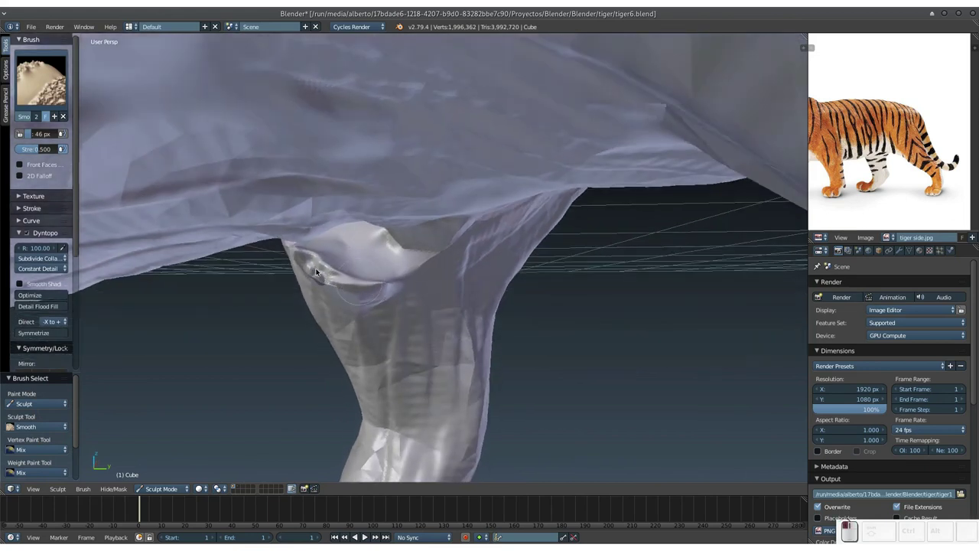
pyautogui.moveTo(305, 257); pyautogui.dragTo(346, 236)
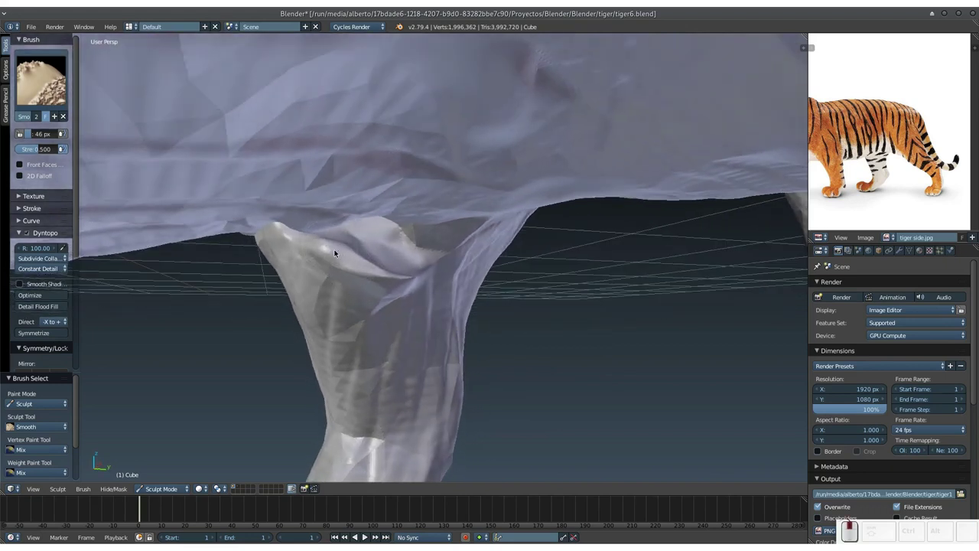
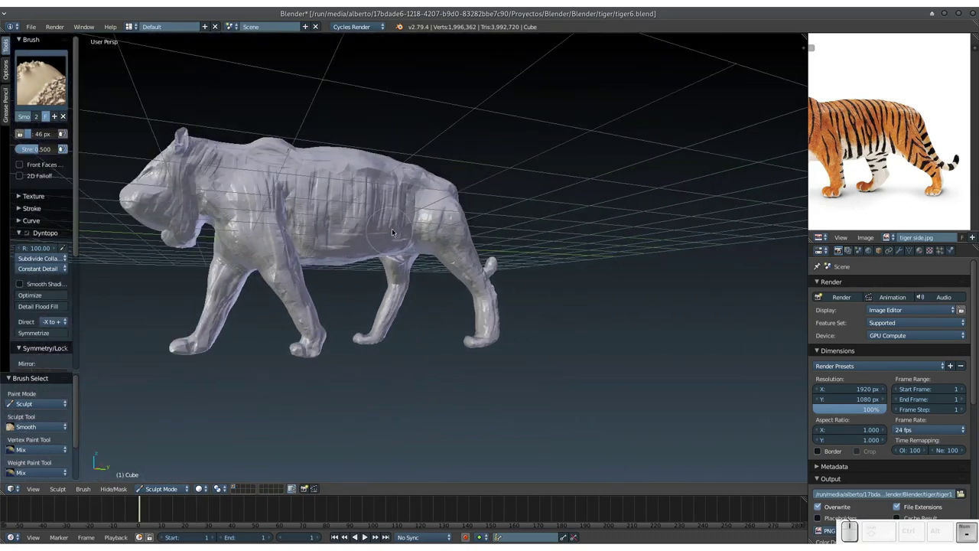
# Step: Turn the view to see the whole tiger side-on
pyautogui.middleClick(387, 244)
pyautogui.moveTo(374, 252); pyautogui.dragTo(380, 254)
pyautogui.moveTo(380, 250); pyautogui.dragTo(381, 236)
# Step: Bring up the interaction mode list in the 3D view header
pyautogui.rightClick(210, 400)
pyautogui.click(167, 486)
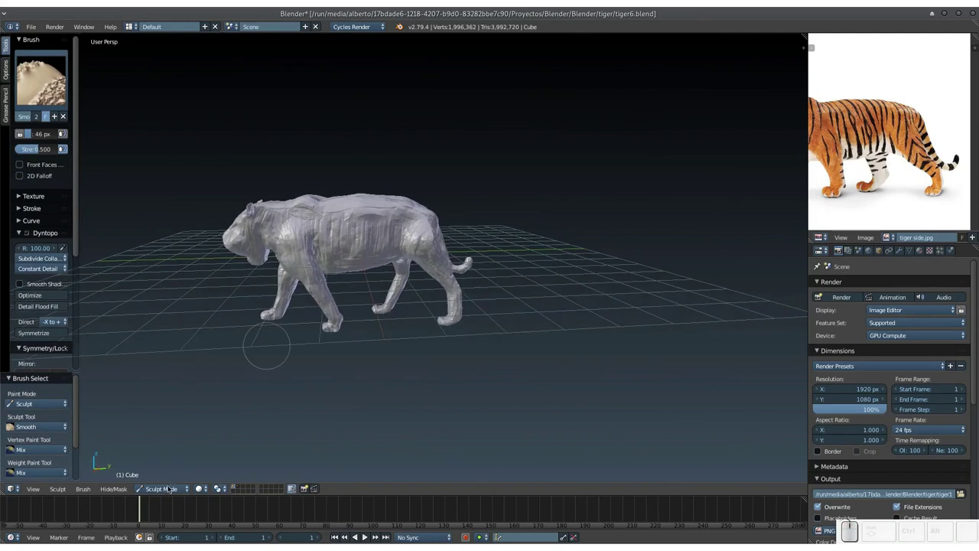
pyautogui.click(179, 471)
pyautogui.click(180, 474)
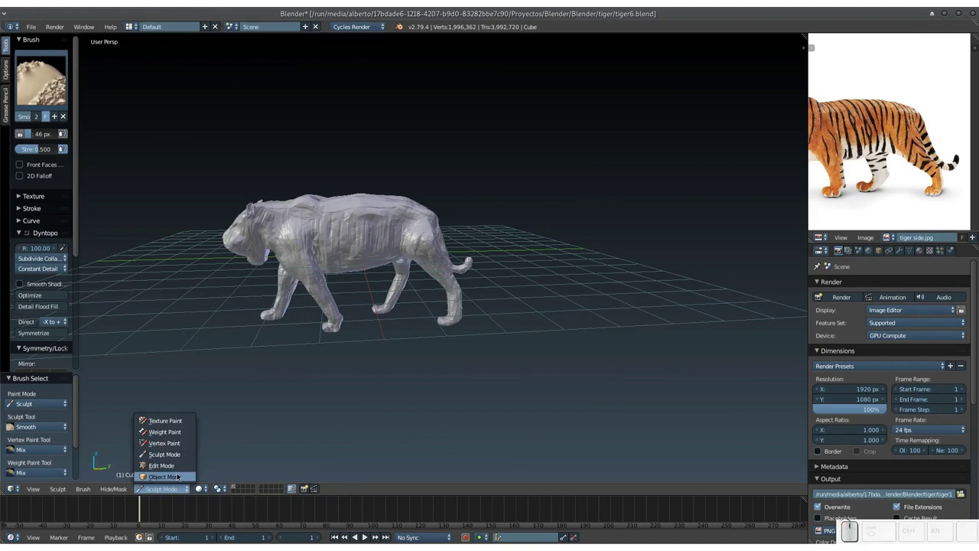
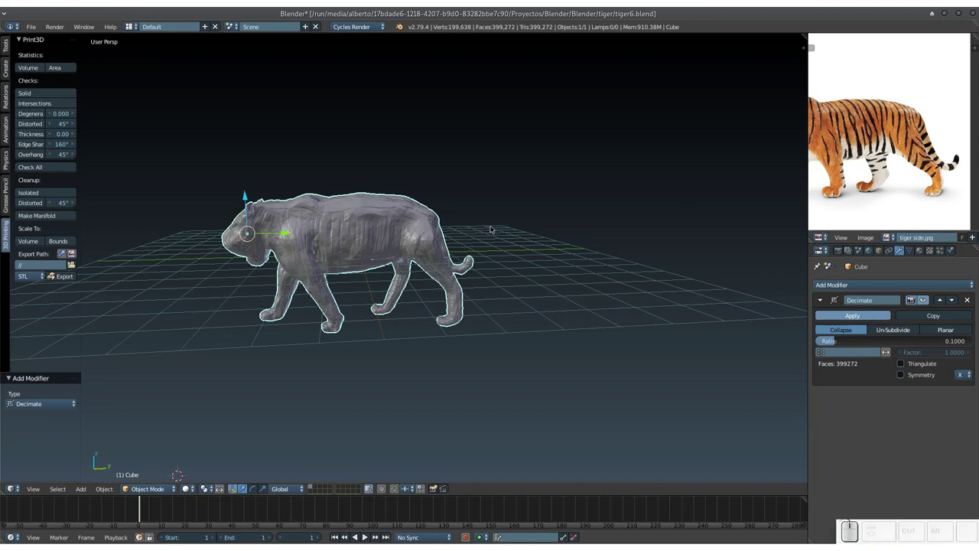
# Step: Select the tiger and reduce it with a Decimate modifier at ratio 0.1 to 399,272 faces
pyautogui.rightClick(494, 224)
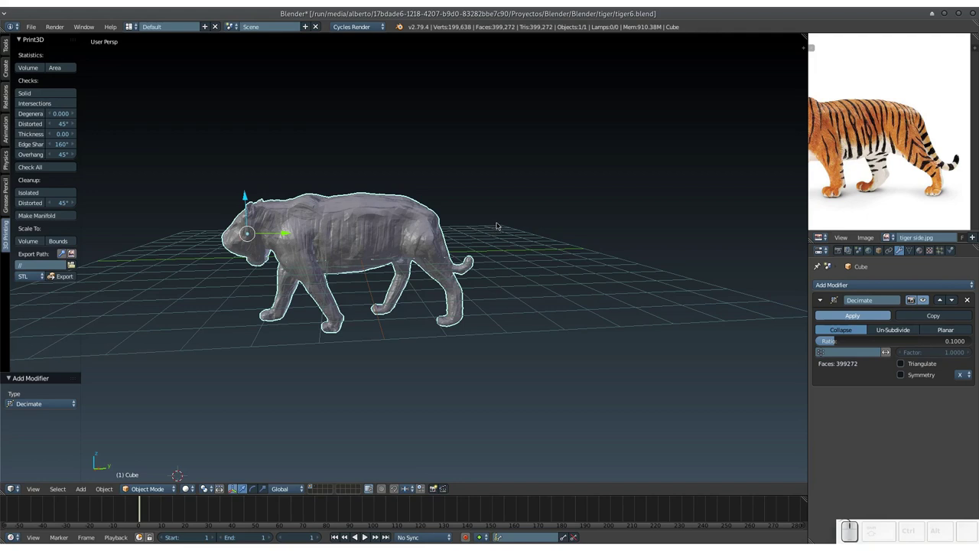
pyautogui.scroll(-3)
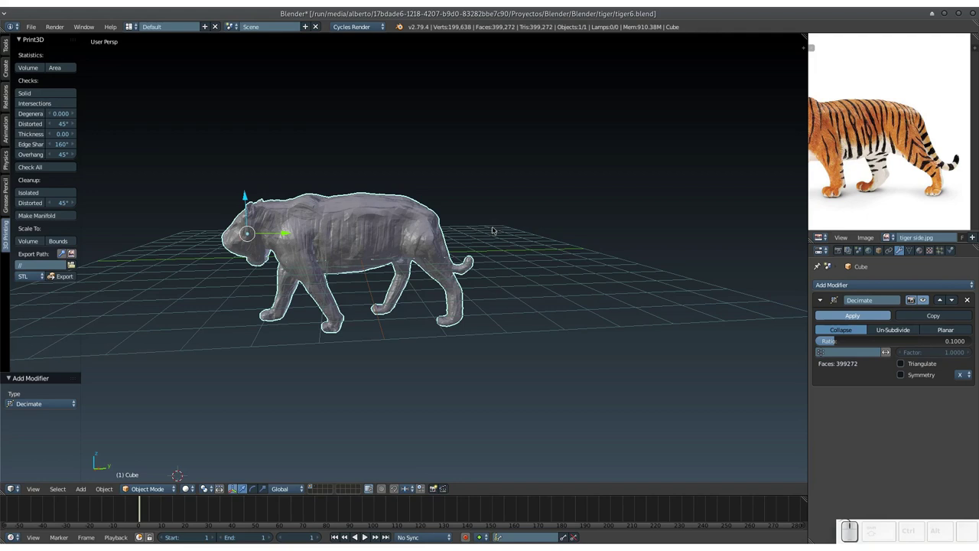
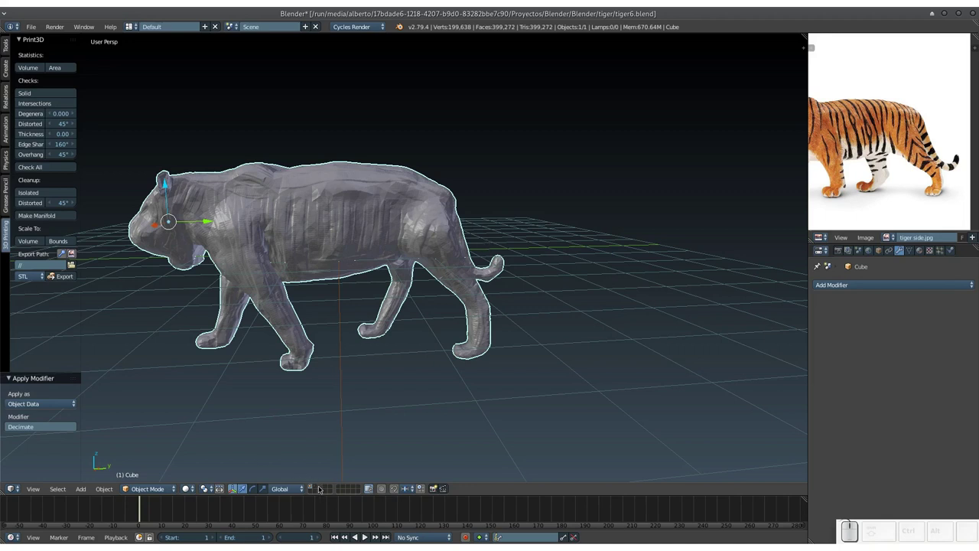
# Step: Switch to an empty layer and add a new cube mesh via Shift+A
pyautogui.click(320, 486)
pyautogui.middleClick(348, 292)
pyautogui.middleClick(430, 294)
pyautogui.press('shift+a')
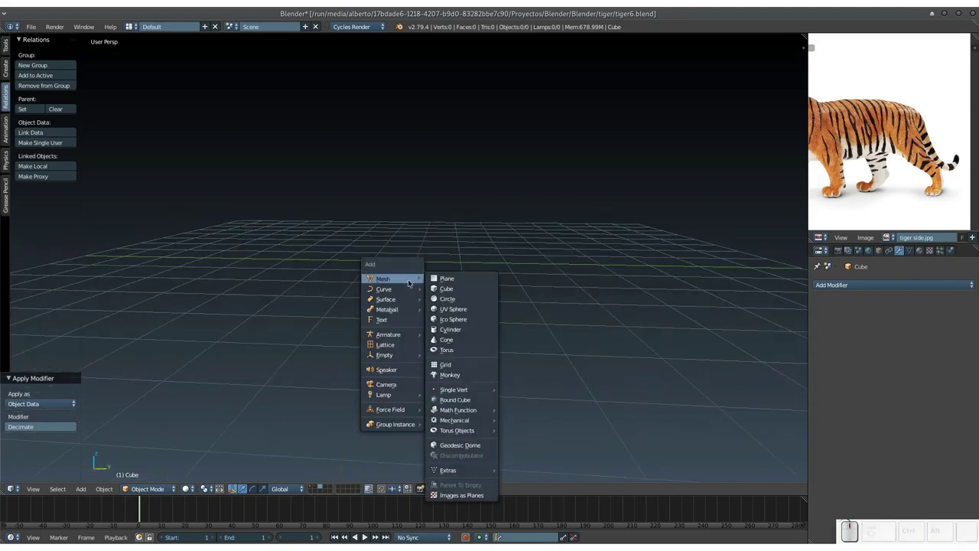
pyautogui.click(449, 290)
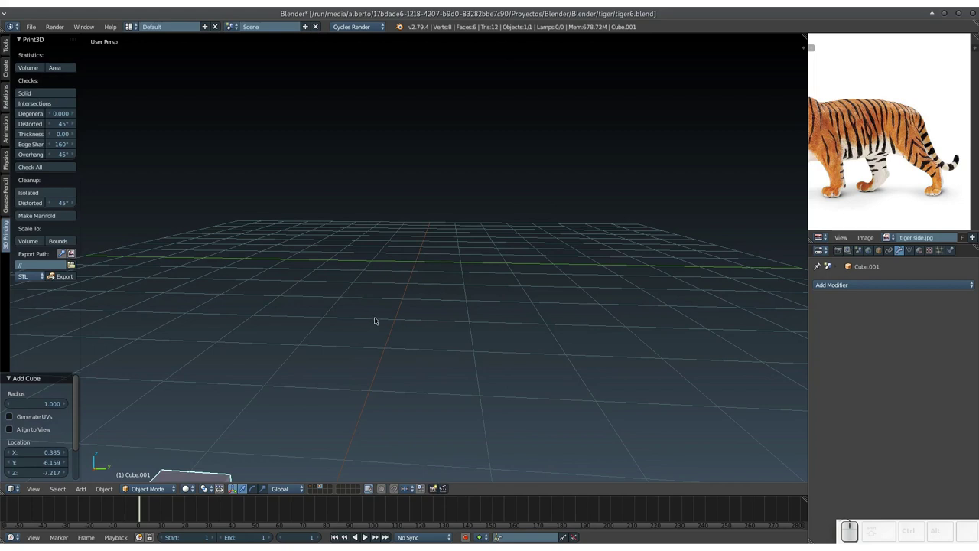
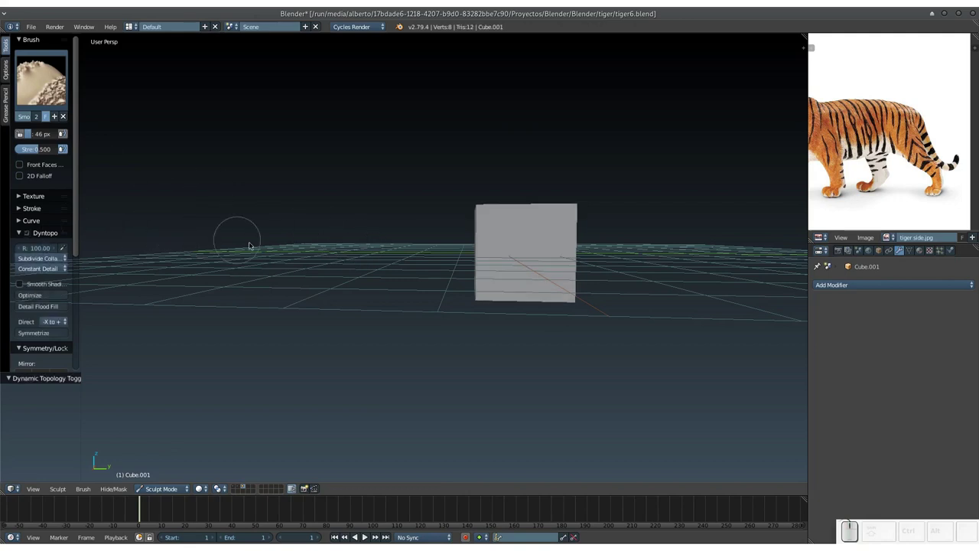
# Step: View the cube as wireframe and flood-fill it into a dense 786,434-vertex sculpt mesh
pyautogui.press('z')
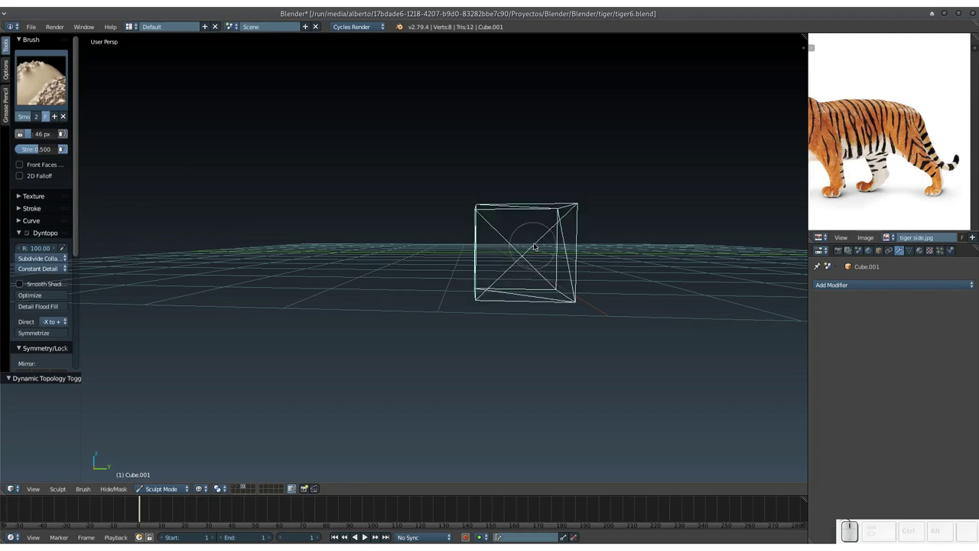
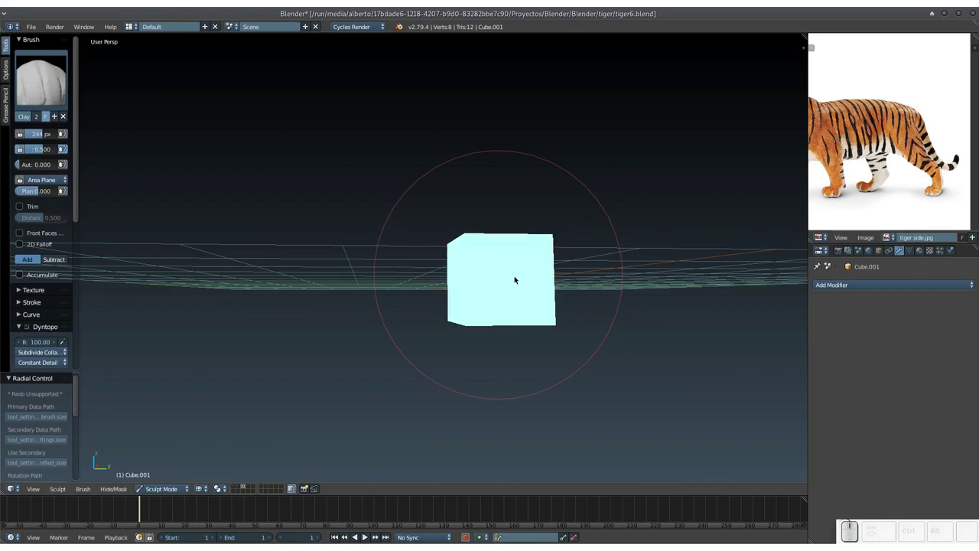
pyautogui.middleClick(516, 272)
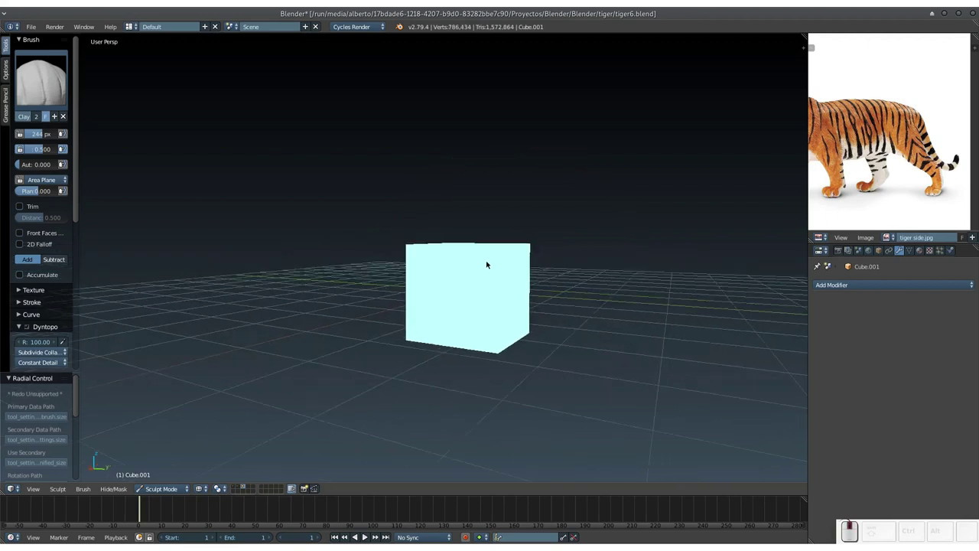
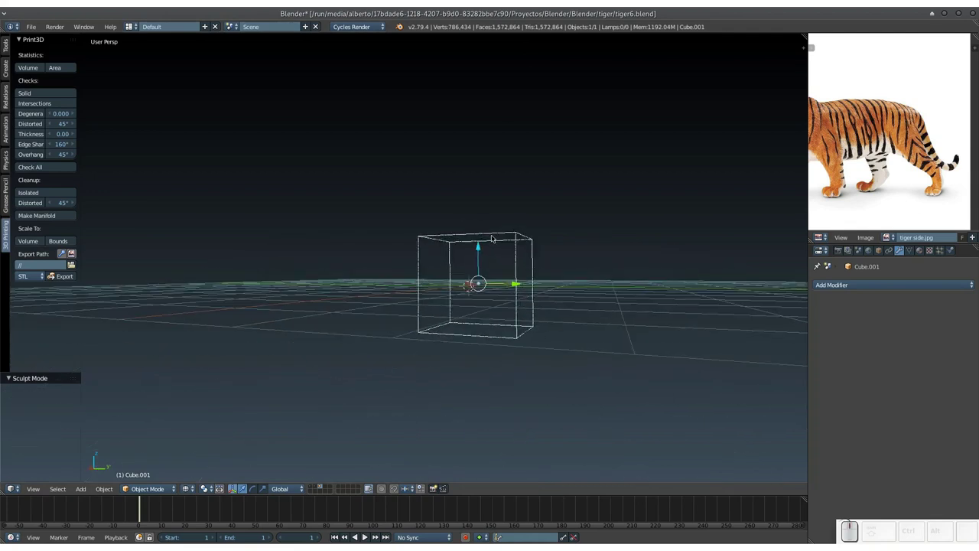
pyautogui.press('z')
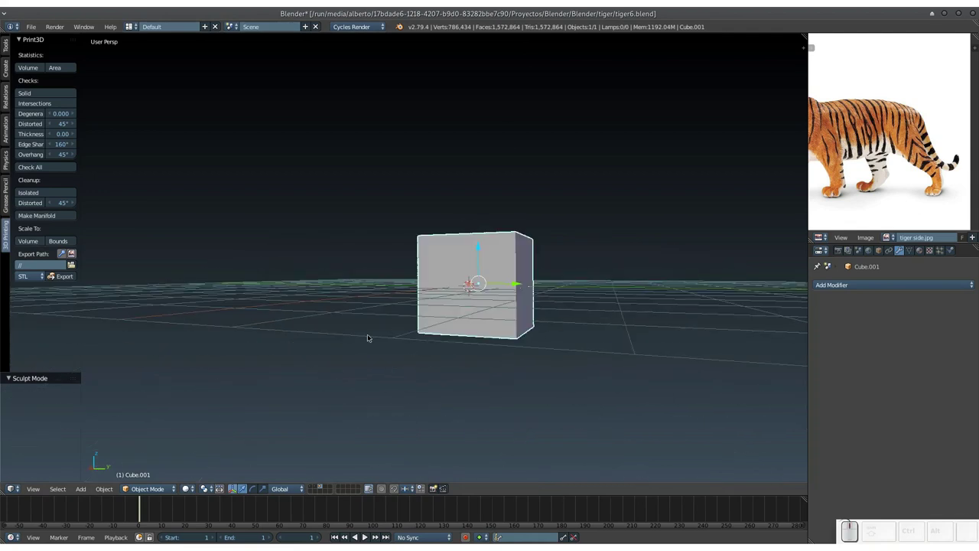
pyautogui.press('Tab')
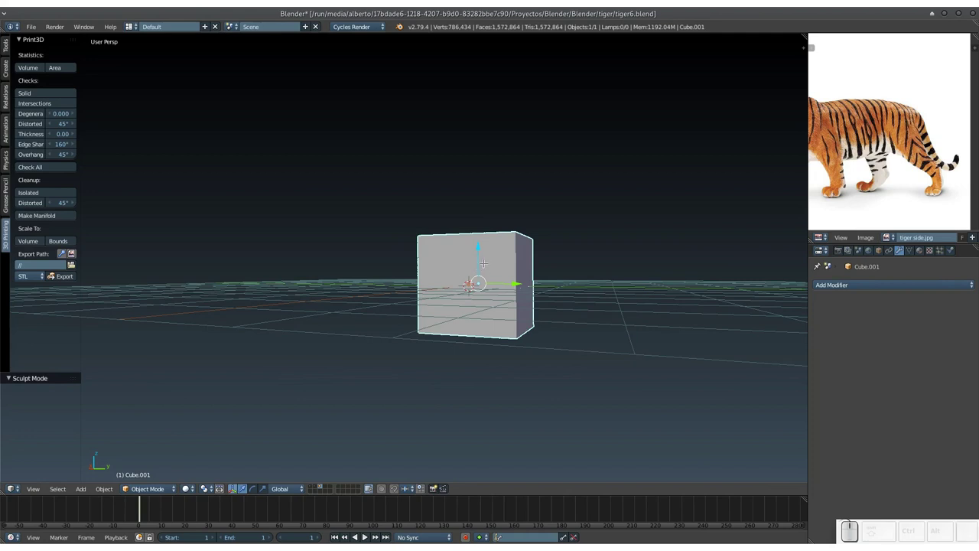
pyautogui.press('KP_Add')
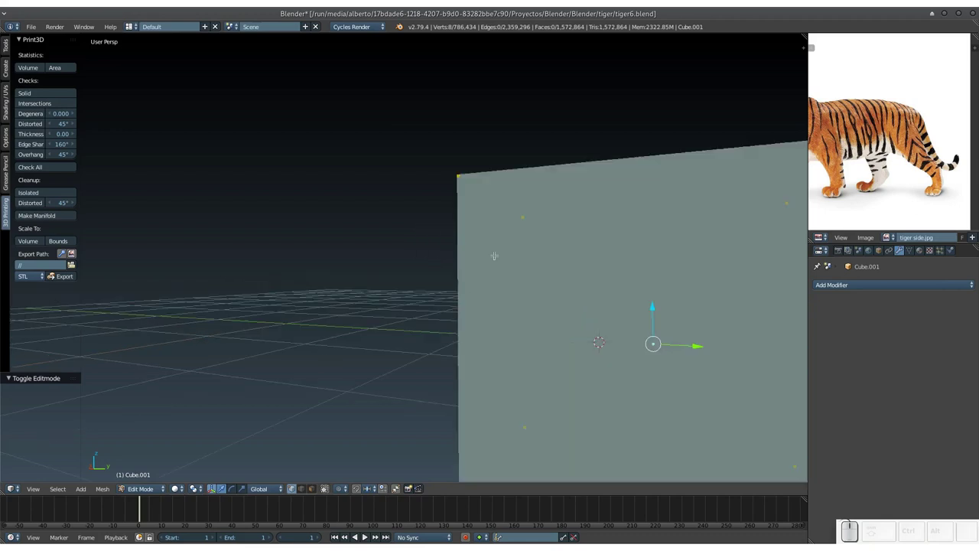
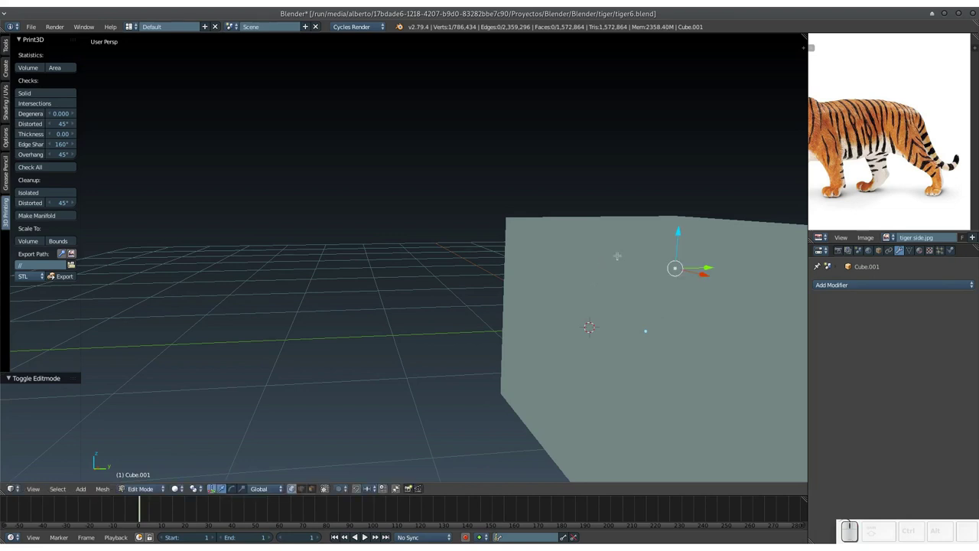
pyautogui.press('Tab')
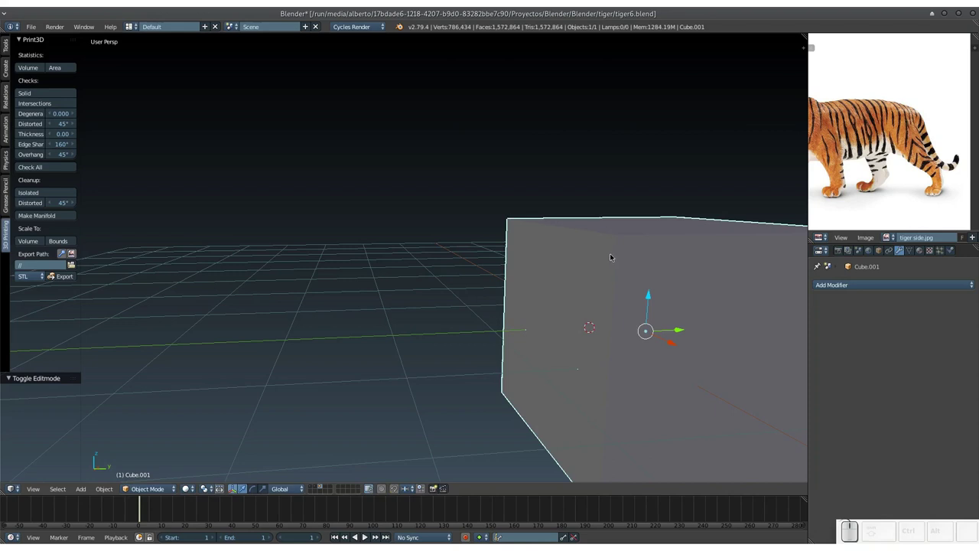
# Step: Delete the scratch test cube and switch back to the tiger's layer
pyautogui.press('x')
pyautogui.click(598, 262)
pyautogui.moveTo(596, 256); pyautogui.dragTo(314, 488)
pyautogui.click(314, 488)
pyautogui.middleClick(321, 451)
pyautogui.scroll(-3)
pyautogui.scroll(3)
pyautogui.middleClick(485, 281)
pyautogui.press('KP_Subtract')
# Step: Orbit and zoom around the decimated tiger to inspect it
pyautogui.moveTo(488, 250); pyautogui.dragTo(479, 239)
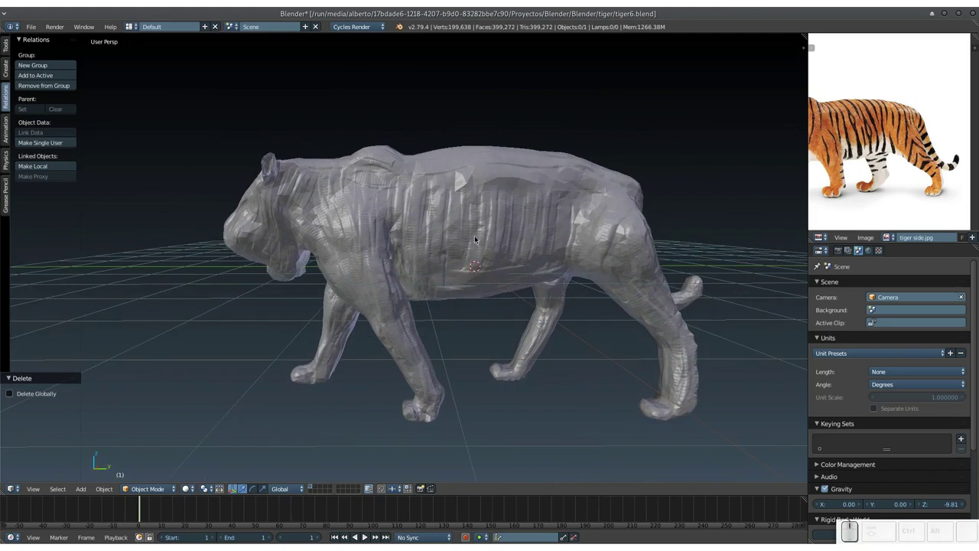
pyautogui.moveTo(479, 251); pyautogui.dragTo(484, 235)
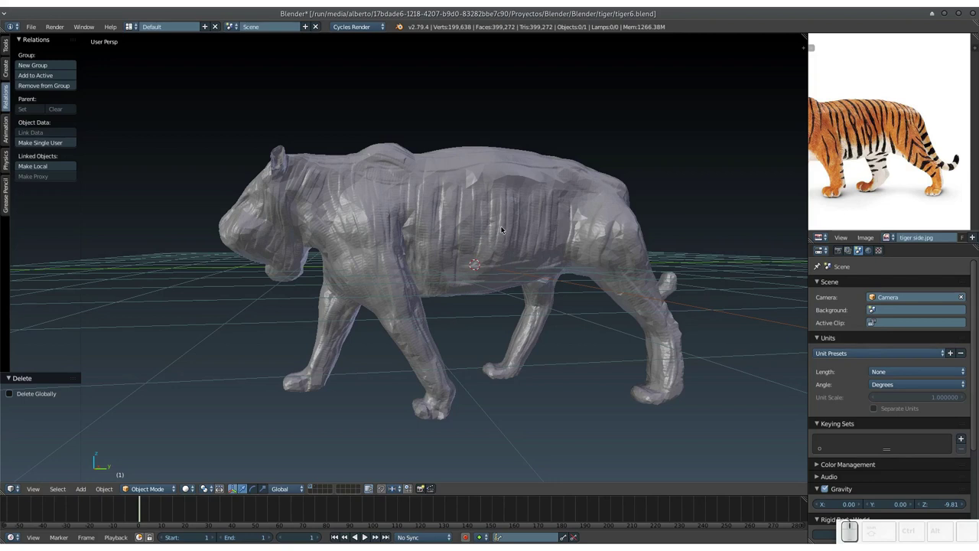
pyautogui.scroll(3)
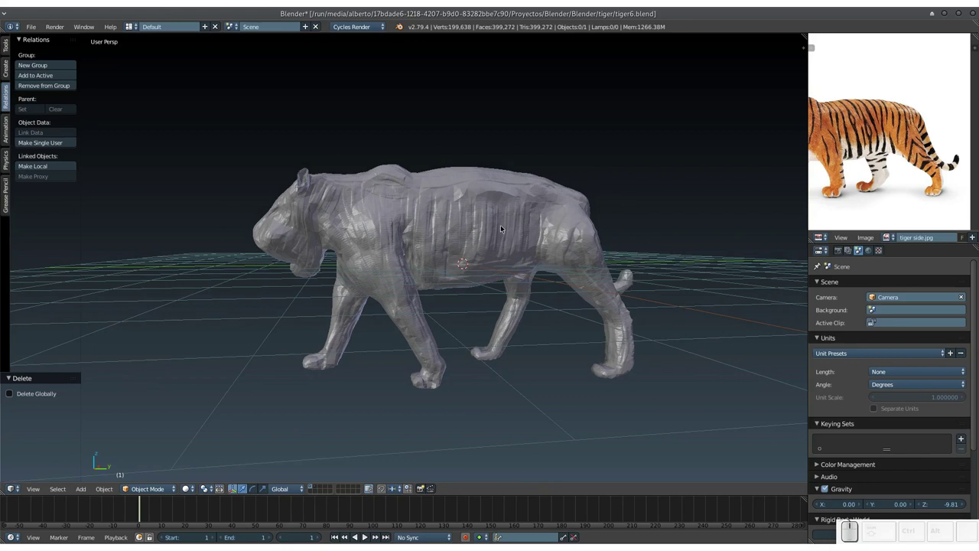